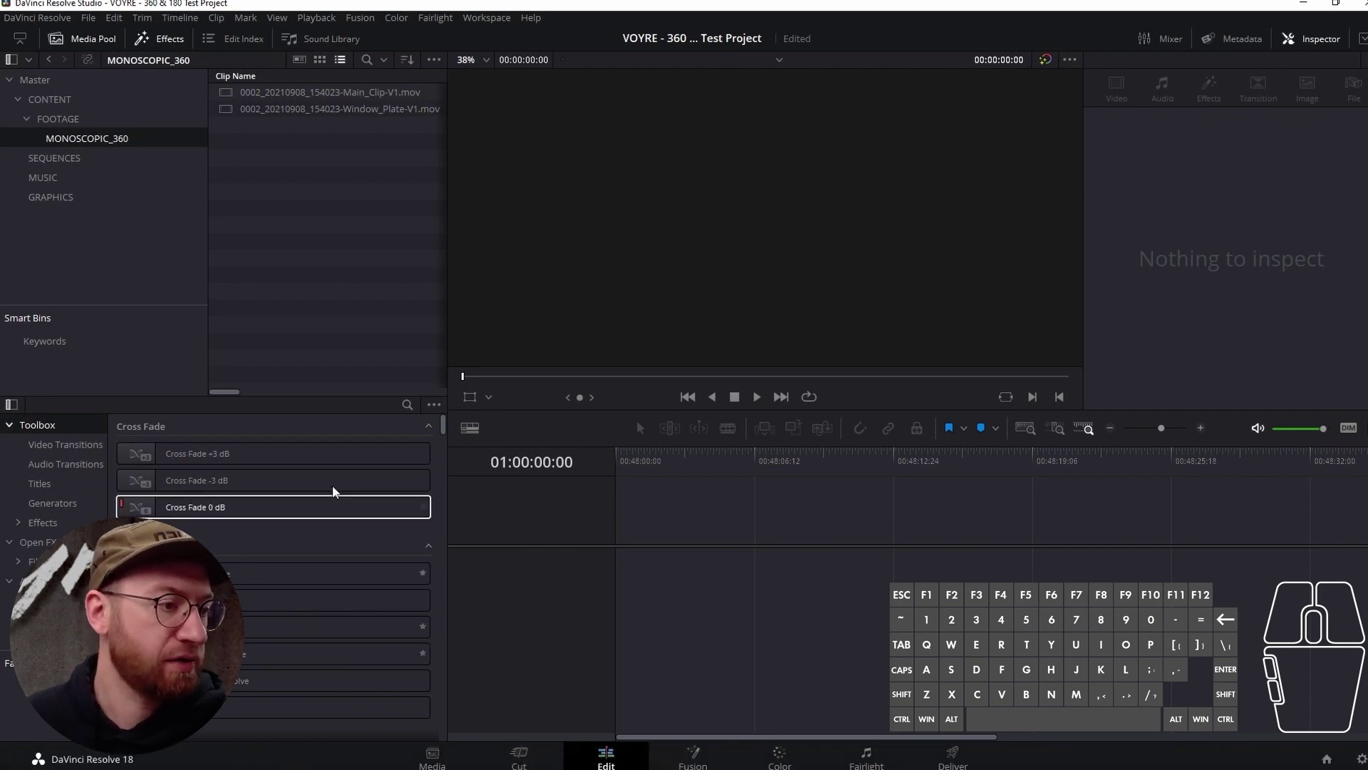
# - Select Main_Clip-V1 in the Media Pool, load it into the source viewer and scrub through it
pyautogui.click(289, 158)
pyautogui.click(284, 116)
pyautogui.click(281, 98)
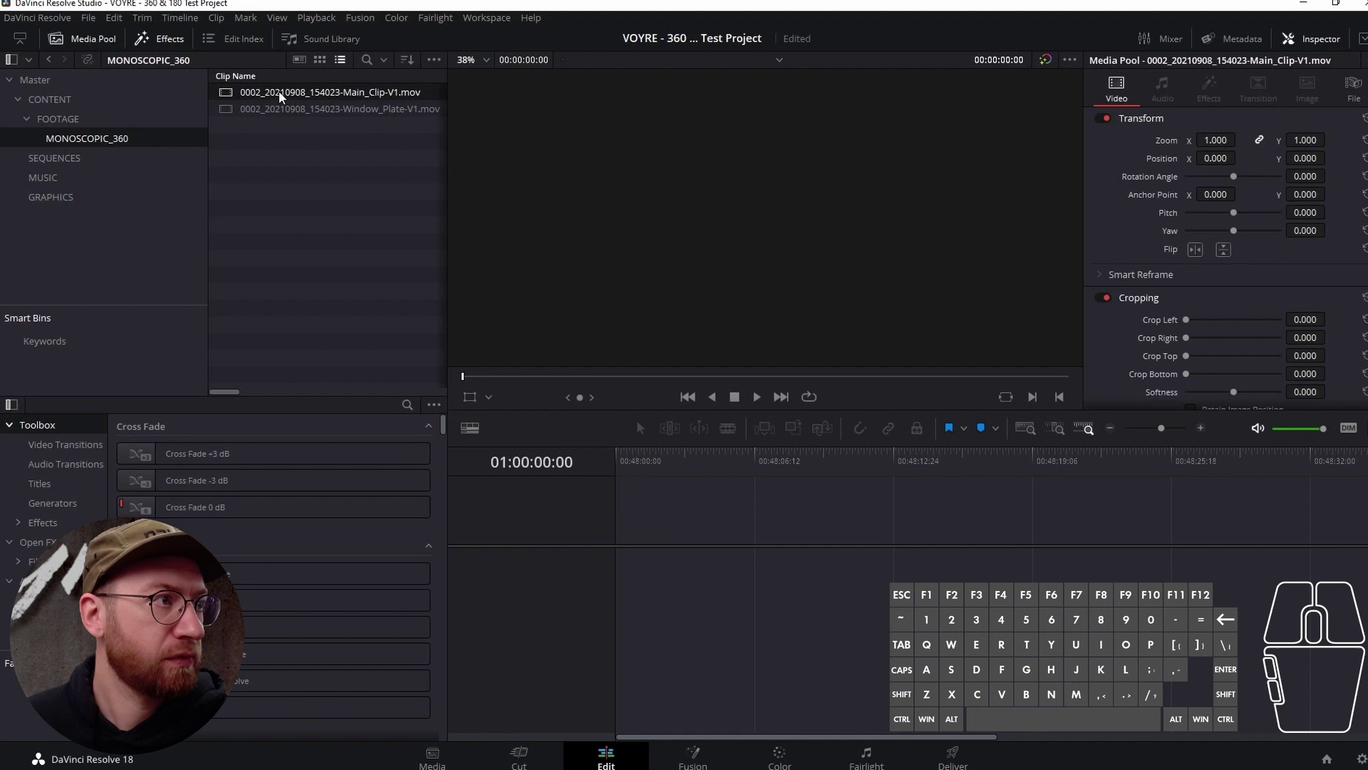
pyautogui.click(233, 216)
pyautogui.doubleClick(307, 95)
pyautogui.moveTo(502, 382); pyautogui.dragTo(523, 367)
pyautogui.moveTo(271, 93); pyautogui.dragTo(412, 130)
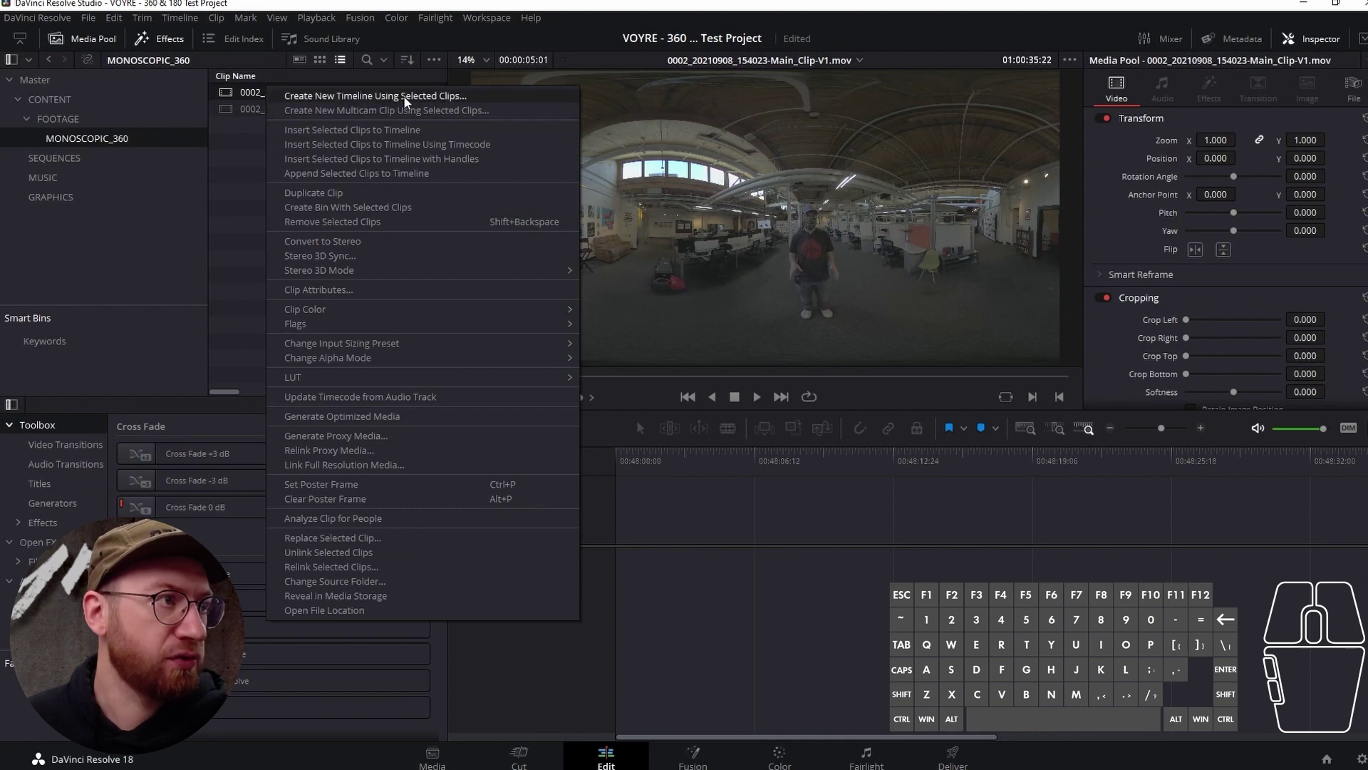
# - Start a new timeline from the selected clip and name it Monoscopic360Cleanup-V1
pyautogui.click(409, 102)
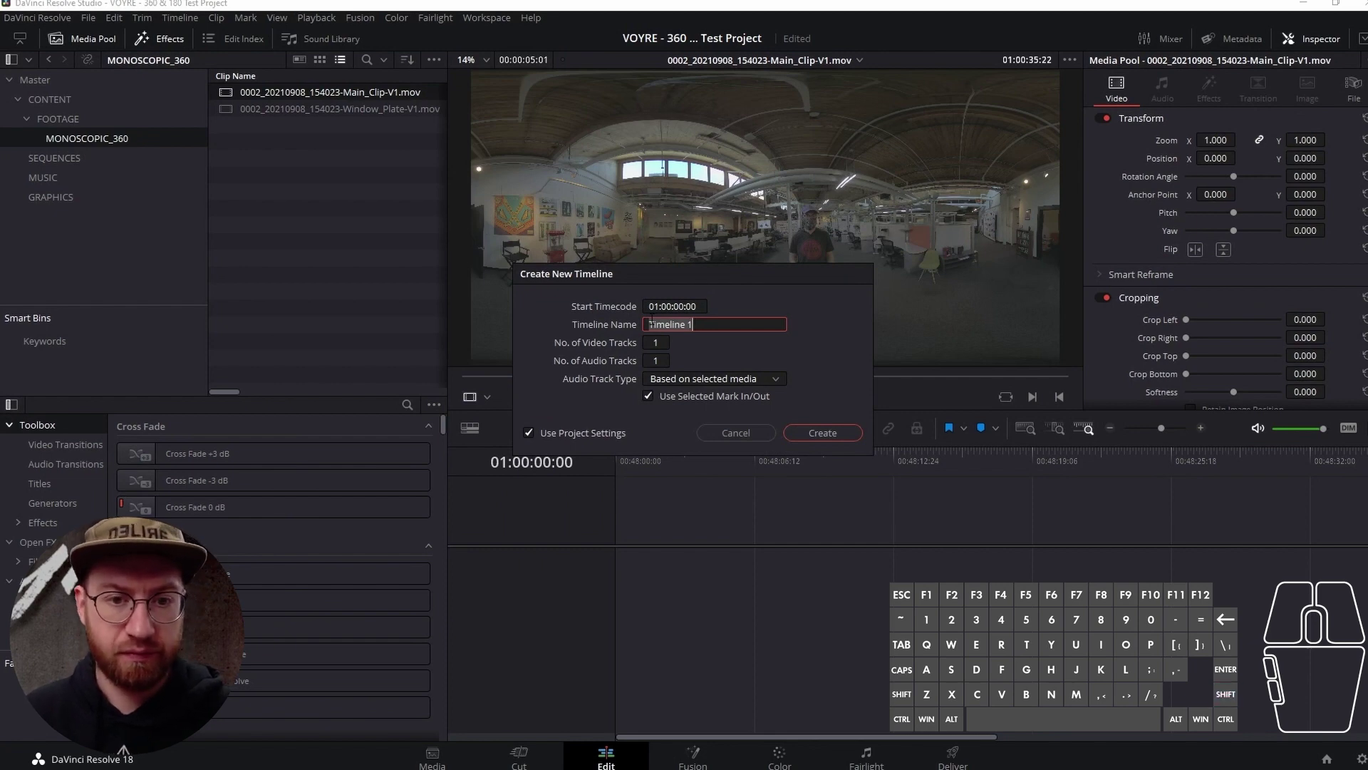
pyautogui.press('shift+m')
pyautogui.press('o')
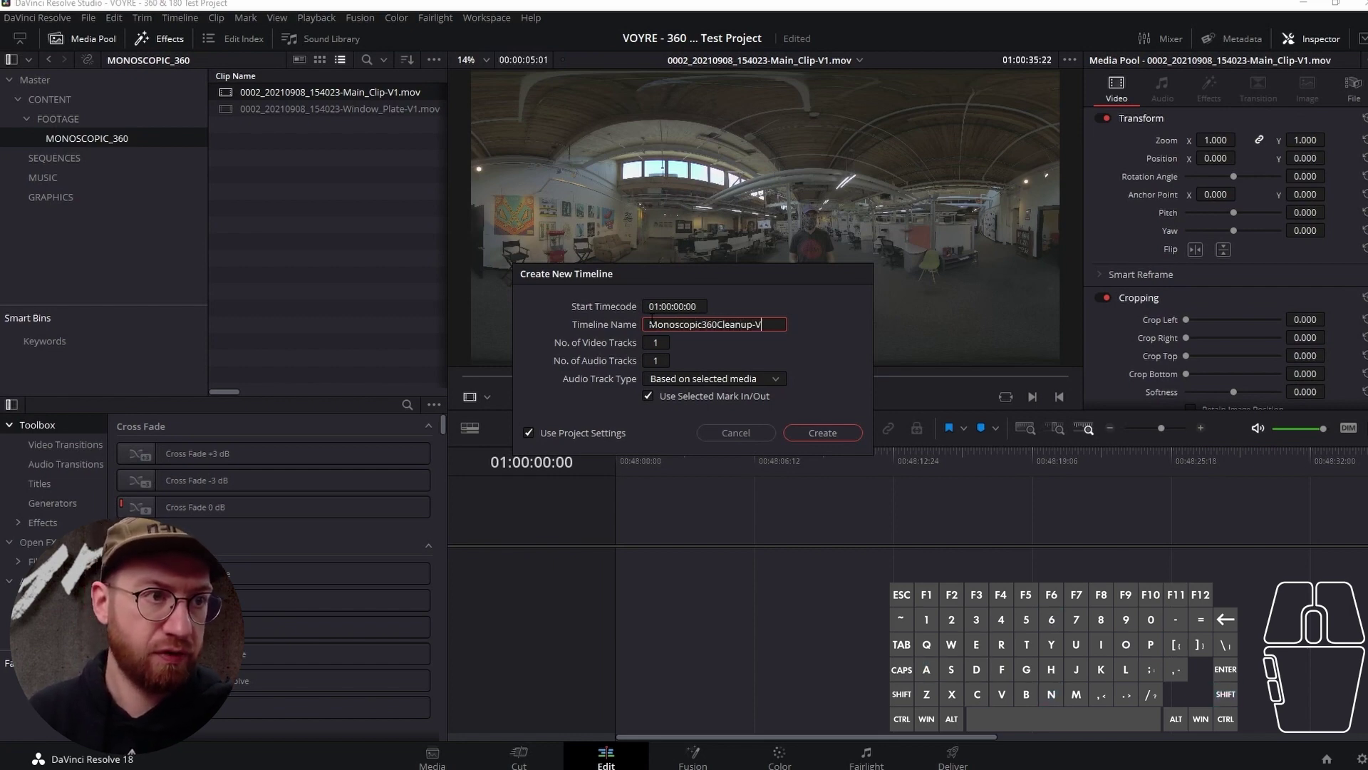
pyautogui.press('1')
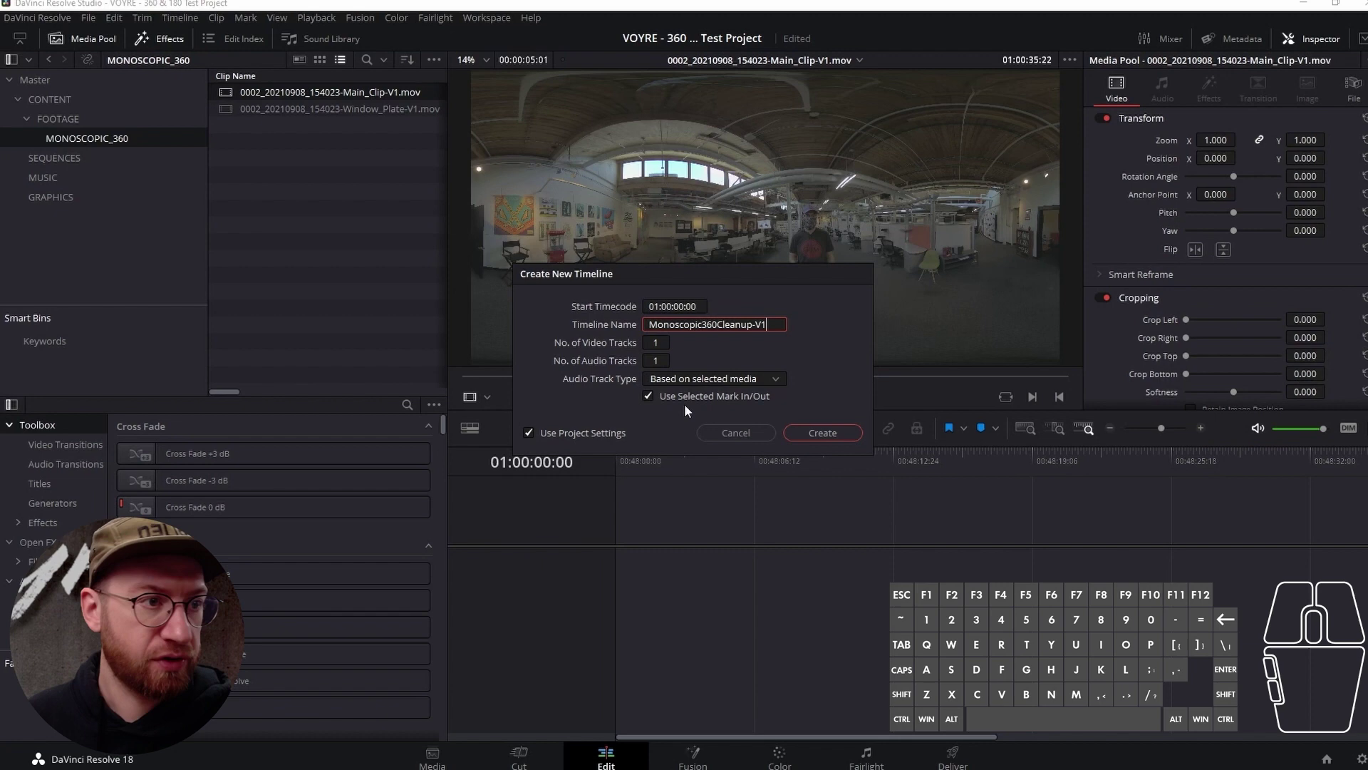
# - Untick Use Project Settings and review the custom Format settings (5760 x 2880, 29.97 fps)
pyautogui.click(552, 438)
pyautogui.click(544, 466)
pyautogui.click(542, 437)
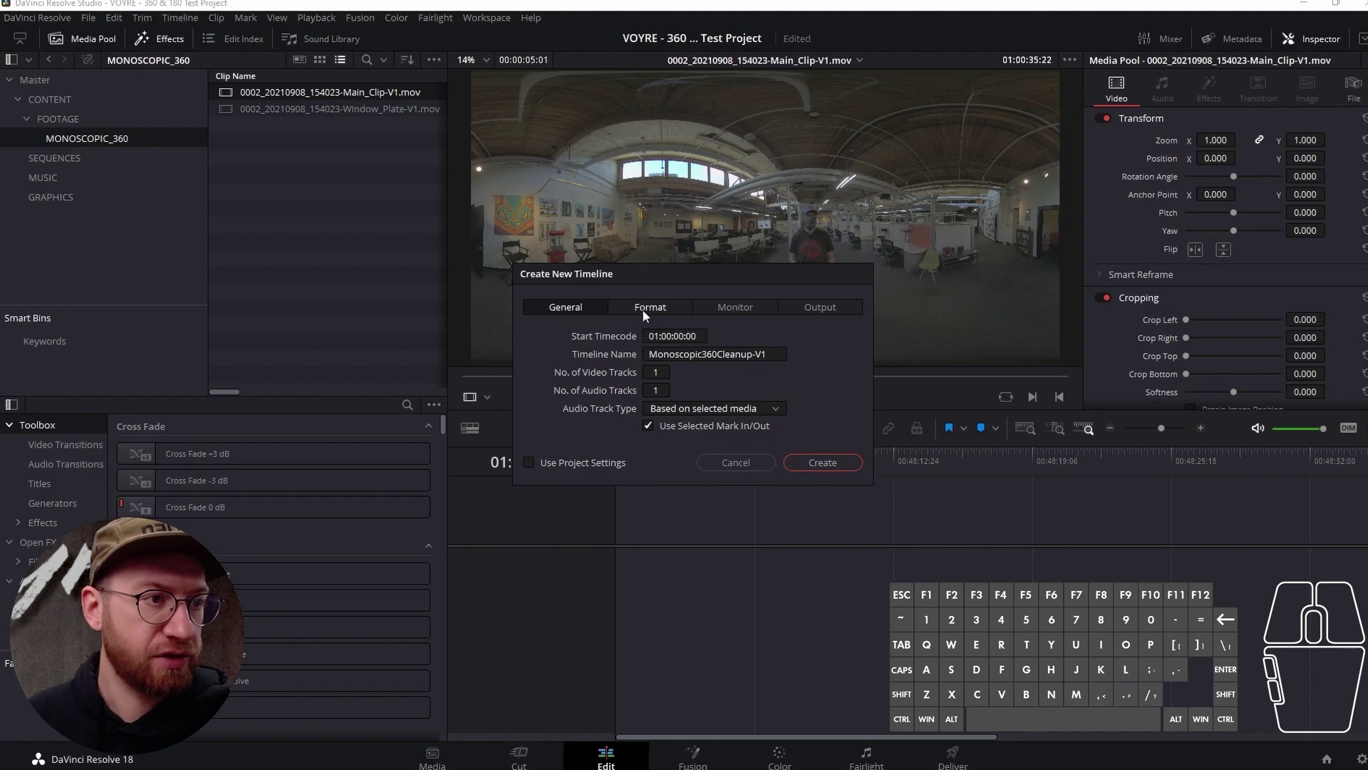
pyautogui.click(646, 315)
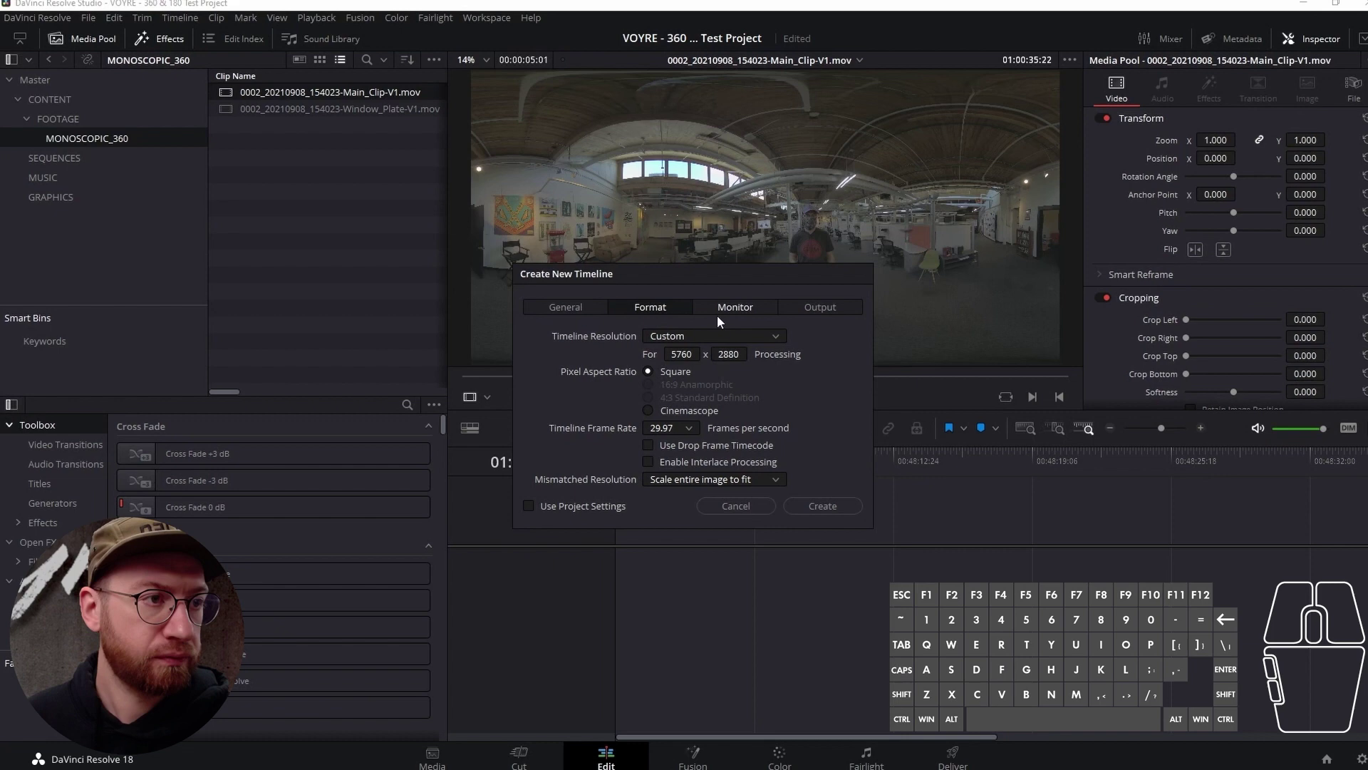
pyautogui.click(576, 512)
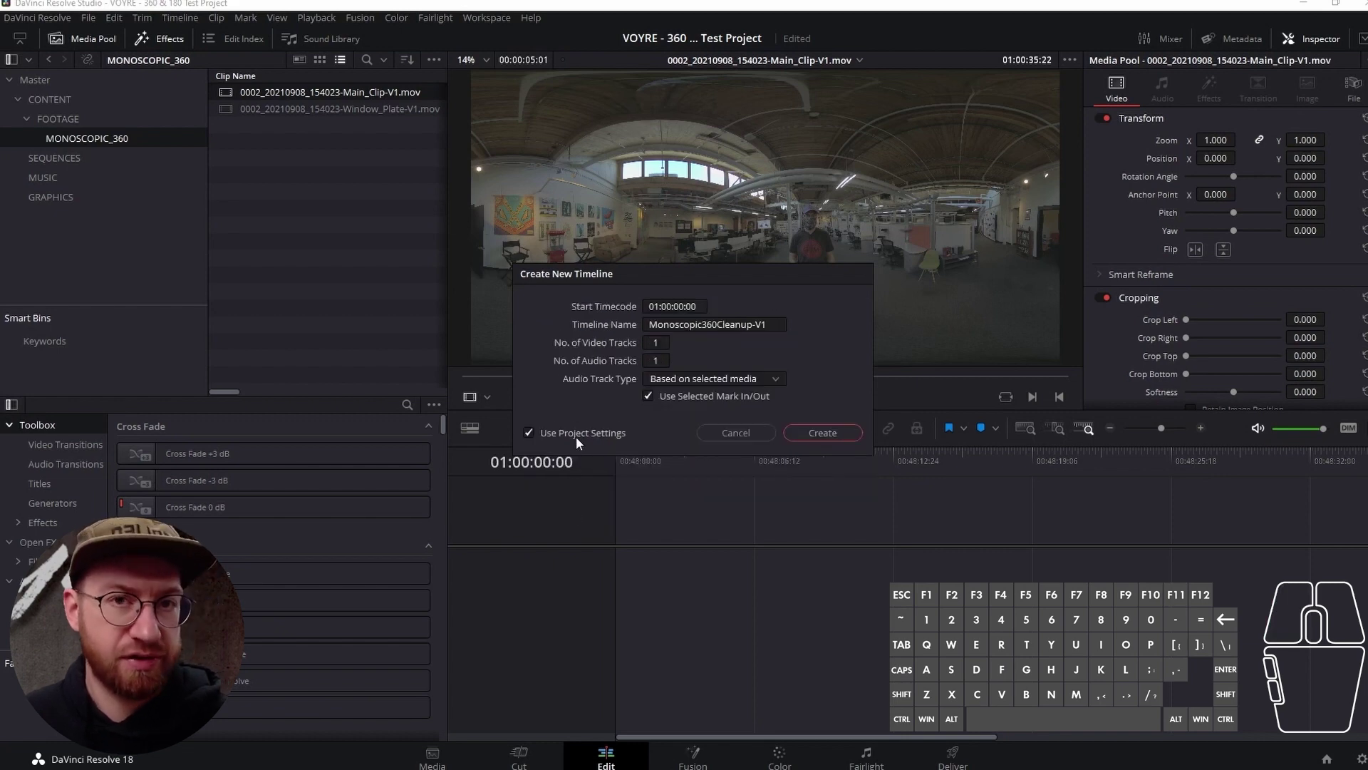
pyautogui.click(578, 443)
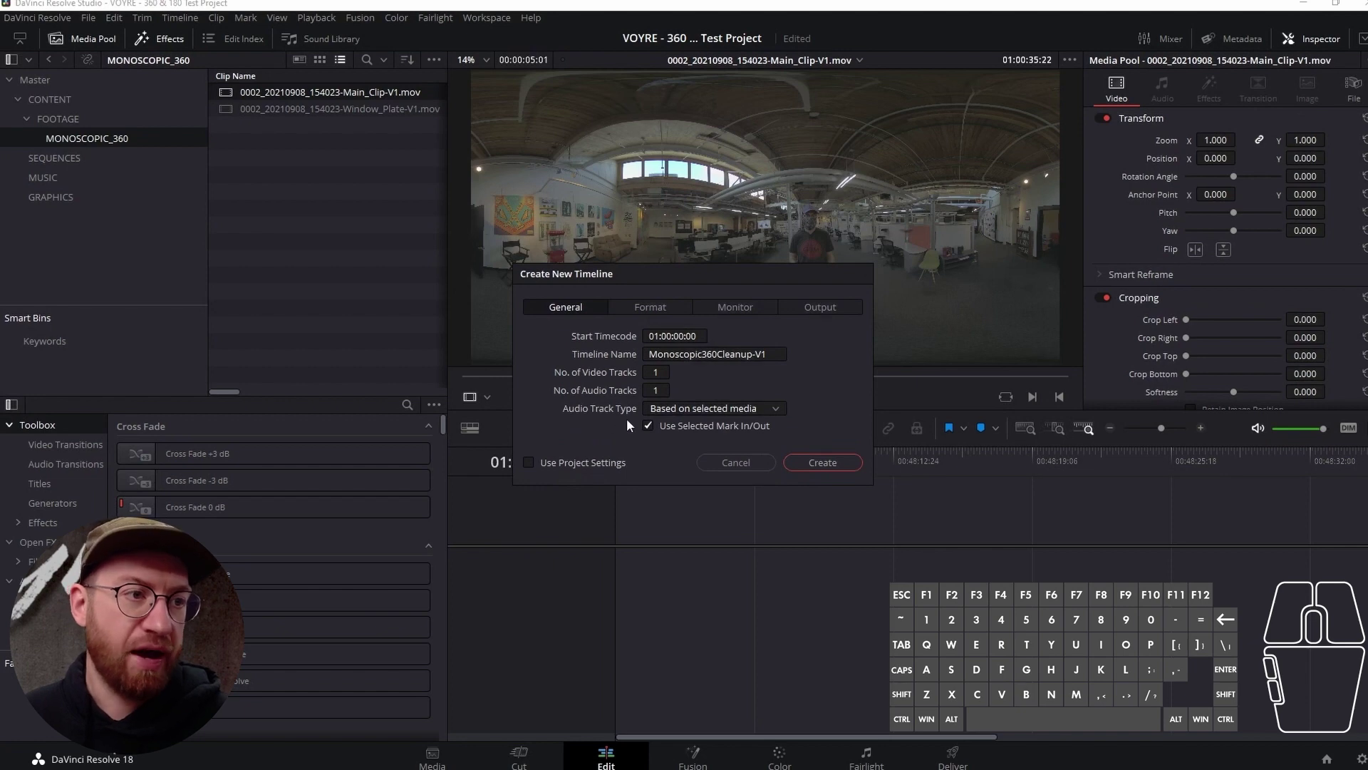
pyautogui.click(657, 313)
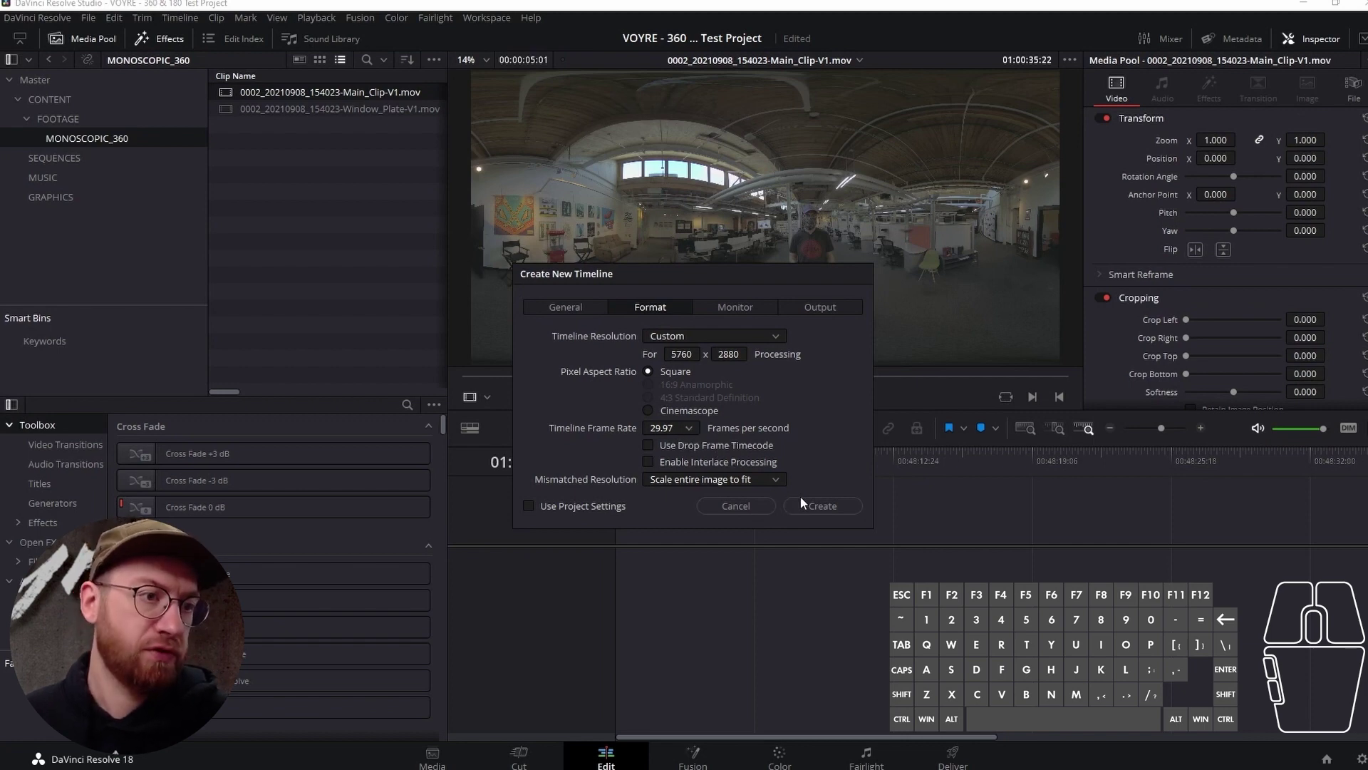
# - Create the timeline and move it from MONOSCOPIC_360 into the SEQUENCES bin
pyautogui.click(815, 508)
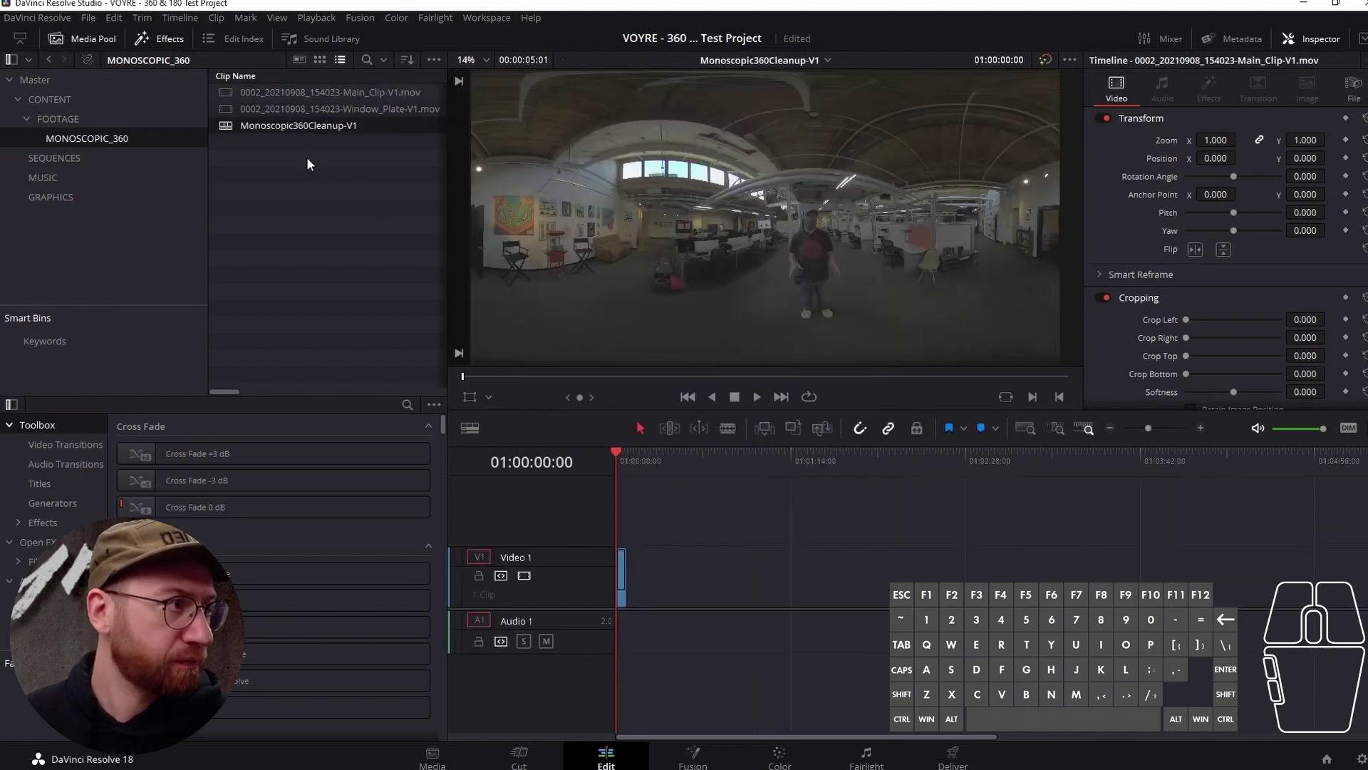
pyautogui.moveTo(320, 126); pyautogui.dragTo(68, 162)
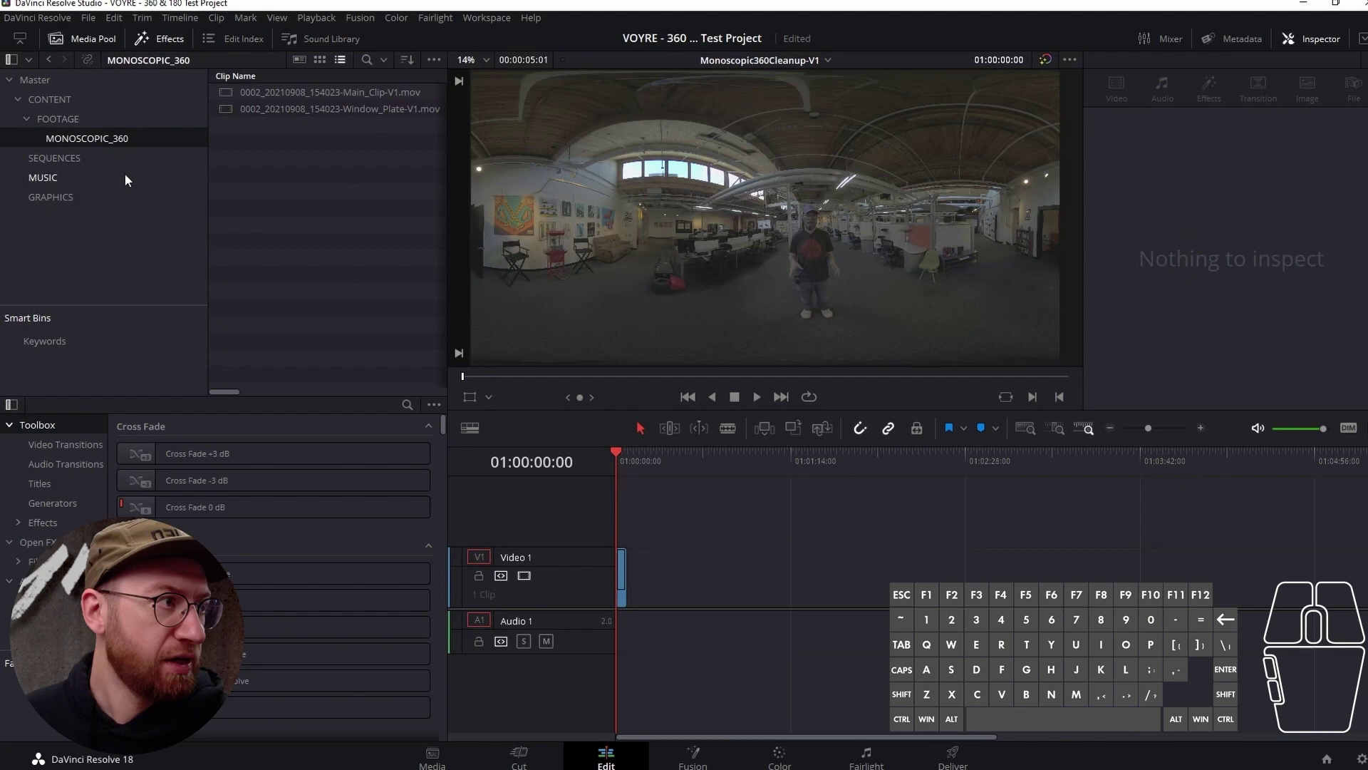
pyautogui.click(80, 163)
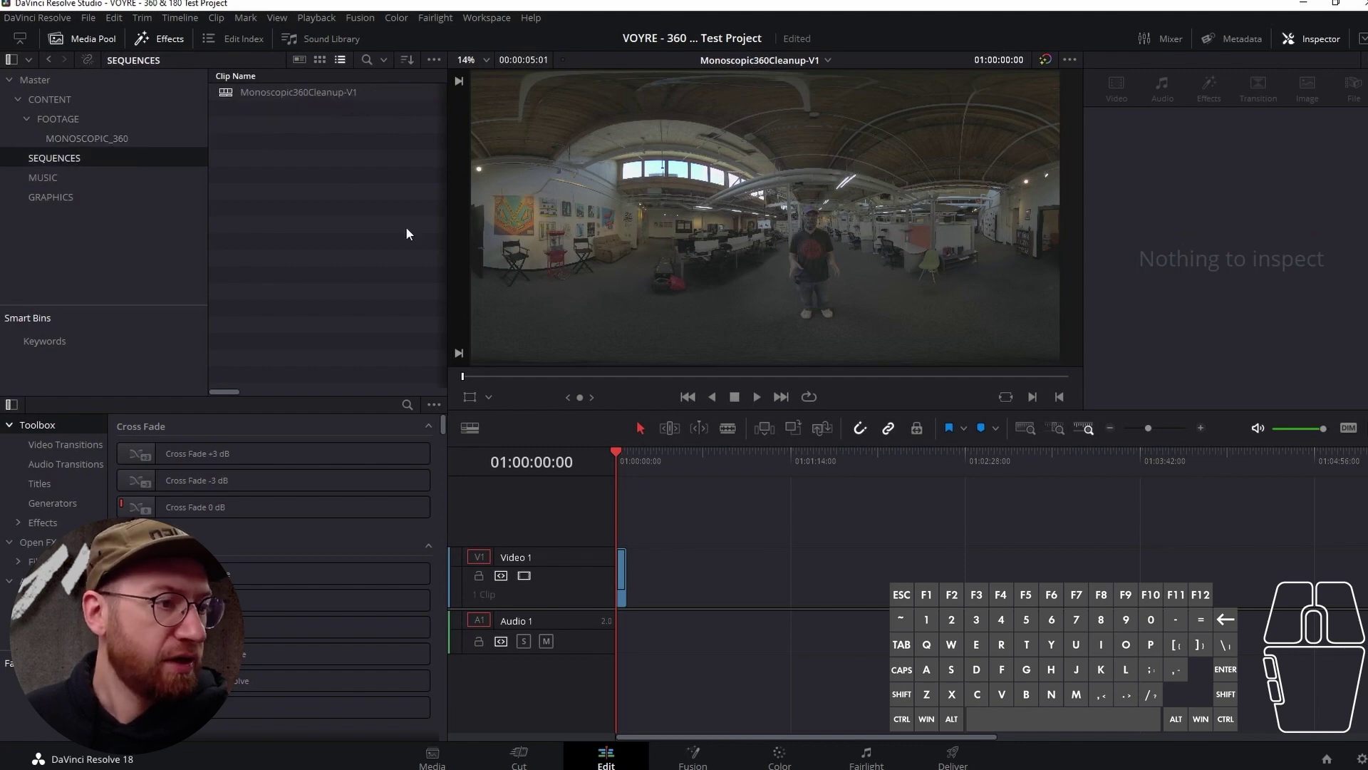
pyautogui.moveTo(992, 741); pyautogui.dragTo(903, 740)
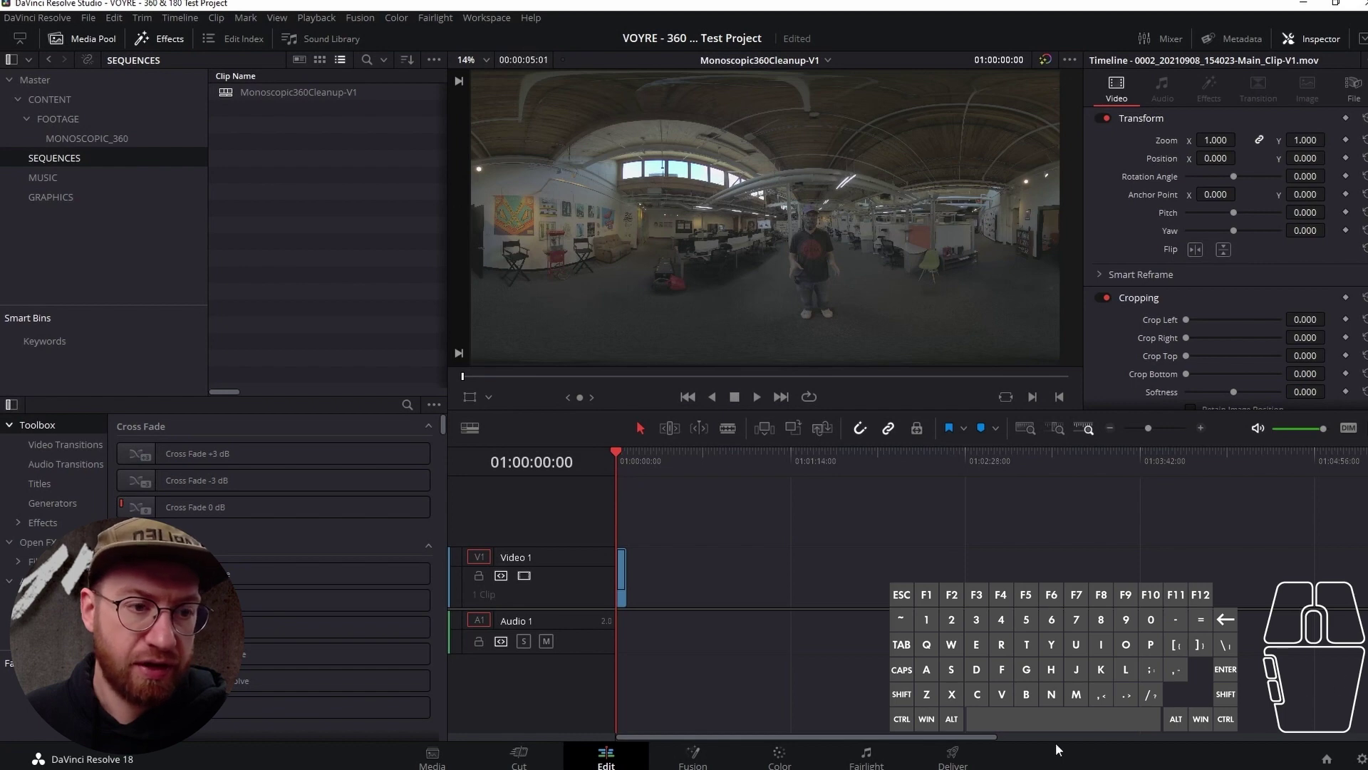
# - Zoom the timeline in on the Main_Clip-V1 clip
pyautogui.scroll(3)
pyautogui.scroll(-3)
pyautogui.scroll(3)
pyautogui.scroll(-3)
pyautogui.scroll(3)
pyautogui.scroll(-3)
pyautogui.scroll(3)
pyautogui.scroll(-3)
pyautogui.scroll(3)
pyautogui.scroll(-3)
pyautogui.scroll(3)
pyautogui.scroll(-3)
pyautogui.moveTo(712, 463); pyautogui.dragTo(614, 470)
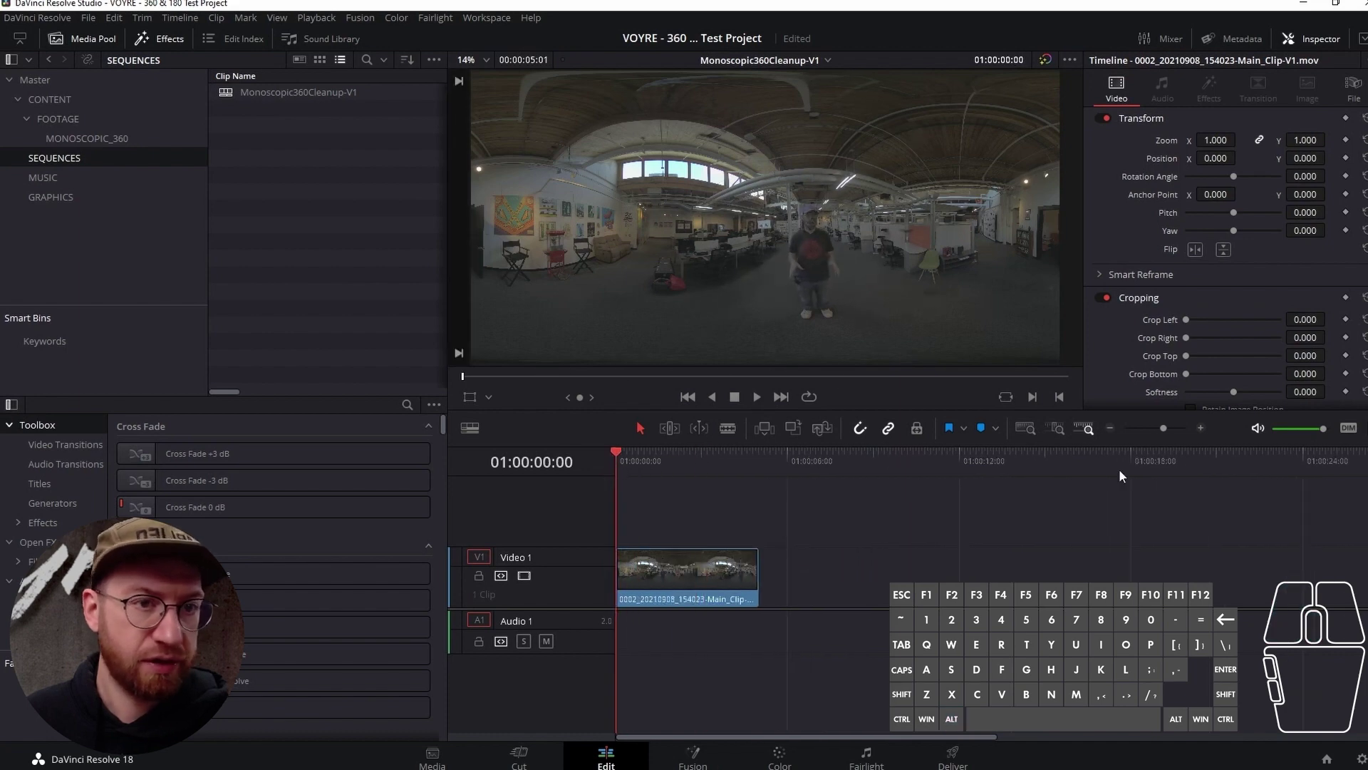
pyautogui.scroll(-3)
pyautogui.scroll(3)
pyautogui.scroll(-3)
pyautogui.scroll(3)
pyautogui.scroll(-3)
pyautogui.scroll(3)
pyautogui.scroll(-3)
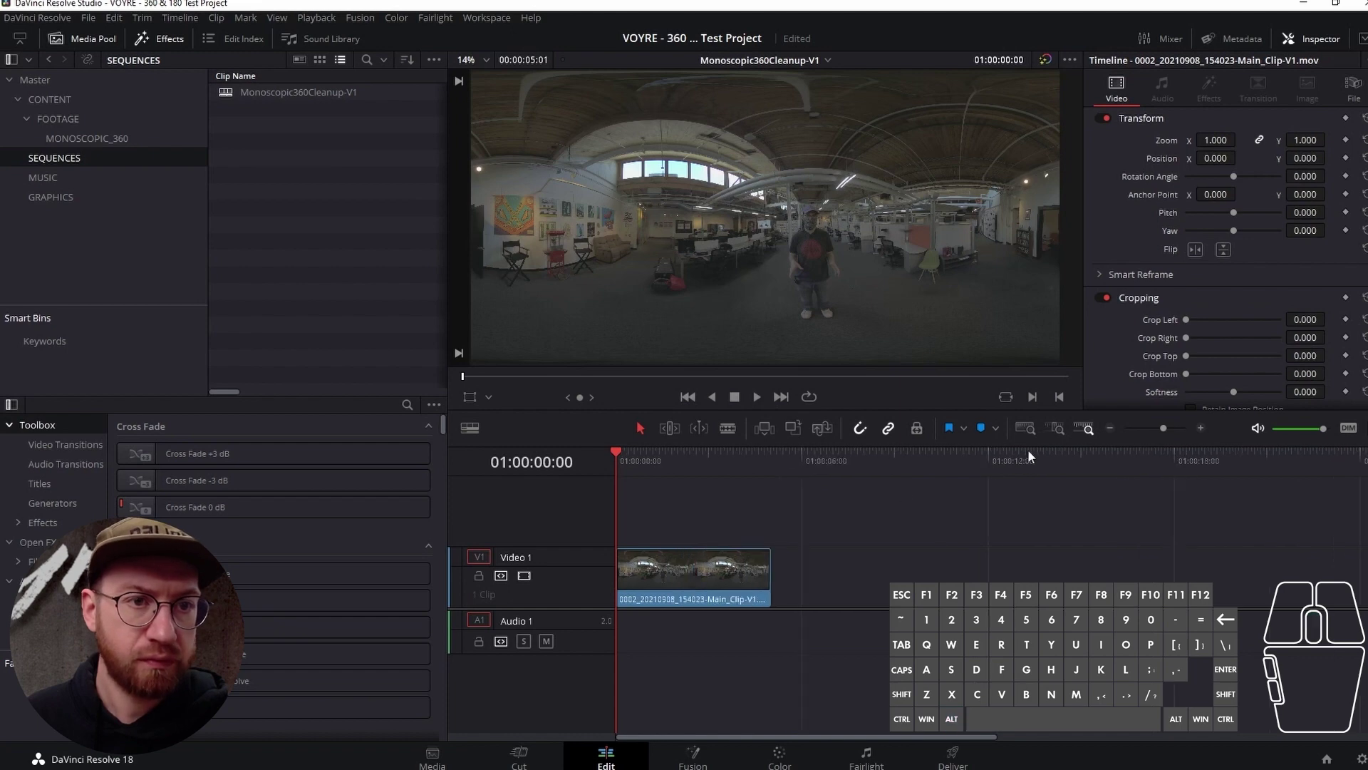
pyautogui.moveTo(1156, 435); pyautogui.dragTo(1170, 437)
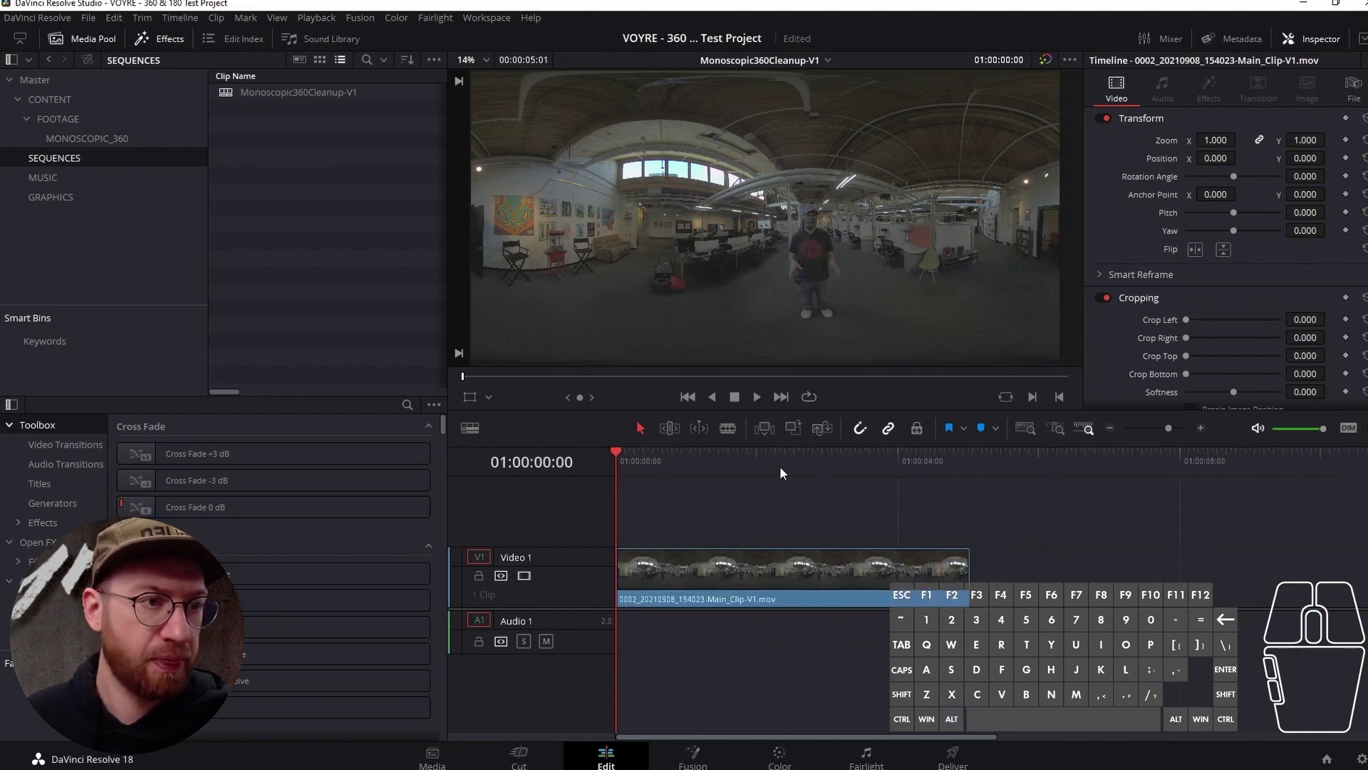
# - Blade the Video 1 clip at about 2 seconds and select the second piece
pyautogui.click(744, 475)
pyautogui.moveTo(769, 460); pyautogui.dragTo(823, 459)
pyautogui.click(730, 434)
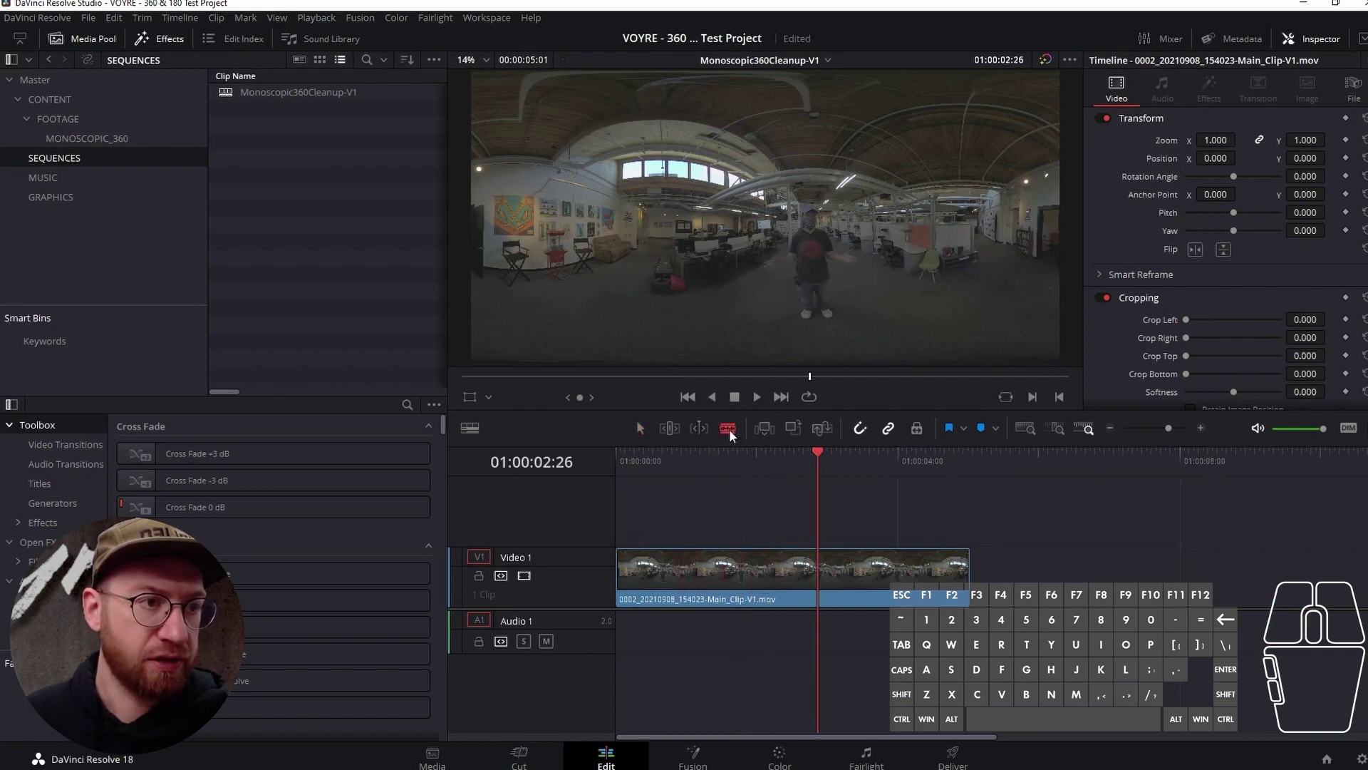
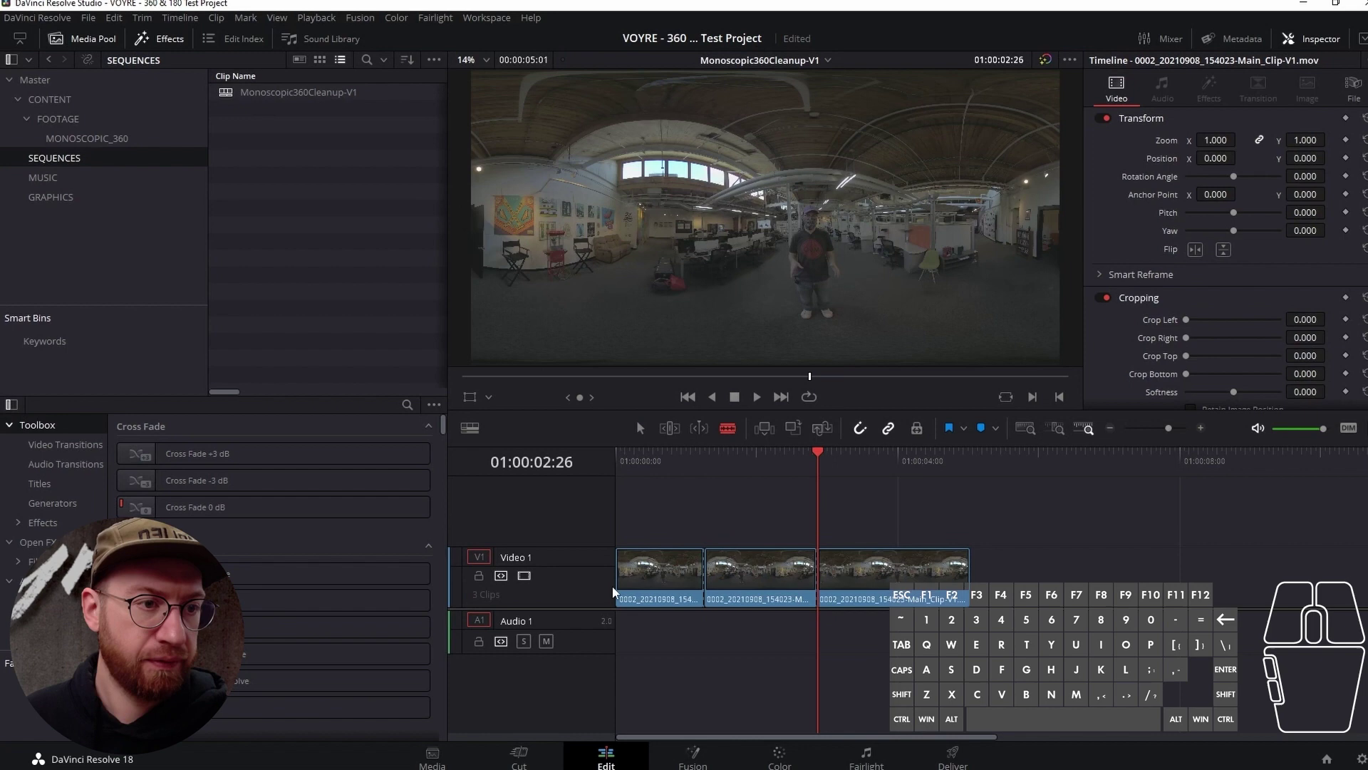
pyautogui.click(645, 436)
pyautogui.click(742, 586)
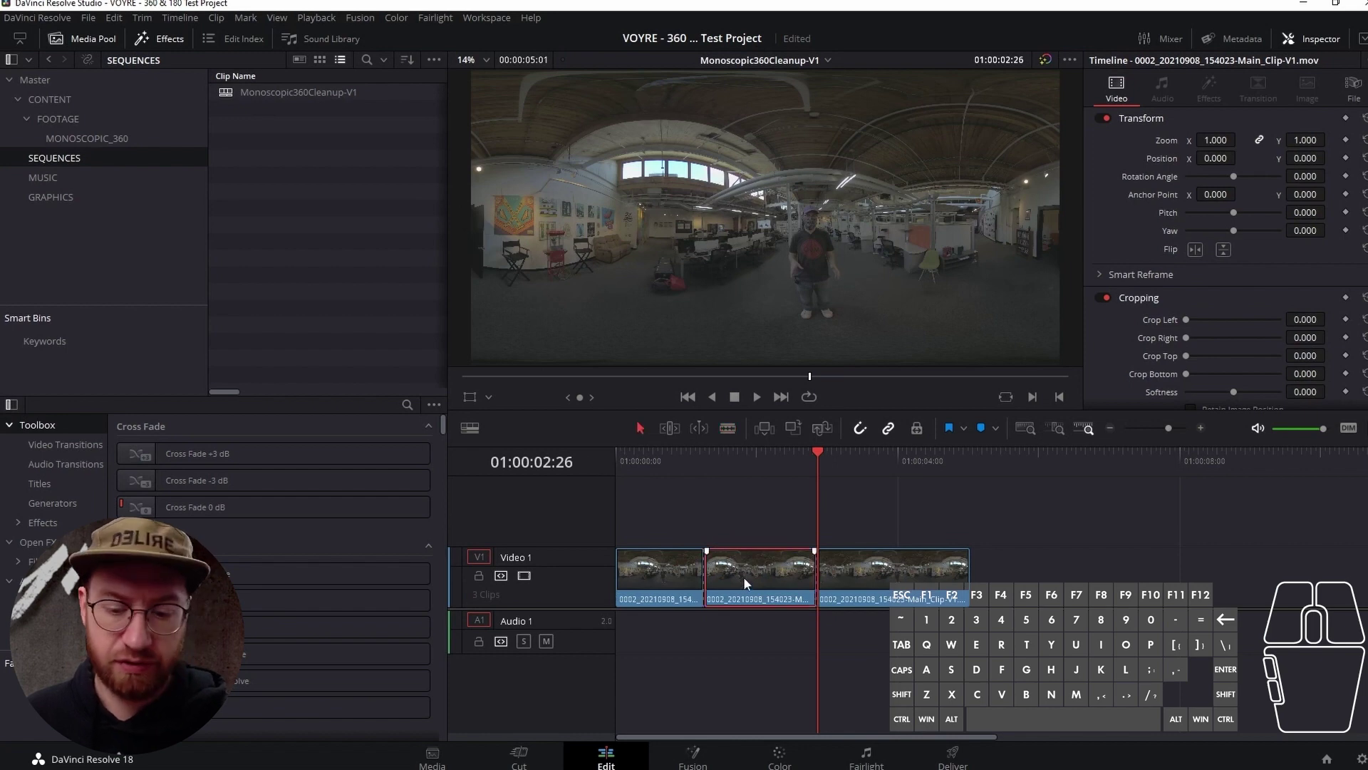
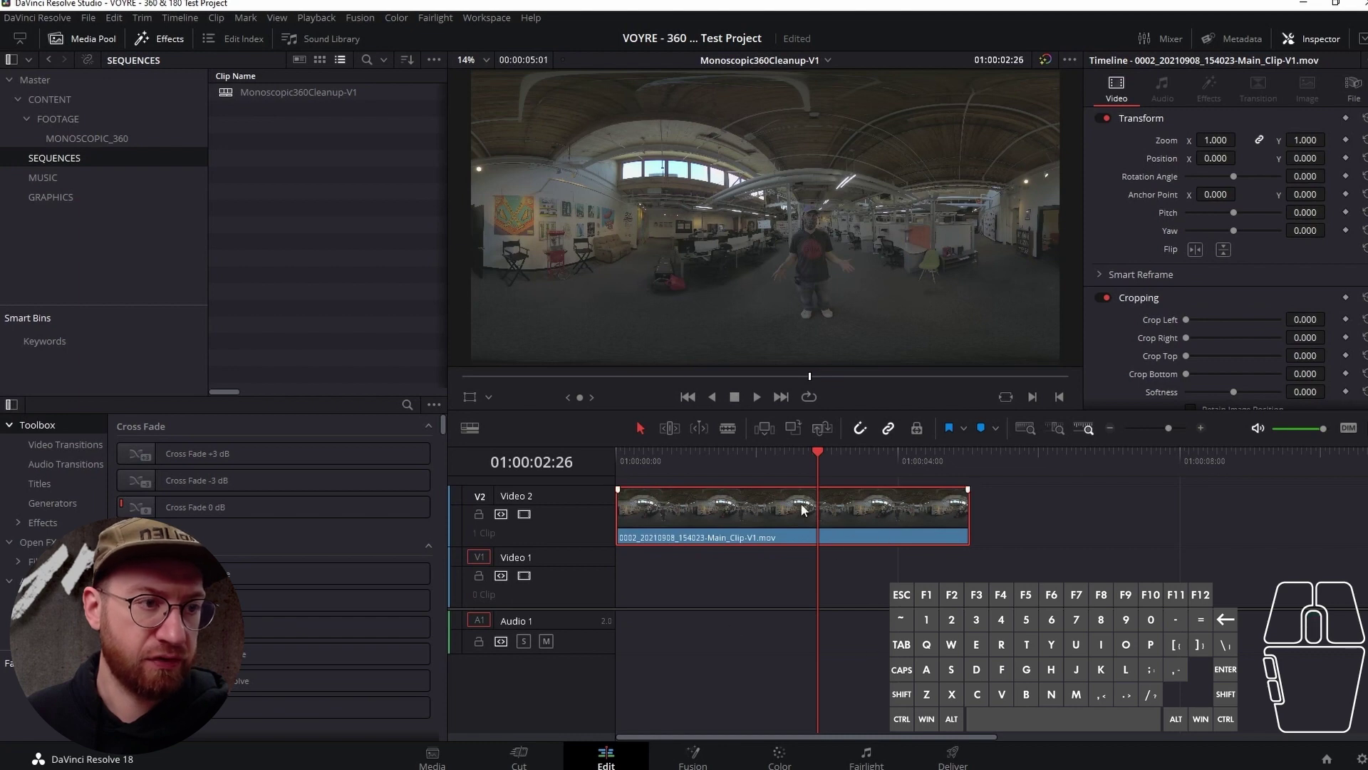
# - Move the Main_Clip-V1 clip between tracks until it sits alone on Video 2
pyautogui.moveTo(800, 514); pyautogui.dragTo(803, 576)
pyautogui.moveTo(736, 574); pyautogui.dragTo(726, 523)
pyautogui.scroll(3)
pyautogui.moveTo(872, 504); pyautogui.dragTo(858, 517)
pyautogui.scroll(3)
pyautogui.moveTo(737, 516); pyautogui.dragTo(729, 502)
pyautogui.scroll(3)
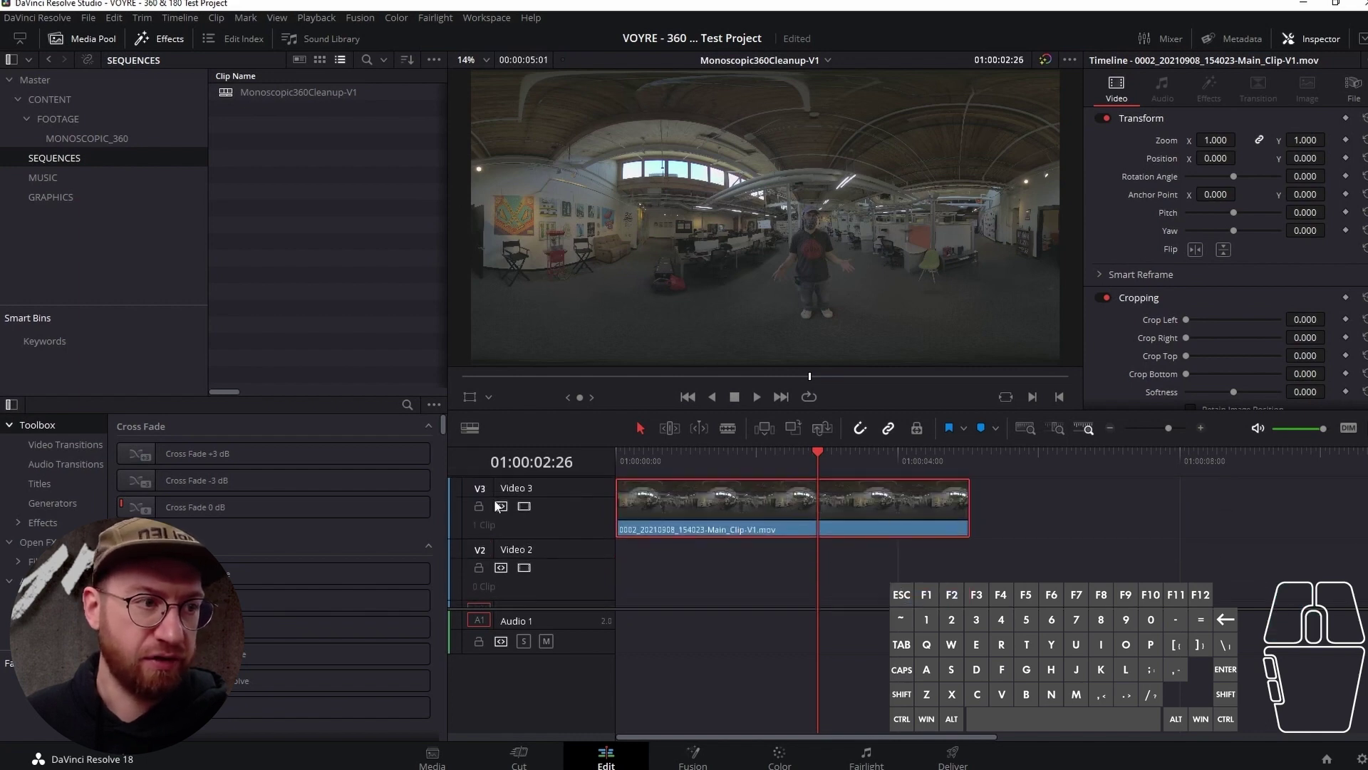
pyautogui.moveTo(797, 507); pyautogui.dragTo(801, 551)
pyautogui.scroll(-3)
pyautogui.moveTo(832, 531); pyautogui.dragTo(833, 586)
pyautogui.scroll(-3)
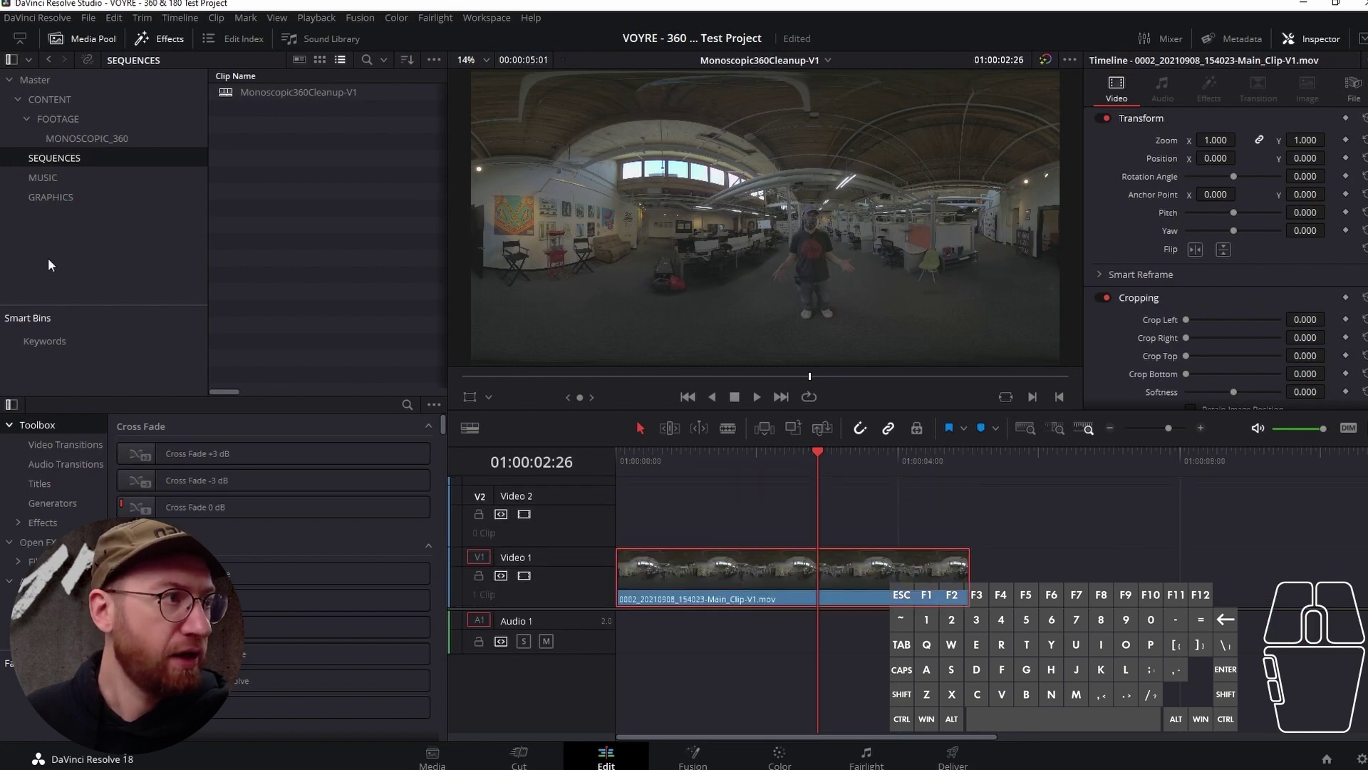
pyautogui.click(1163, 540)
pyautogui.moveTo(818, 456); pyautogui.dragTo(760, 464)
pyautogui.moveTo(757, 455); pyautogui.dragTo(667, 461)
pyautogui.moveTo(709, 576); pyautogui.dragTo(696, 533)
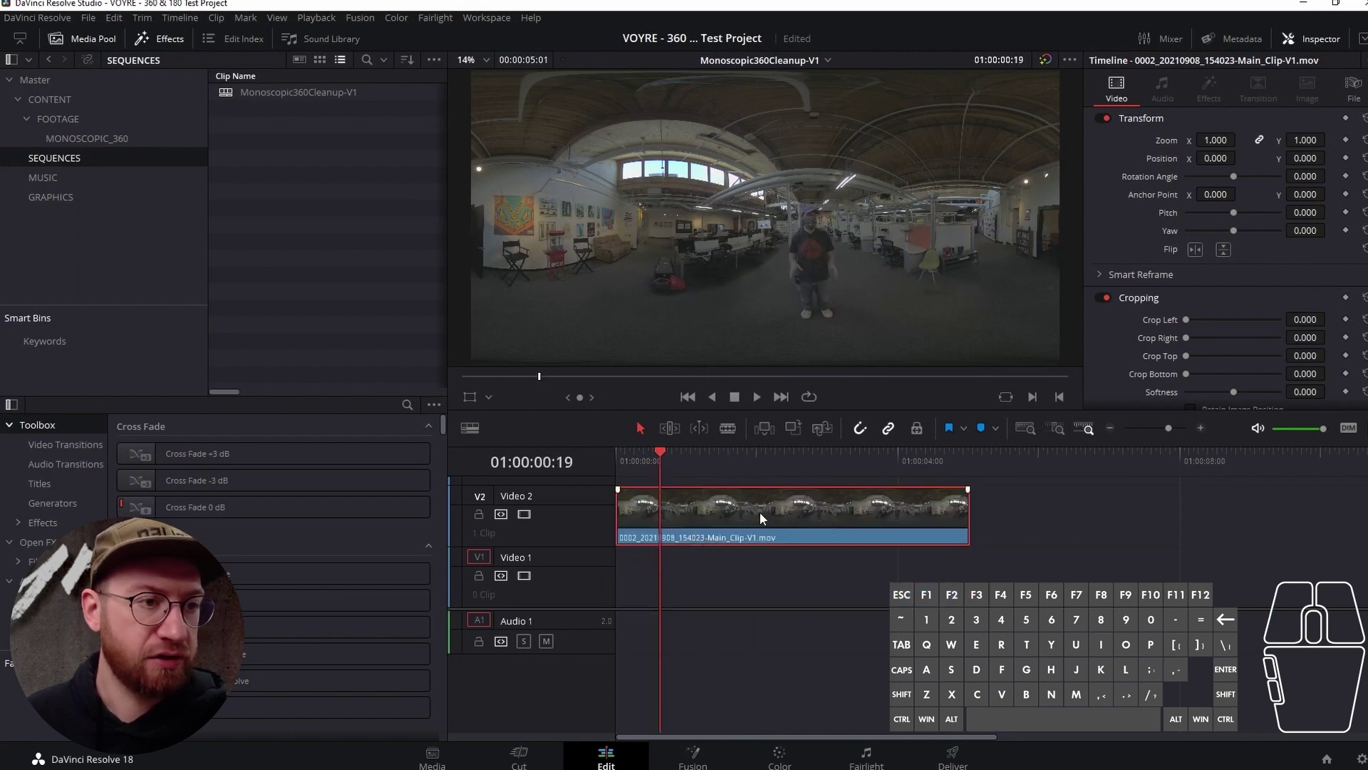
# - Trim the clip's end so it finishes before the 4-second mark, then deselect it
pyautogui.press('ctrl+c')
pyautogui.click(1024, 463)
pyautogui.press('ctrl+v')
pyautogui.moveTo(1118, 513); pyautogui.dragTo(949, 578)
pyautogui.click(813, 461)
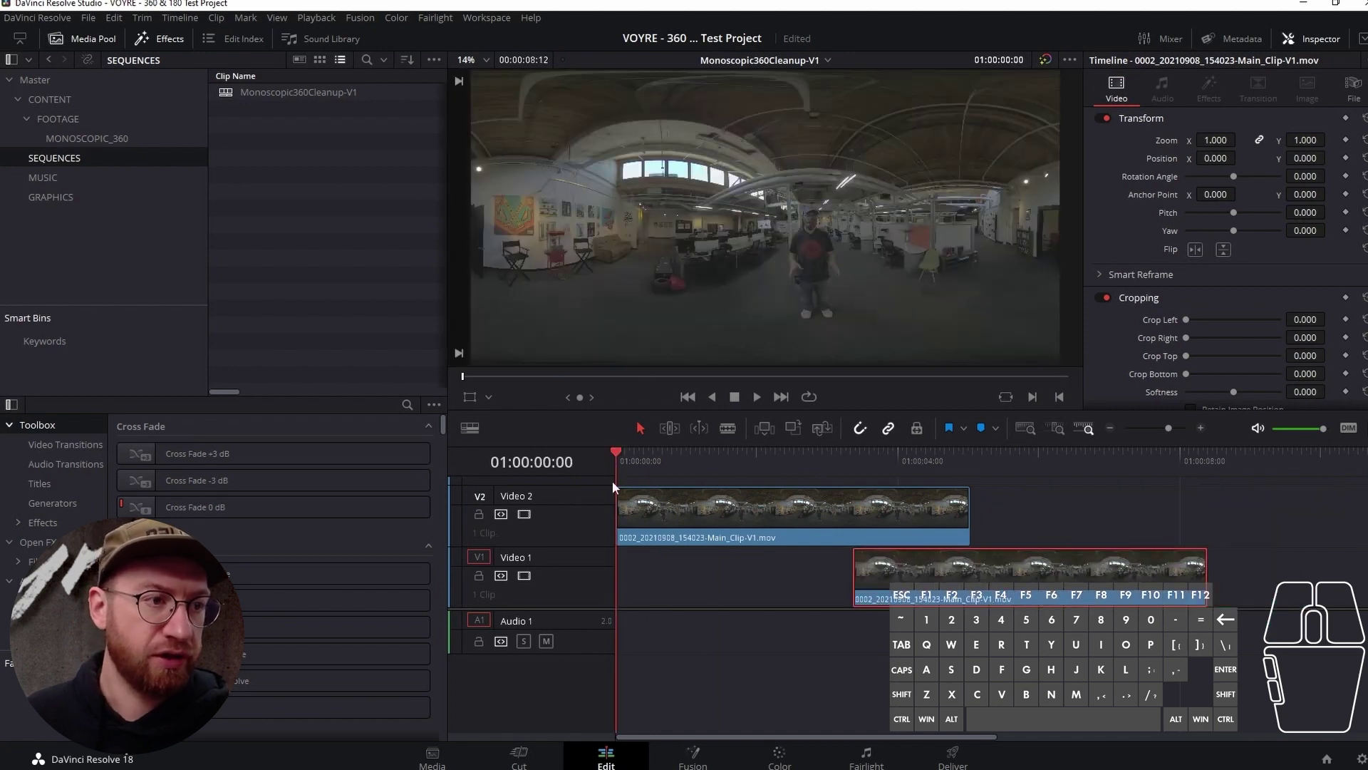
pyautogui.moveTo(622, 455); pyautogui.dragTo(733, 470)
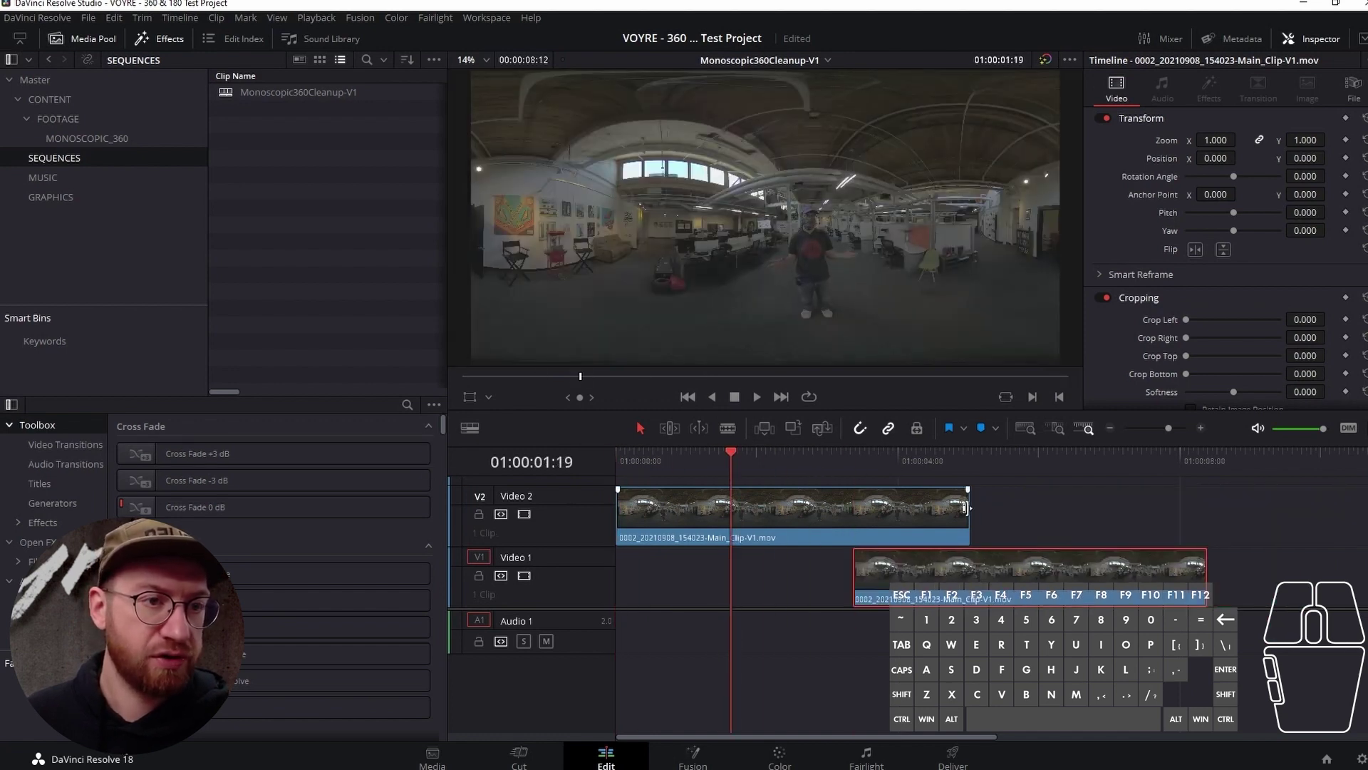
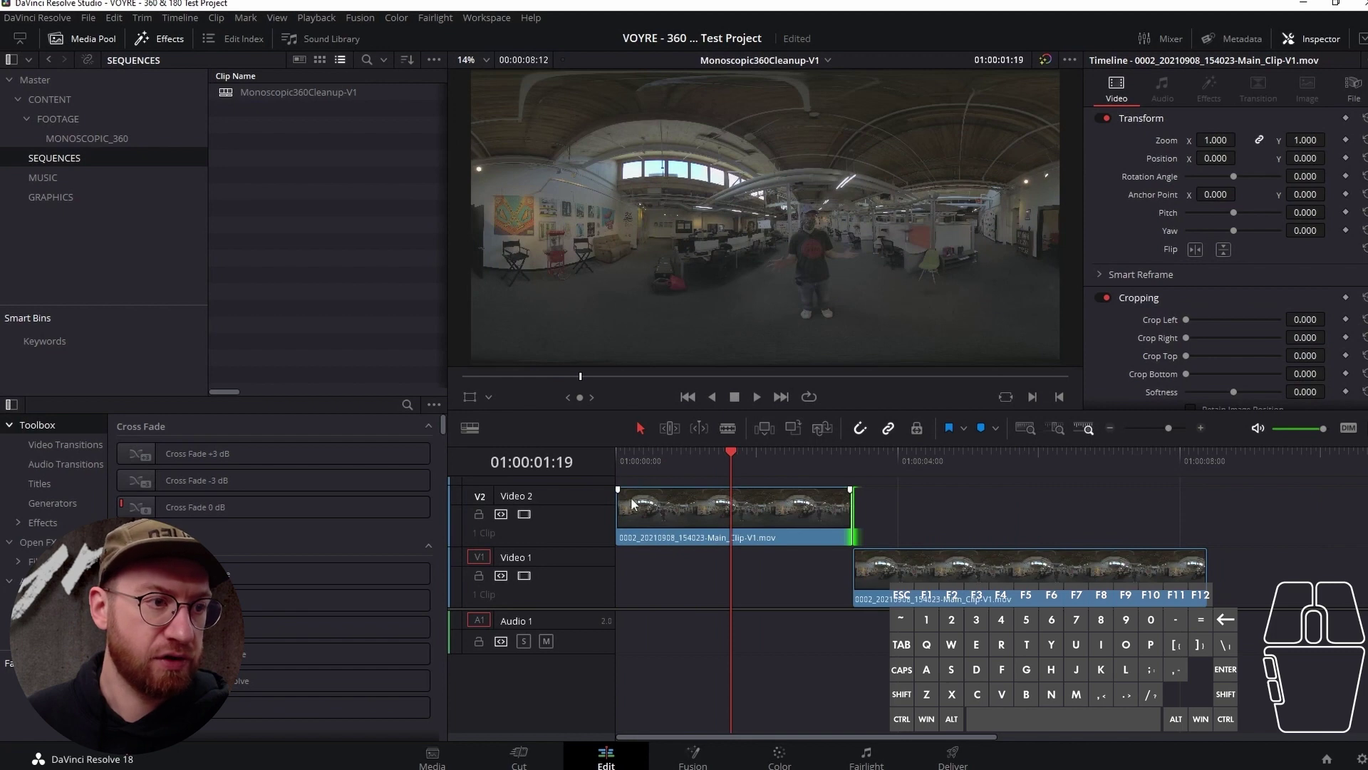
pyautogui.moveTo(687, 459); pyautogui.dragTo(672, 474)
pyautogui.moveTo(670, 456); pyautogui.dragTo(724, 461)
pyautogui.moveTo(717, 457); pyautogui.dragTo(807, 456)
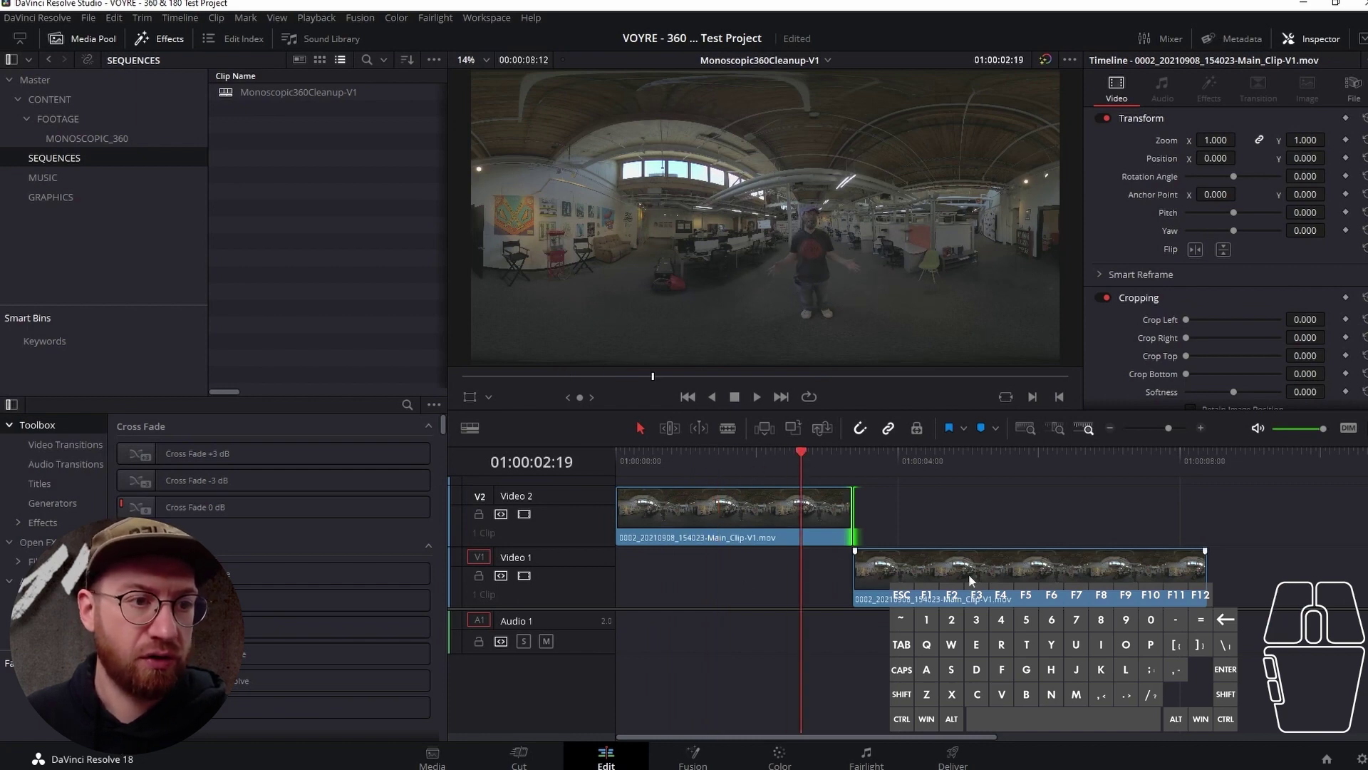
pyautogui.click(973, 580)
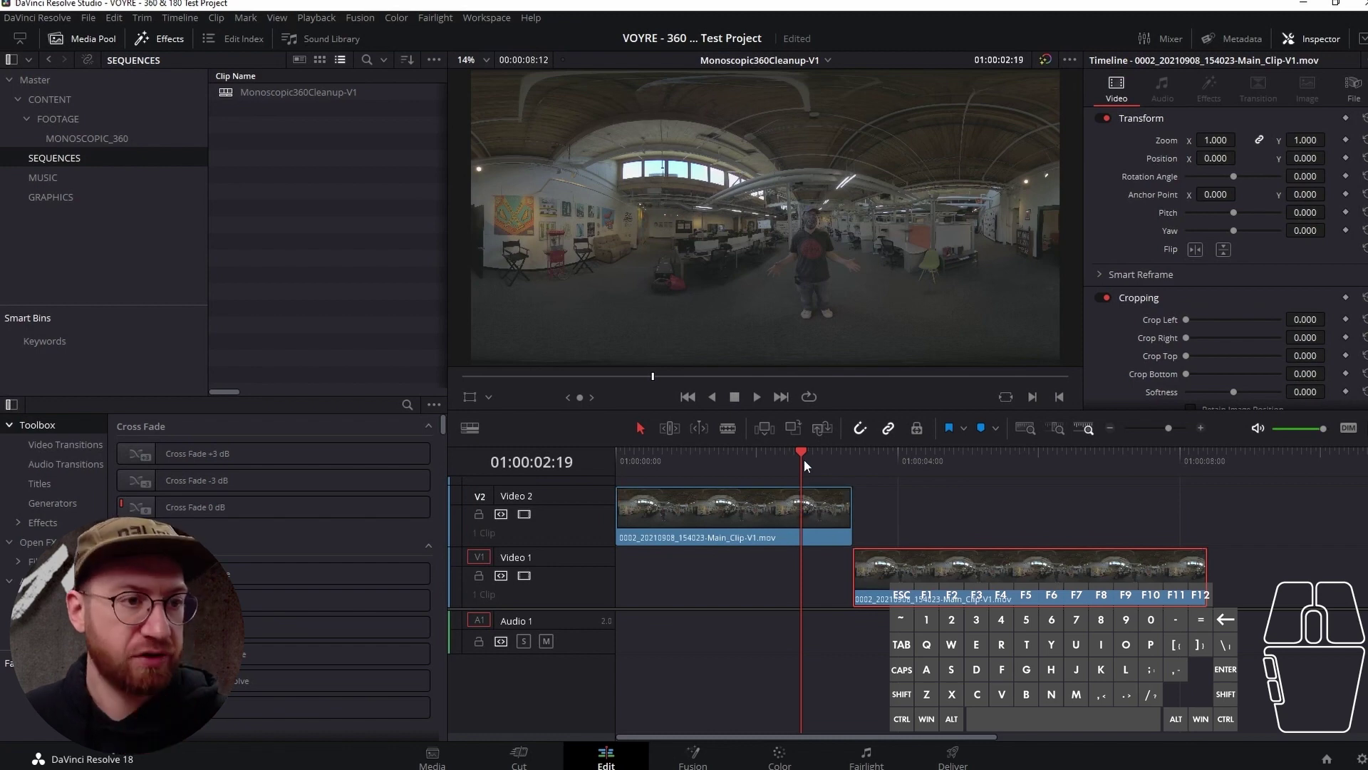
# - Scrub the Video 2 clip and park the playhead just past one second
pyautogui.moveTo(806, 462); pyautogui.dragTo(825, 469)
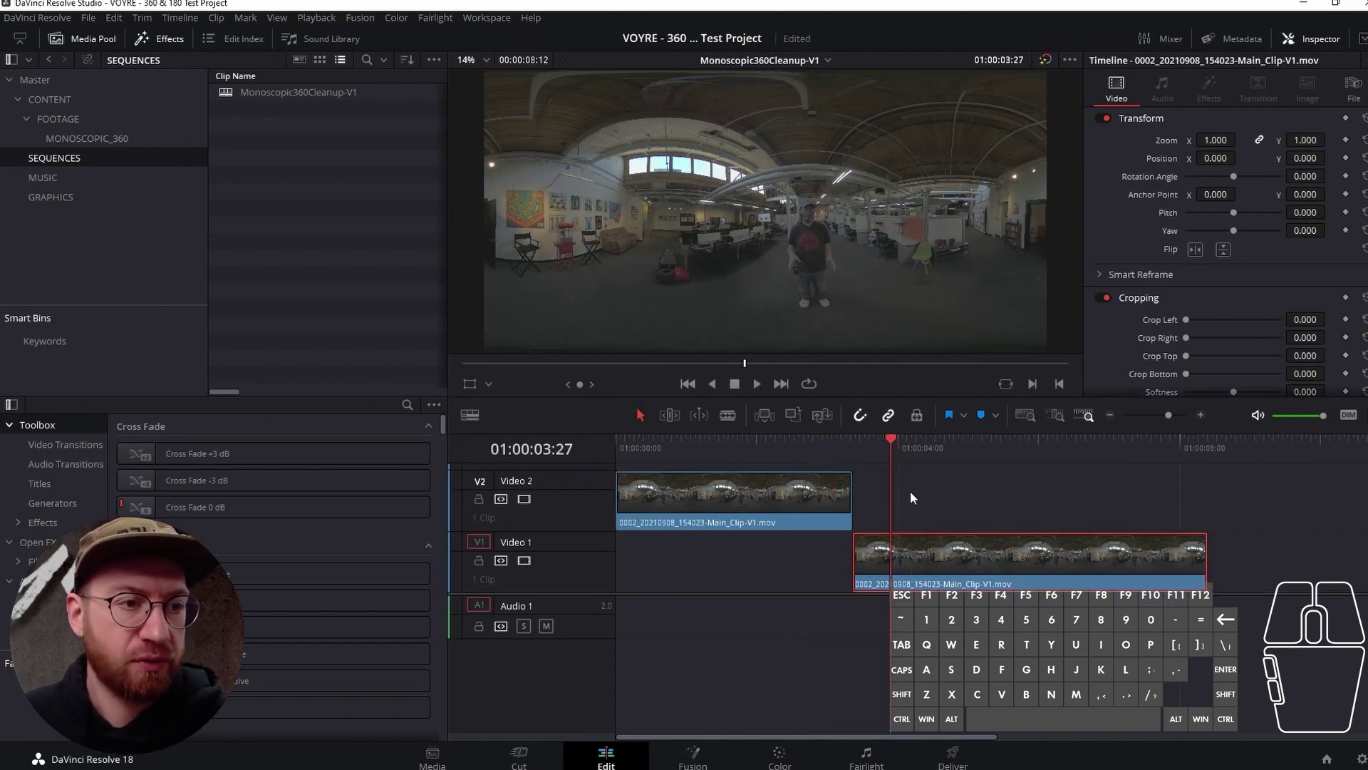
pyautogui.moveTo(843, 443); pyautogui.dragTo(839, 477)
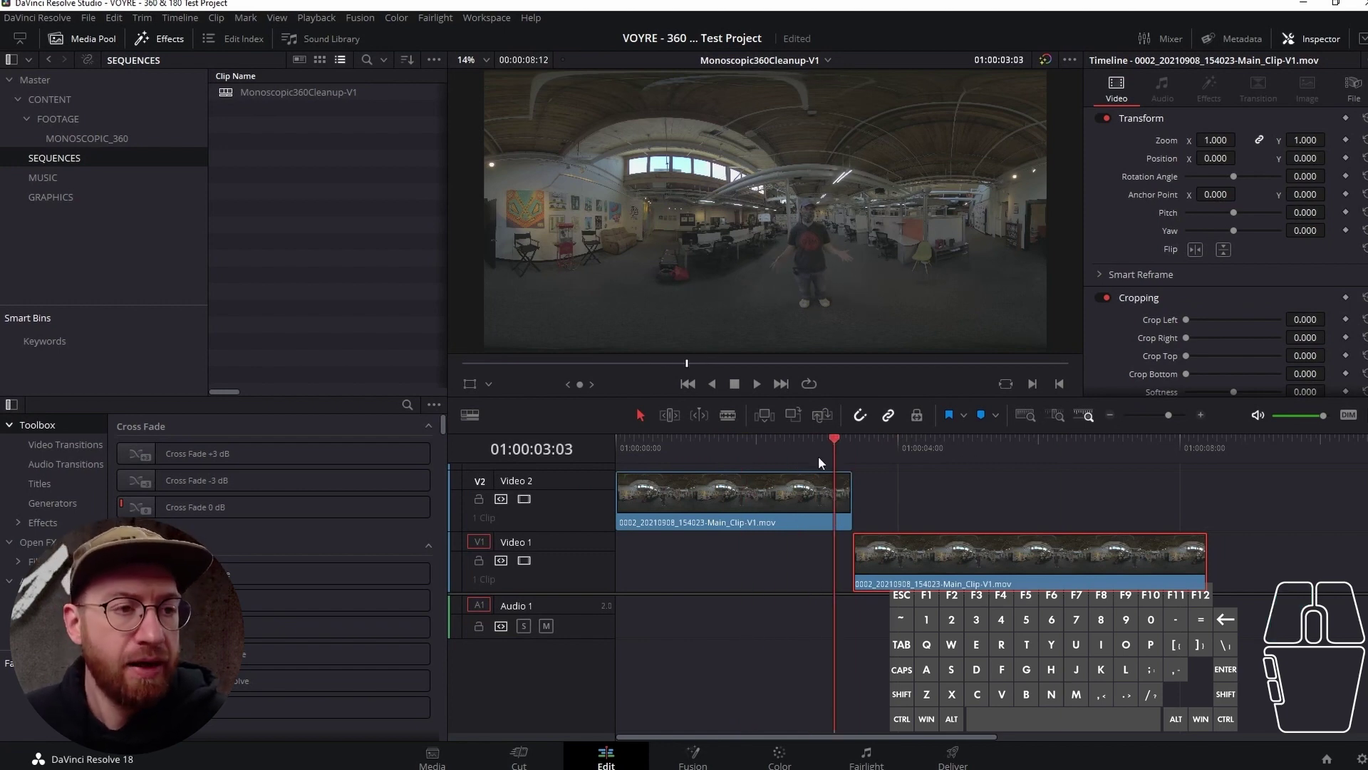
pyautogui.moveTo(828, 444); pyautogui.dragTo(799, 462)
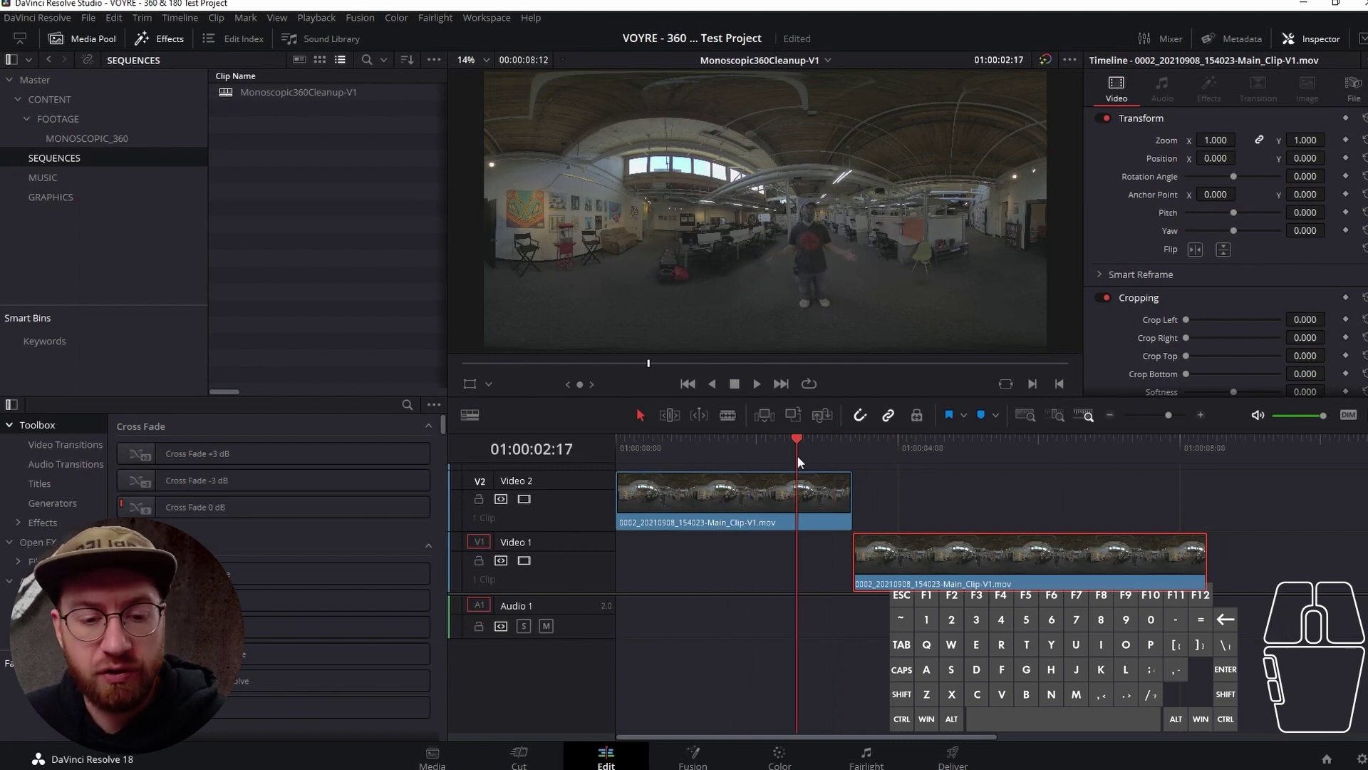
pyautogui.click(795, 445)
pyautogui.moveTo(792, 444); pyautogui.dragTo(706, 458)
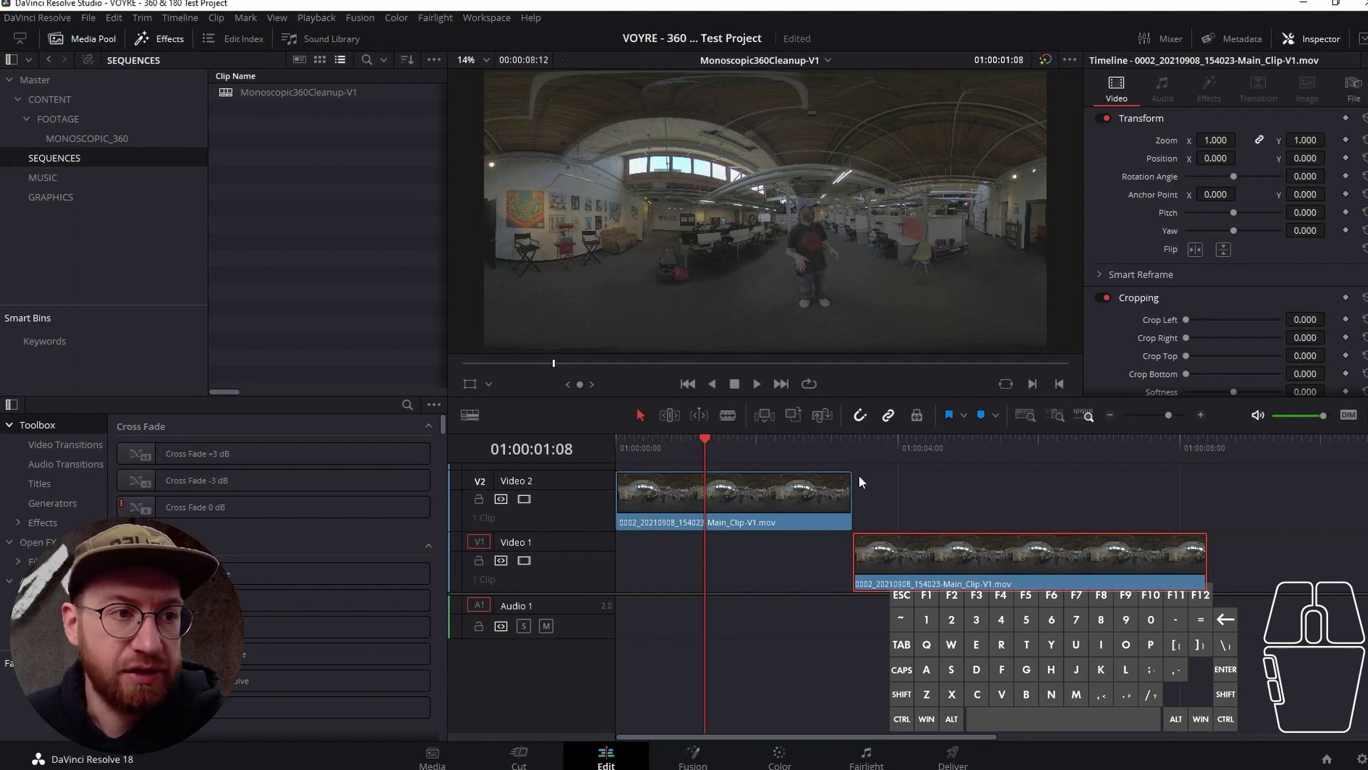
pyautogui.scroll(3)
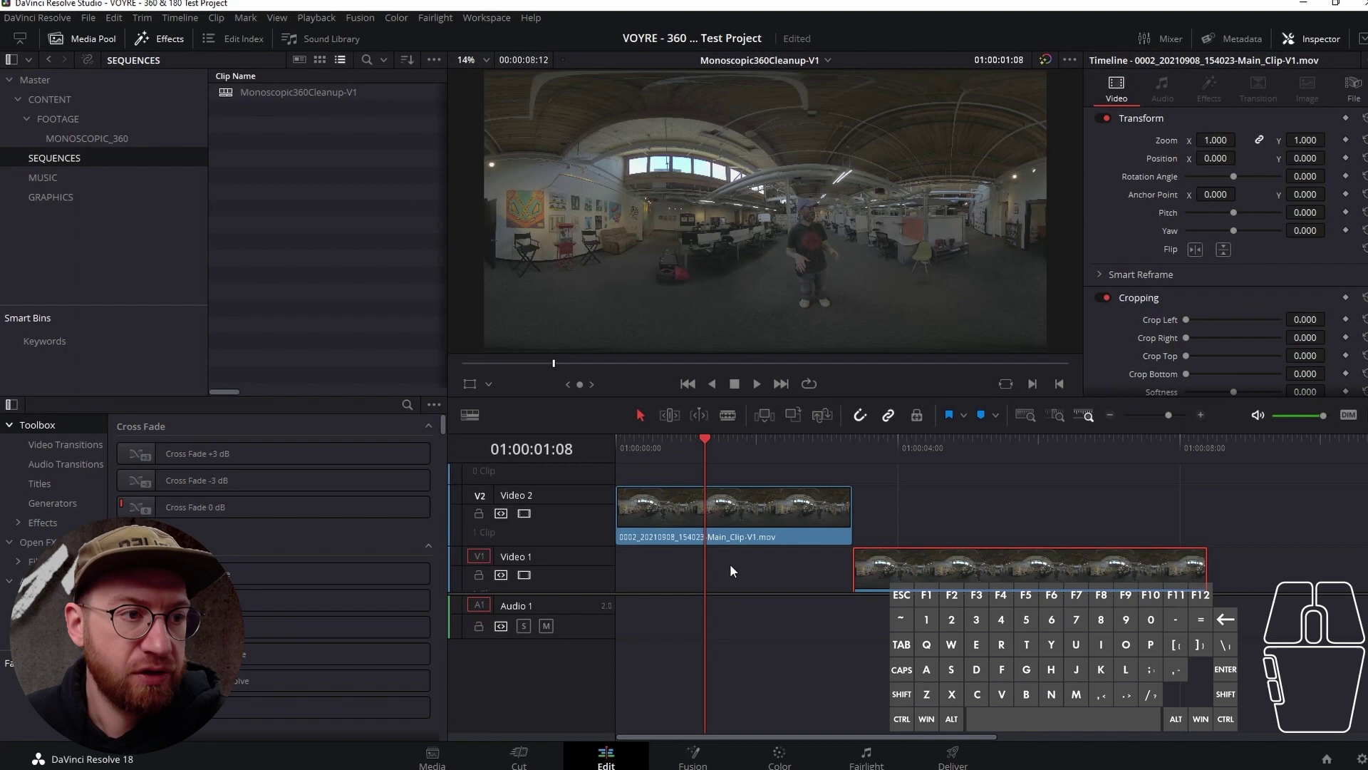
pyautogui.scroll(-3)
pyautogui.moveTo(767, 450); pyautogui.dragTo(719, 458)
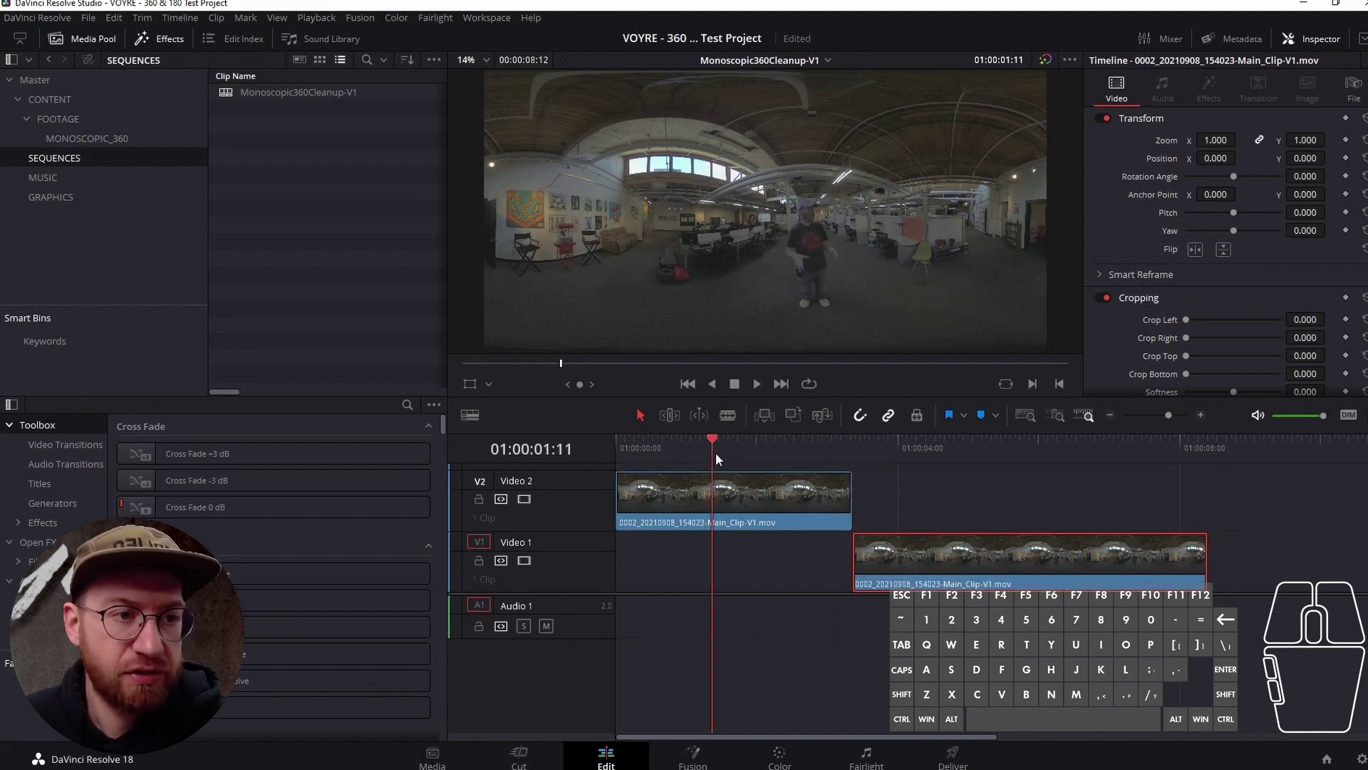
pyautogui.press('c')
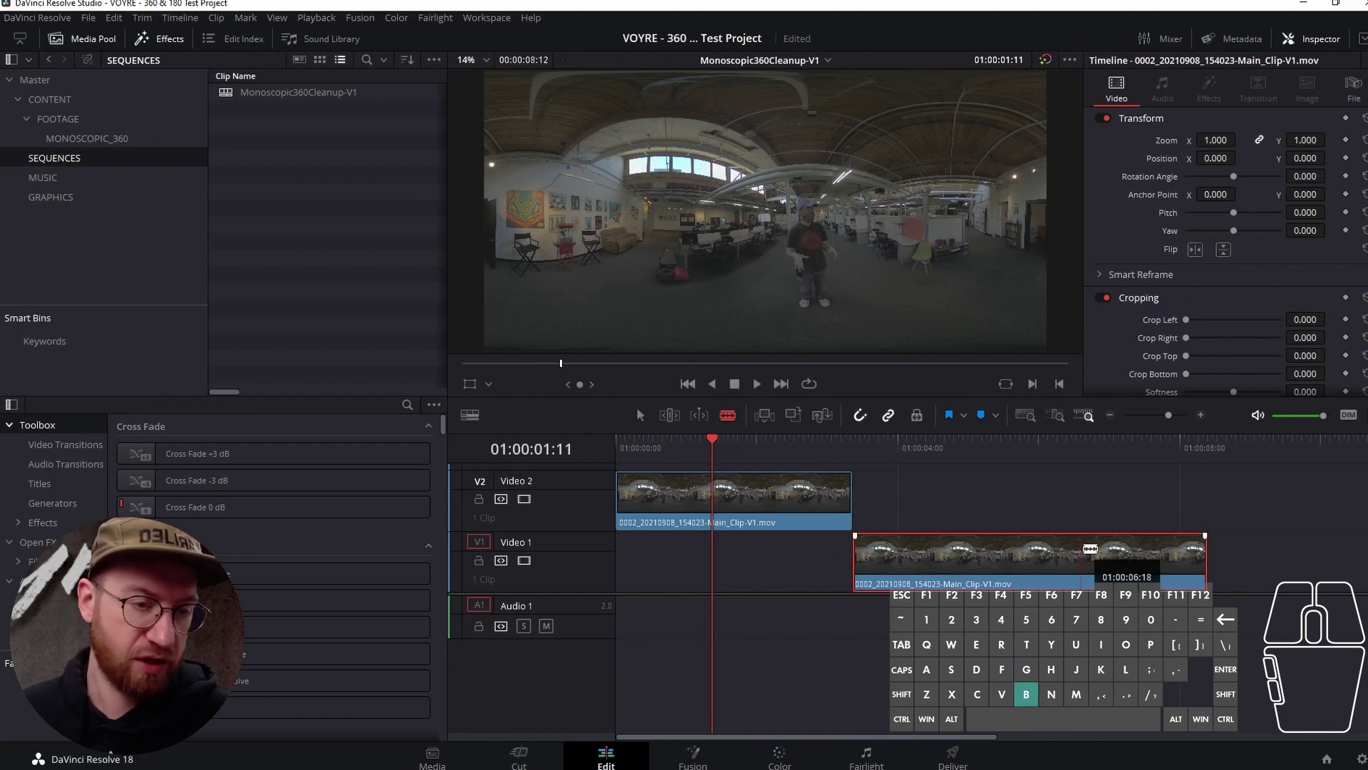
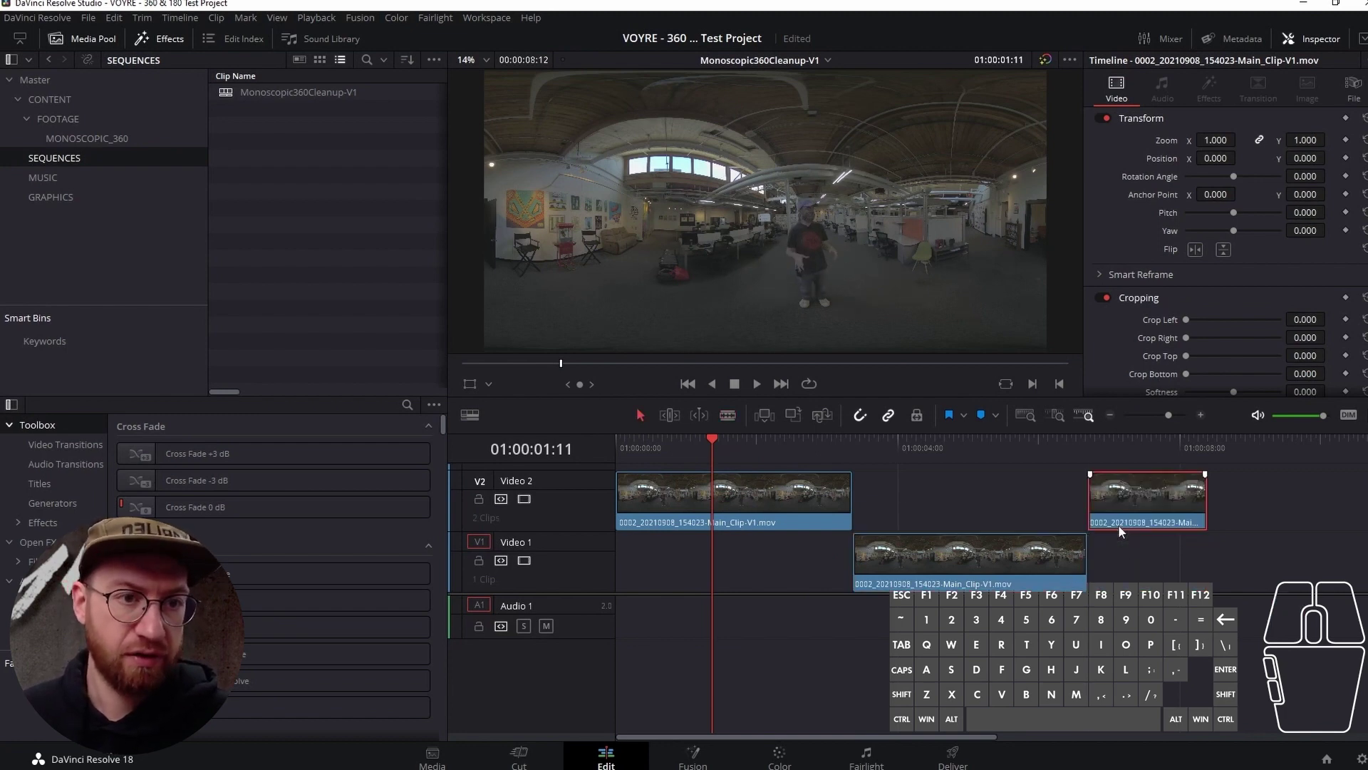
# - Place a second copy of the clip on Video 2 around eight seconds
pyautogui.moveTo(819, 442); pyautogui.dragTo(852, 441)
pyautogui.moveTo(874, 446); pyautogui.dragTo(894, 443)
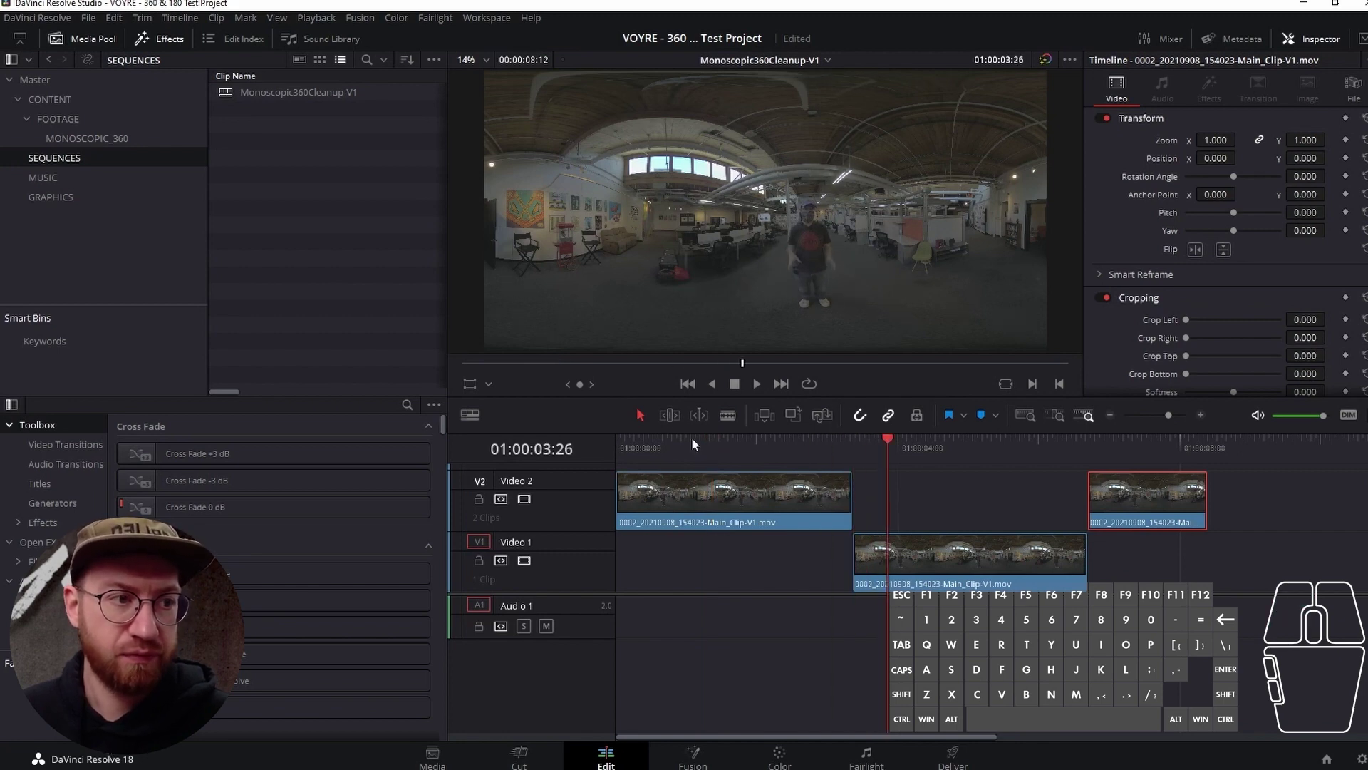
pyautogui.moveTo(843, 454); pyautogui.dragTo(878, 453)
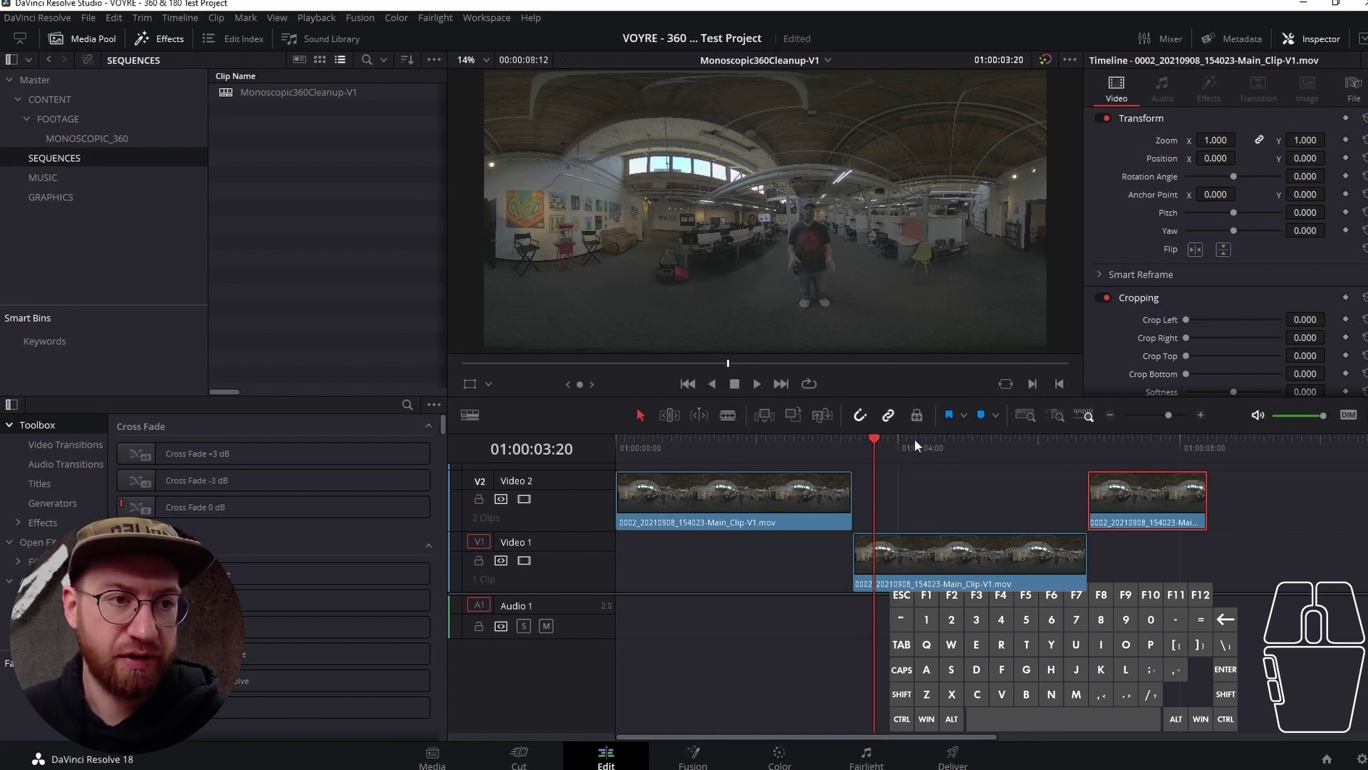
pyautogui.moveTo(910, 445); pyautogui.dragTo(1064, 448)
pyautogui.scroll(-3)
pyautogui.scroll(3)
pyautogui.scroll(-3)
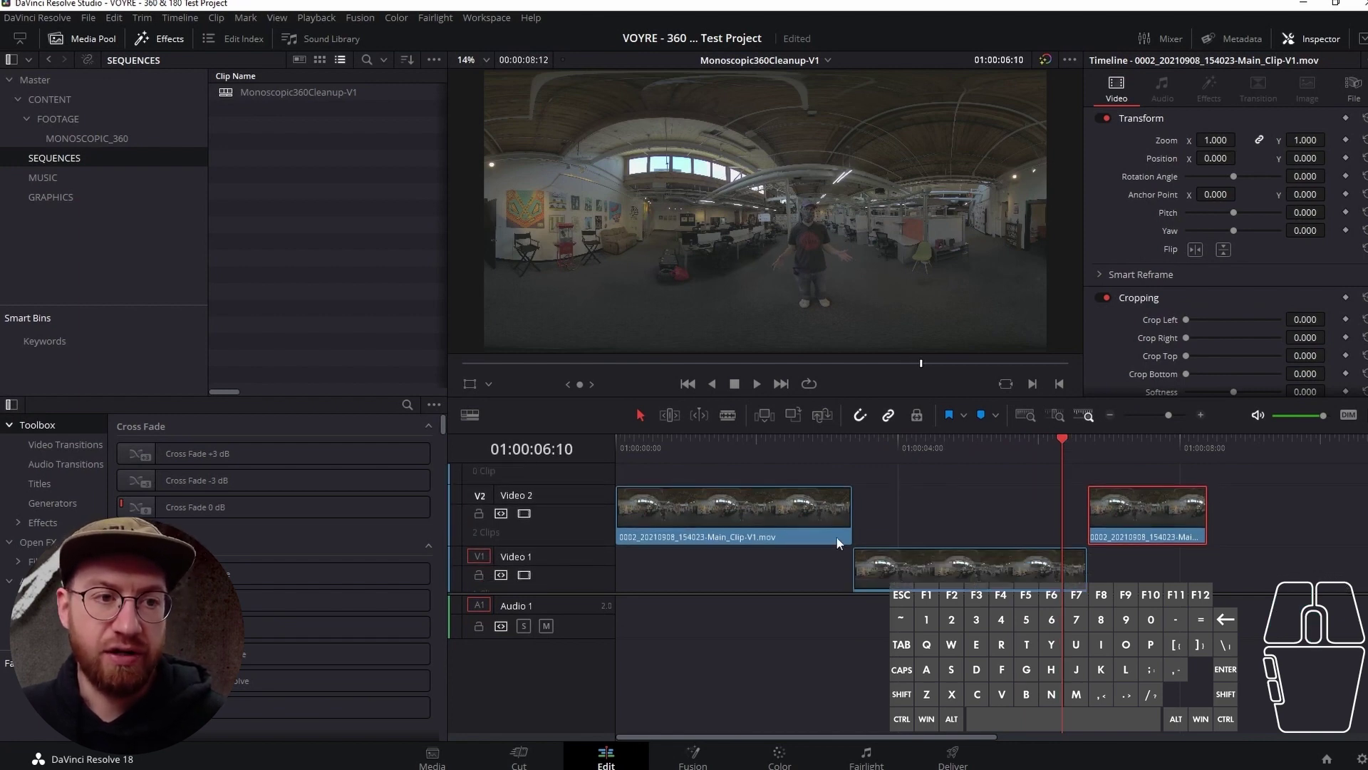
pyautogui.moveTo(931, 452); pyautogui.dragTo(867, 474)
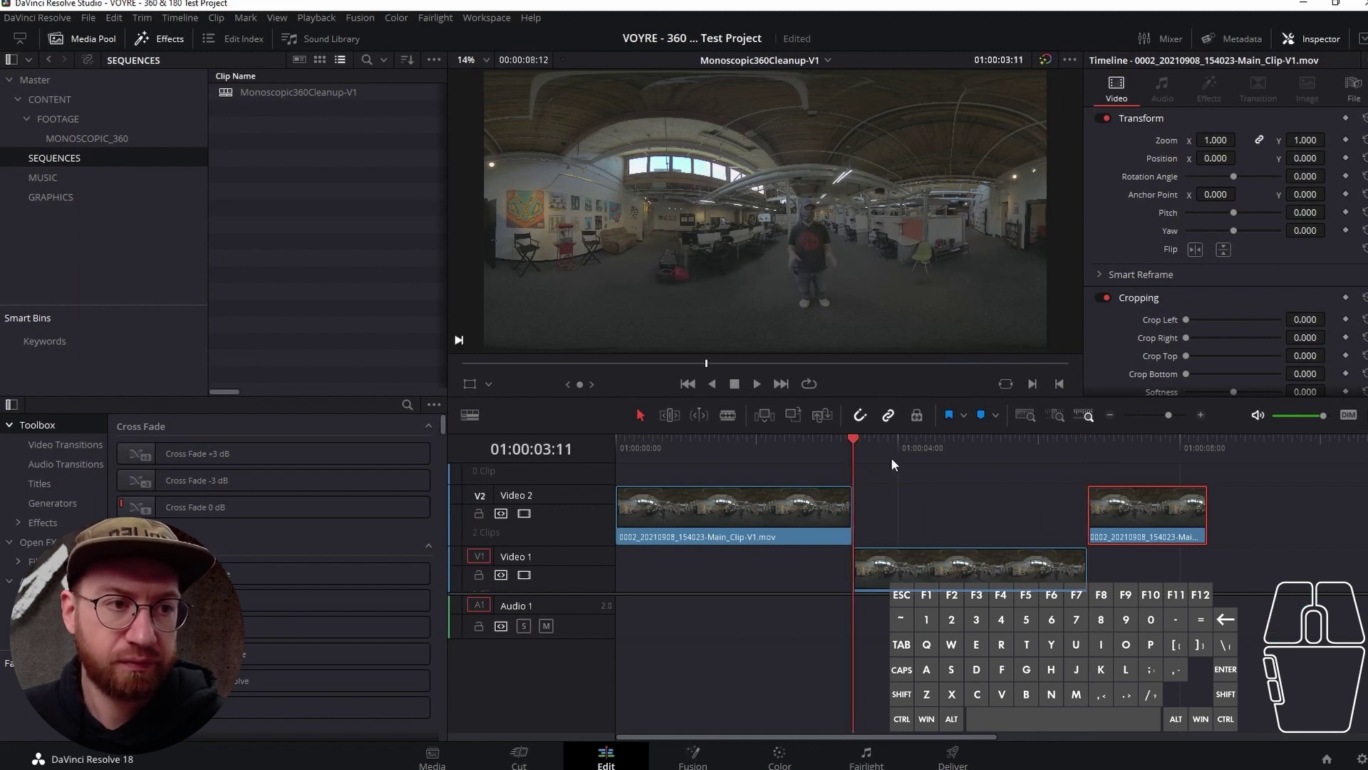
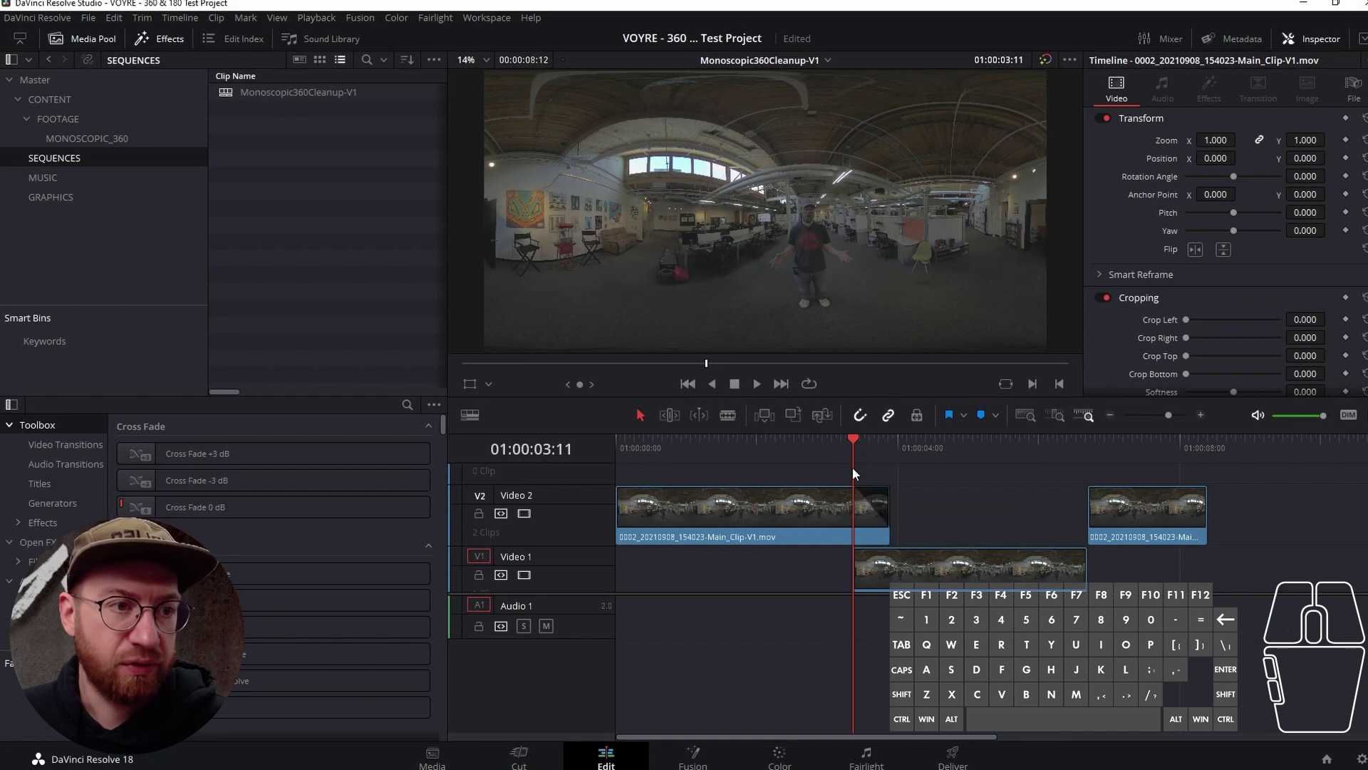
# - Trim the first clip's end out to the four-second mark
pyautogui.moveTo(857, 444); pyautogui.dragTo(873, 444)
pyautogui.moveTo(867, 445); pyautogui.dragTo(885, 449)
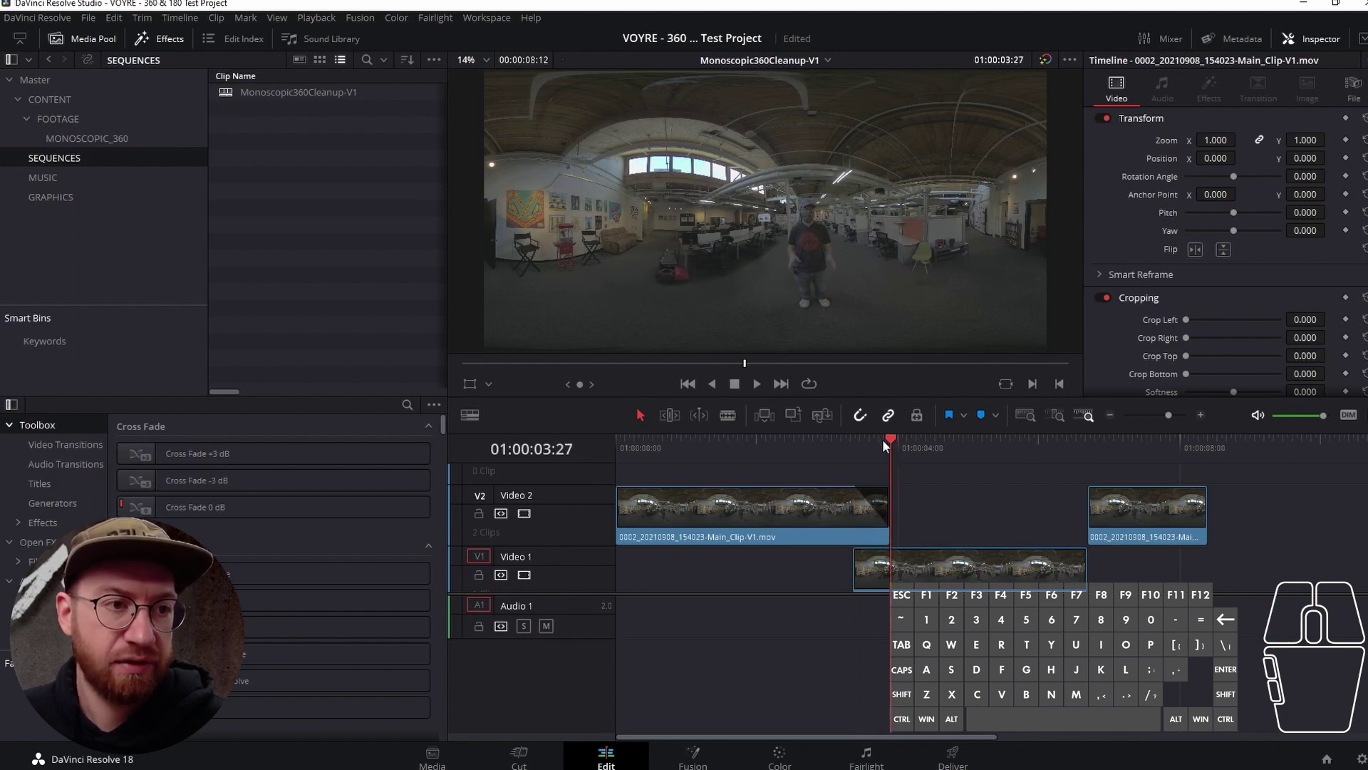
pyautogui.moveTo(888, 448); pyautogui.dragTo(866, 453)
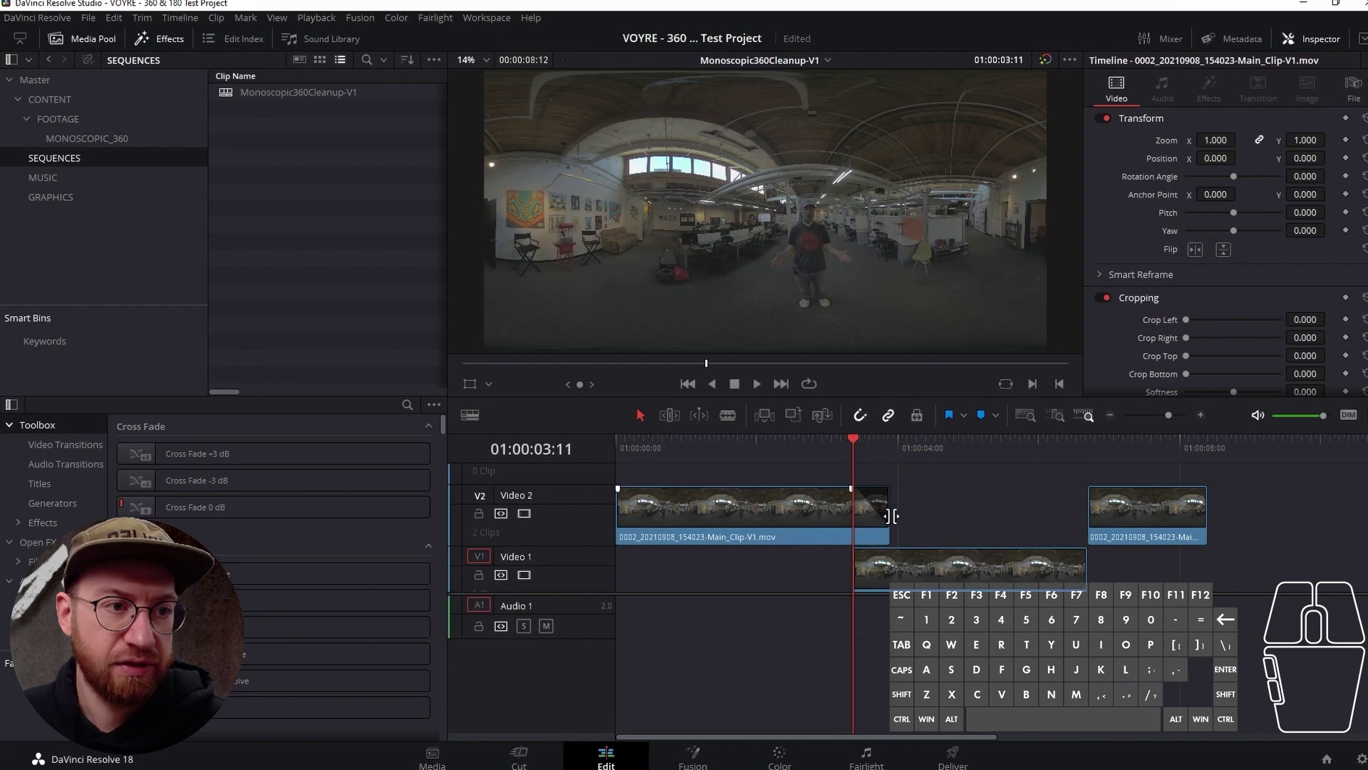
pyautogui.moveTo(853, 441); pyautogui.dragTo(881, 444)
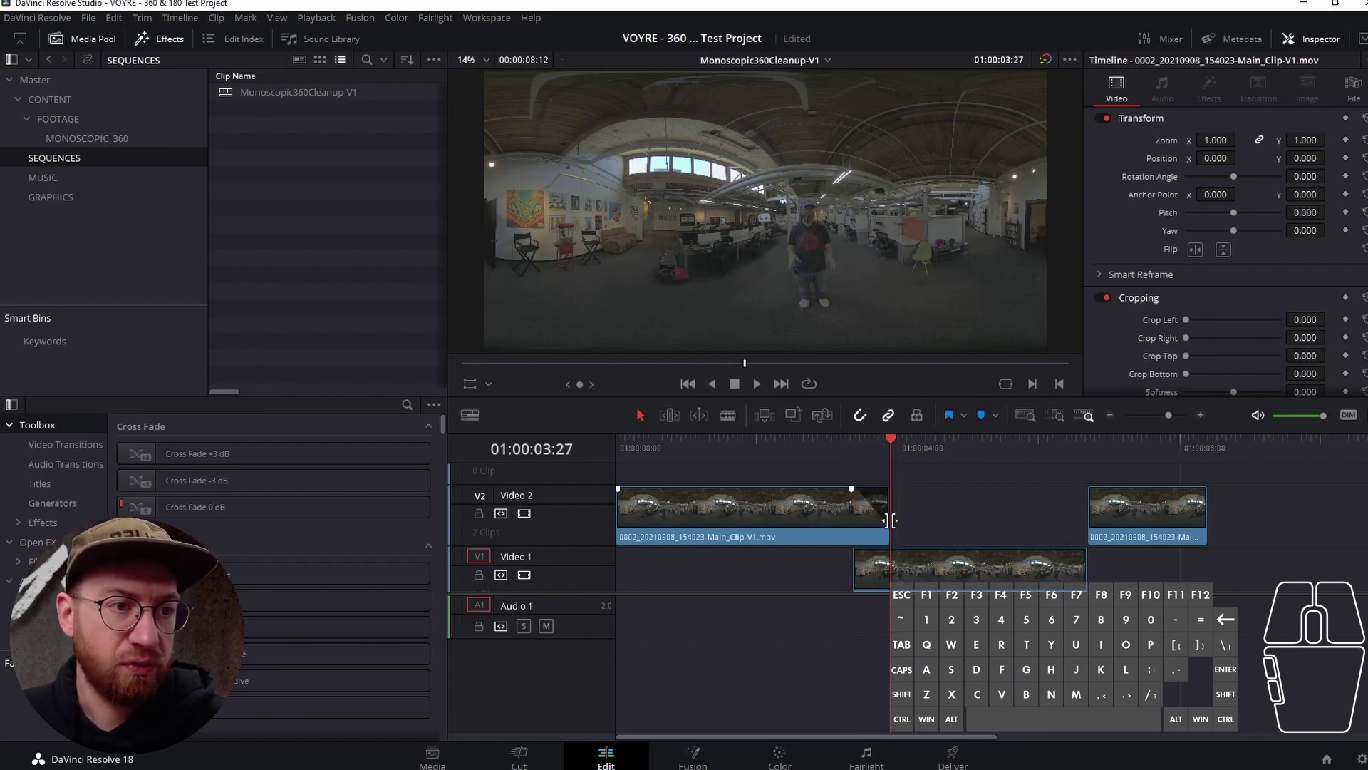
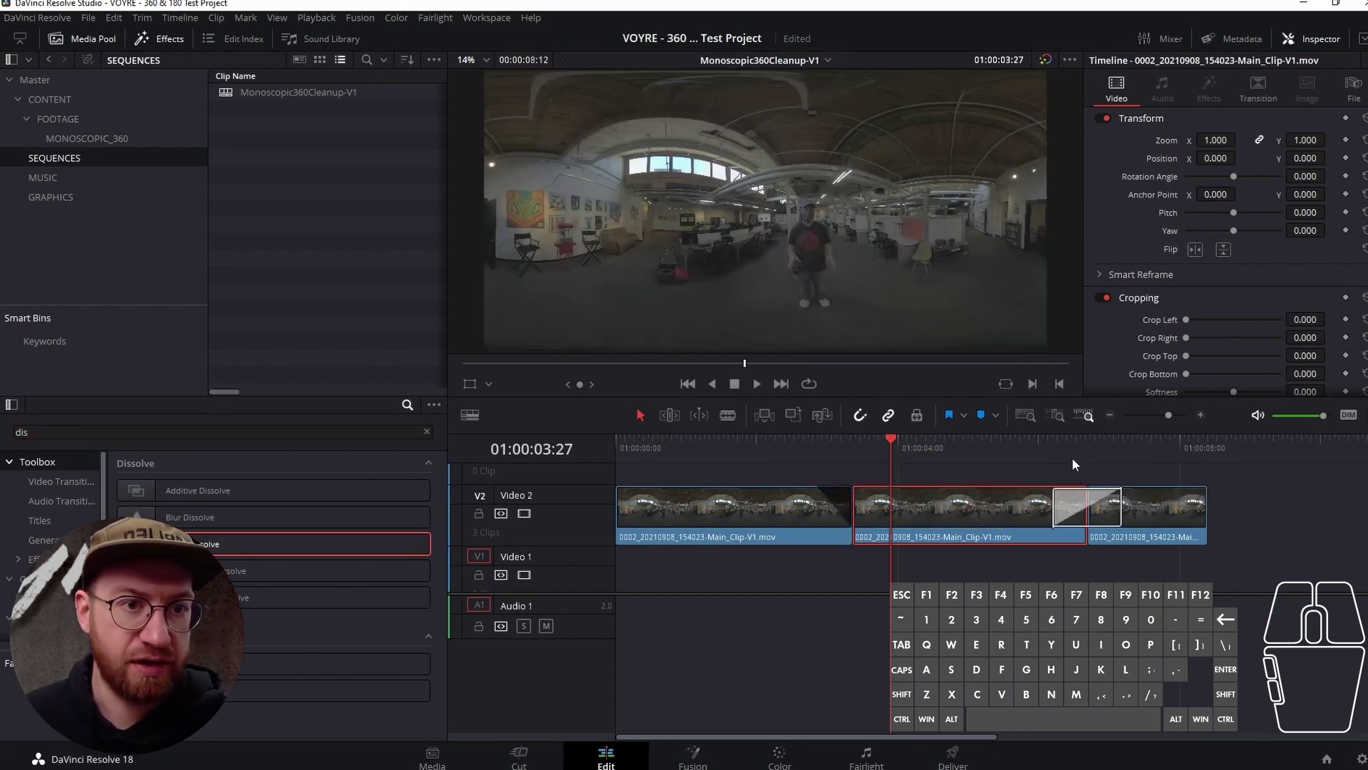
# - Select the cross dissolve between the last two clips and set its Transition Curve to 0.000
pyautogui.click(1078, 445)
pyautogui.moveTo(1089, 445); pyautogui.dragTo(1049, 450)
pyautogui.moveTo(1054, 442); pyautogui.dragTo(1088, 441)
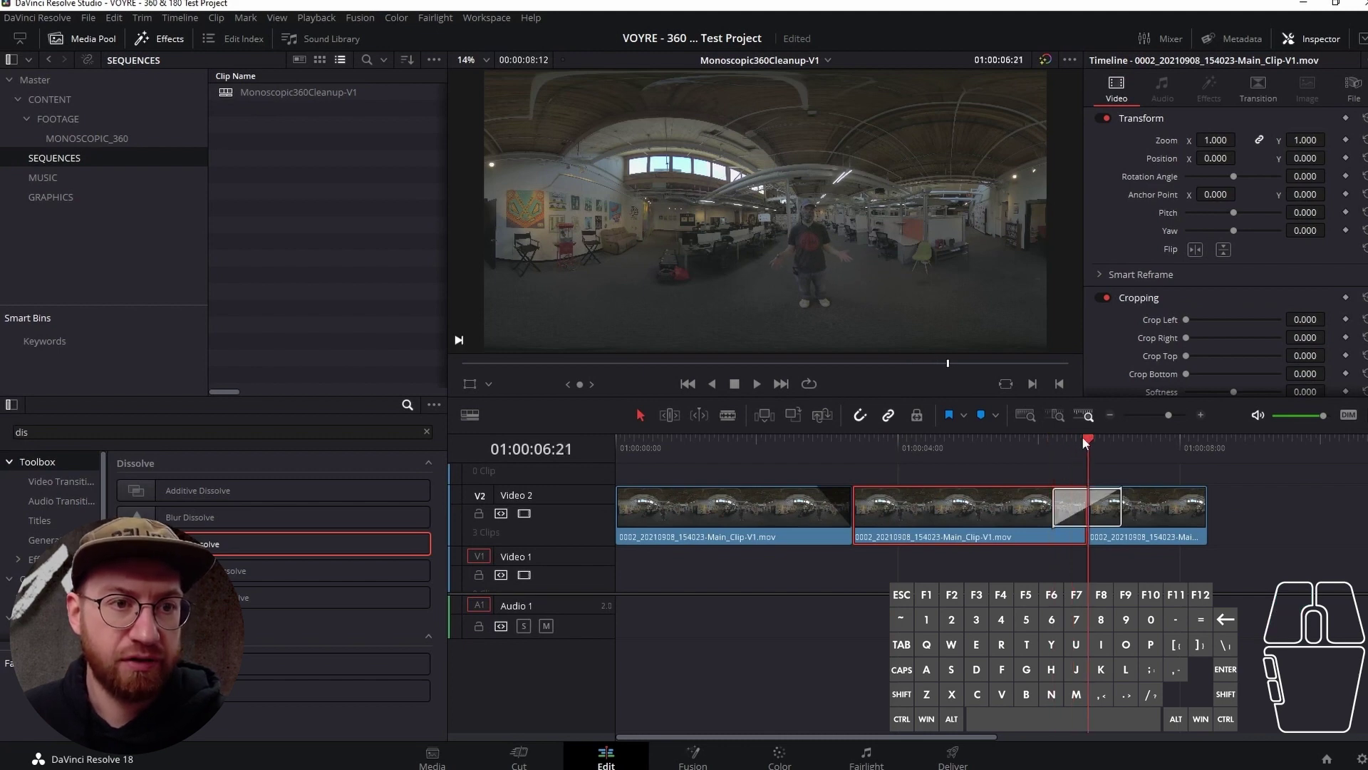
pyautogui.click(1055, 504)
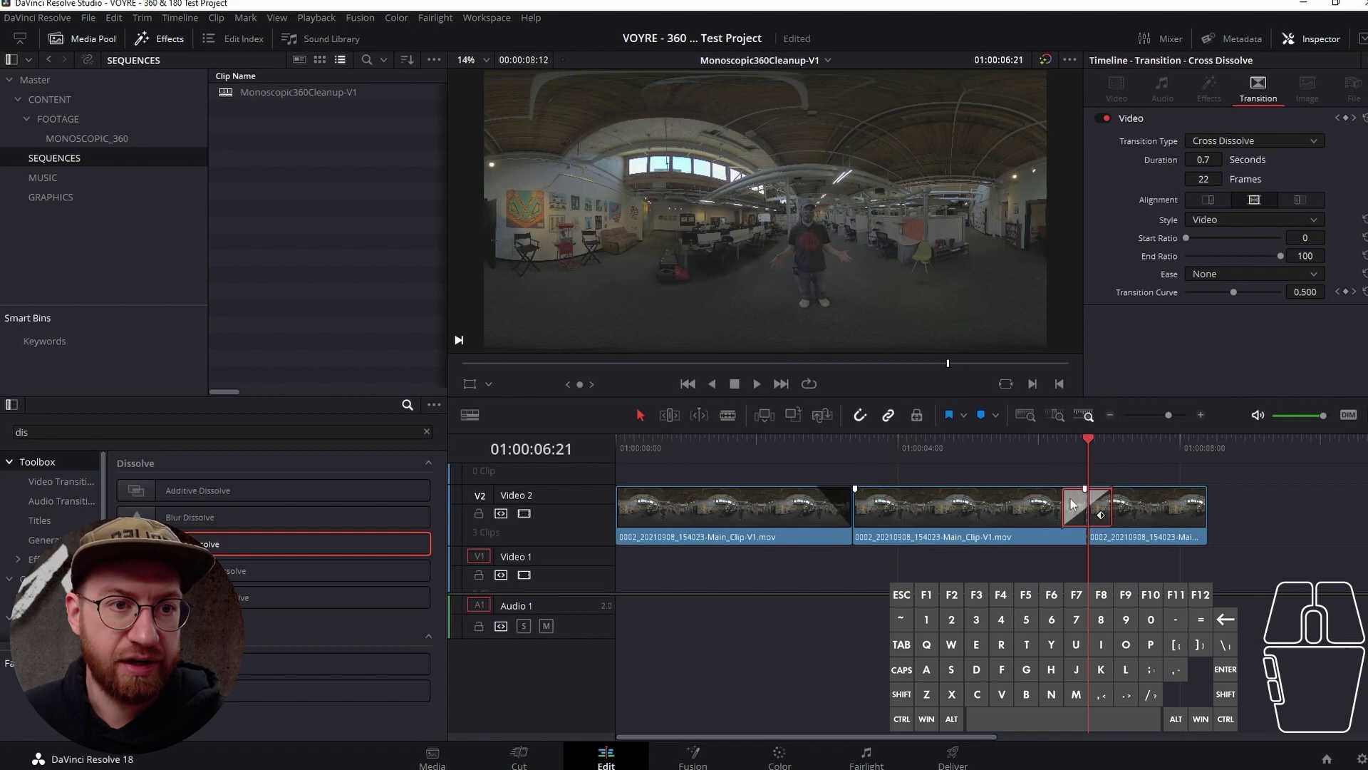
pyautogui.moveTo(1084, 446); pyautogui.dragTo(1067, 451)
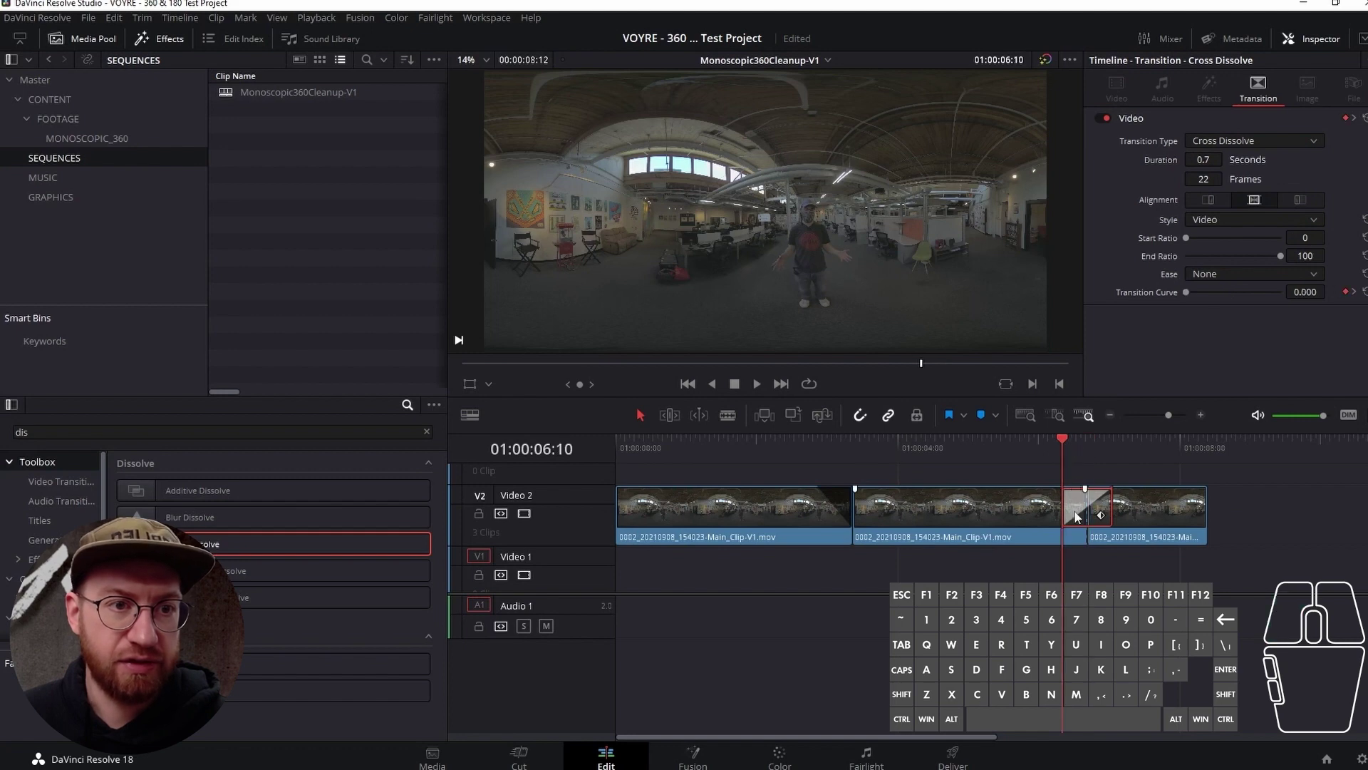
# - Check the timelines list and load the middle Video 2 clip into the source viewer
pyautogui.doubleClick(1011, 523)
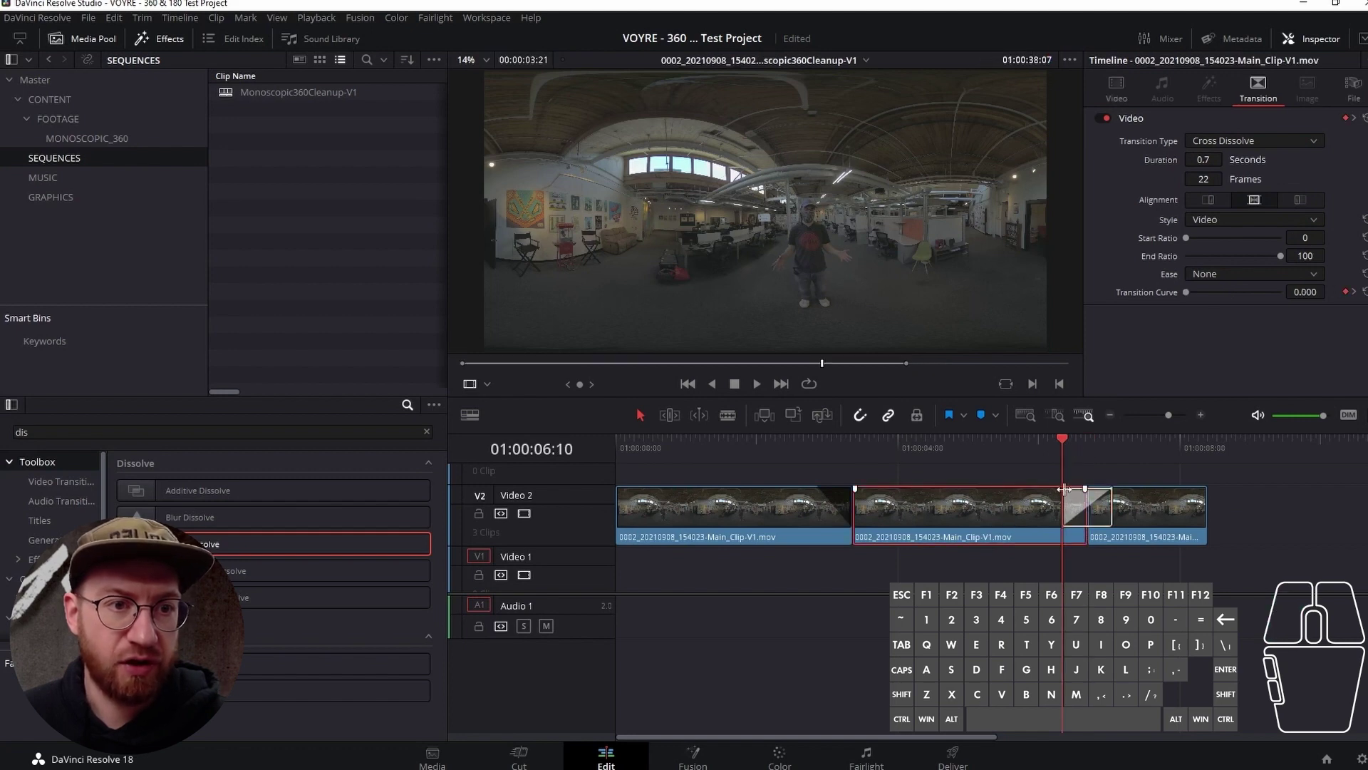
pyautogui.click(921, 478)
pyautogui.doubleClick(942, 525)
pyautogui.click(942, 518)
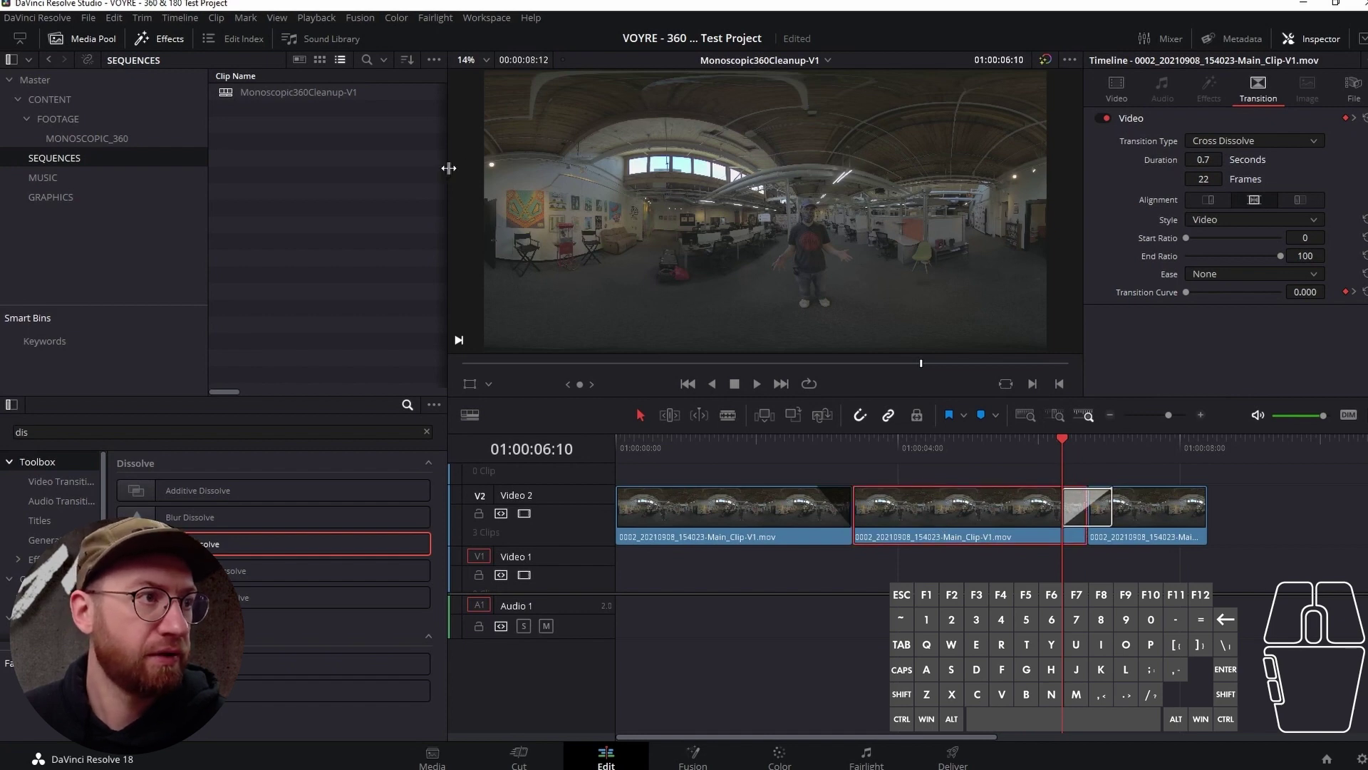
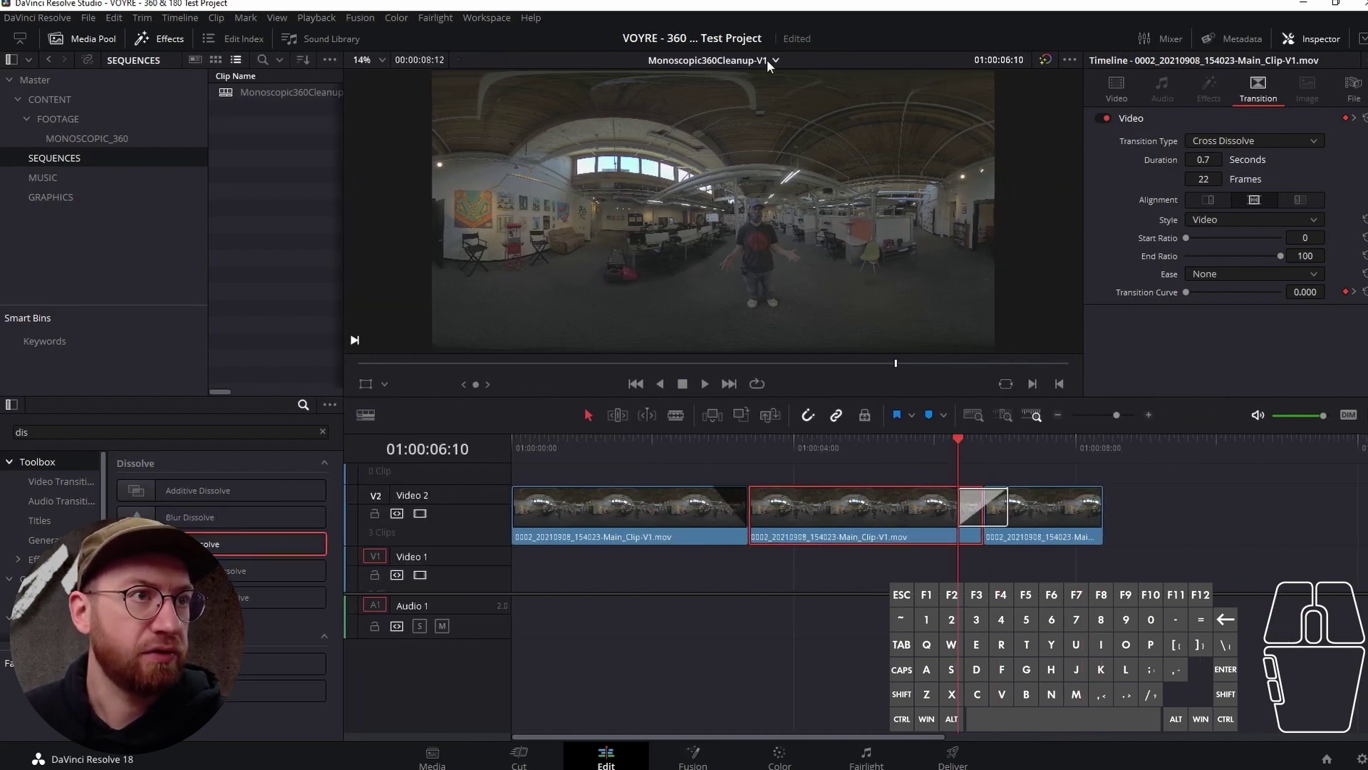
pyautogui.click(774, 63)
pyautogui.click(775, 63)
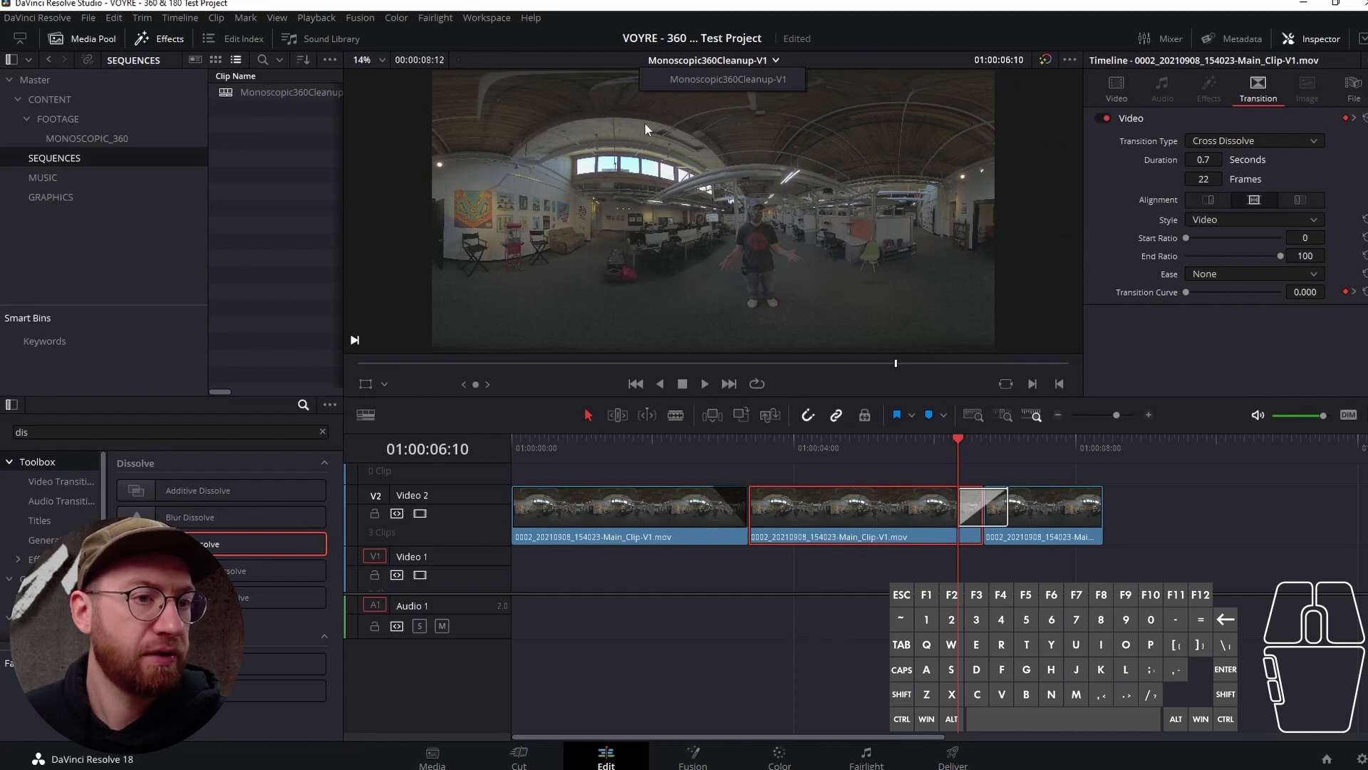
pyautogui.moveTo(875, 271); pyautogui.dragTo(898, 483)
pyautogui.click(897, 483)
pyautogui.click(895, 516)
pyautogui.click(882, 451)
pyautogui.doubleClick(793, 510)
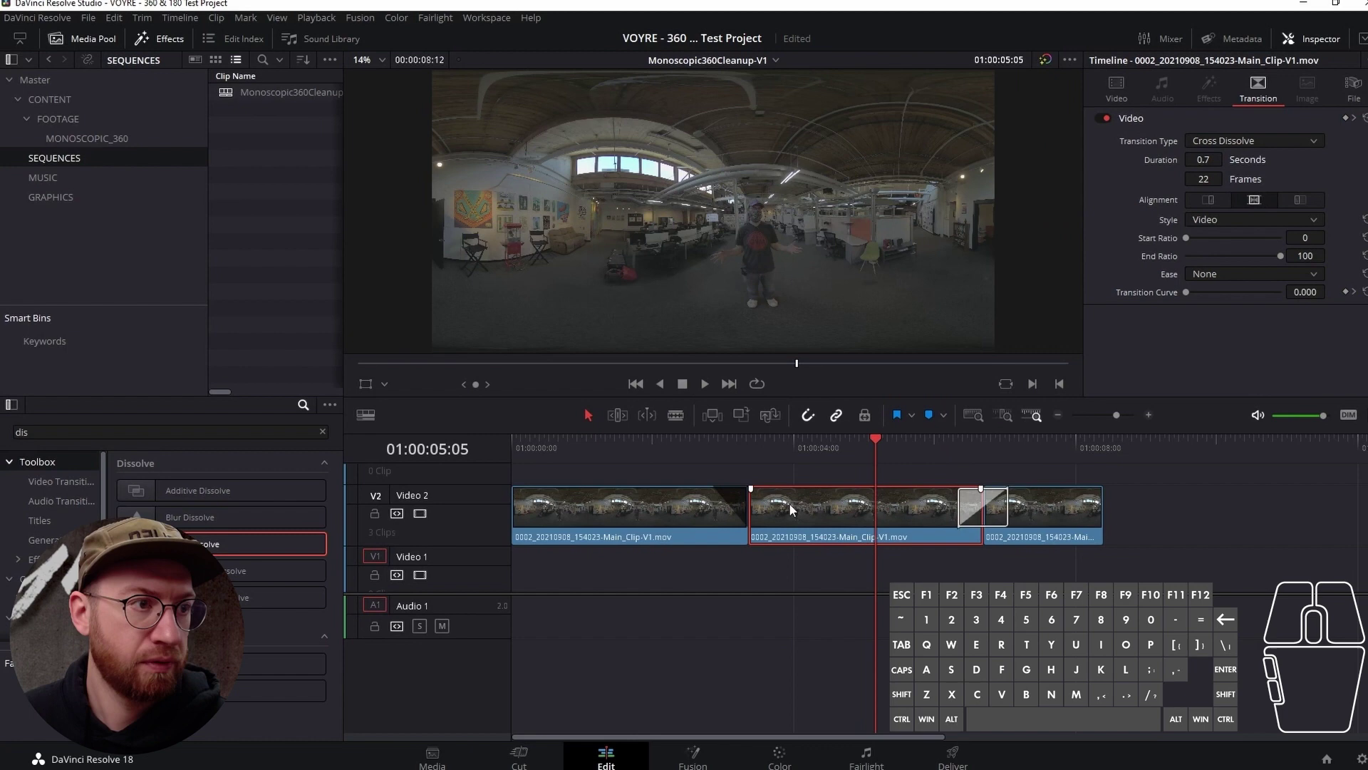
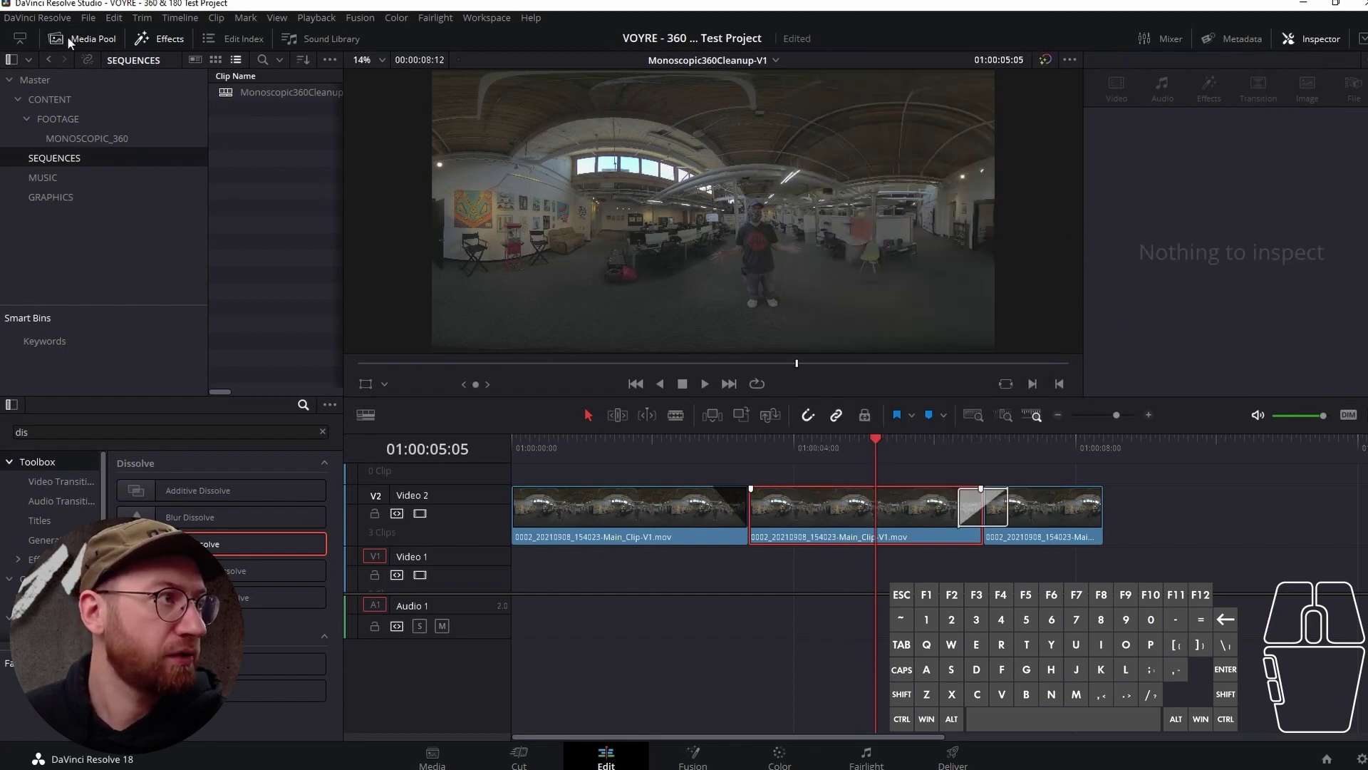
# - Hide the Media Pool and Inspector panels and show source and timeline viewers side by side
pyautogui.click(76, 44)
pyautogui.click(162, 48)
pyautogui.click(1305, 42)
# - Scrub through the first two V2 clips and open them in the source viewer
pyautogui.moveTo(537, 443); pyautogui.dragTo(537, 449)
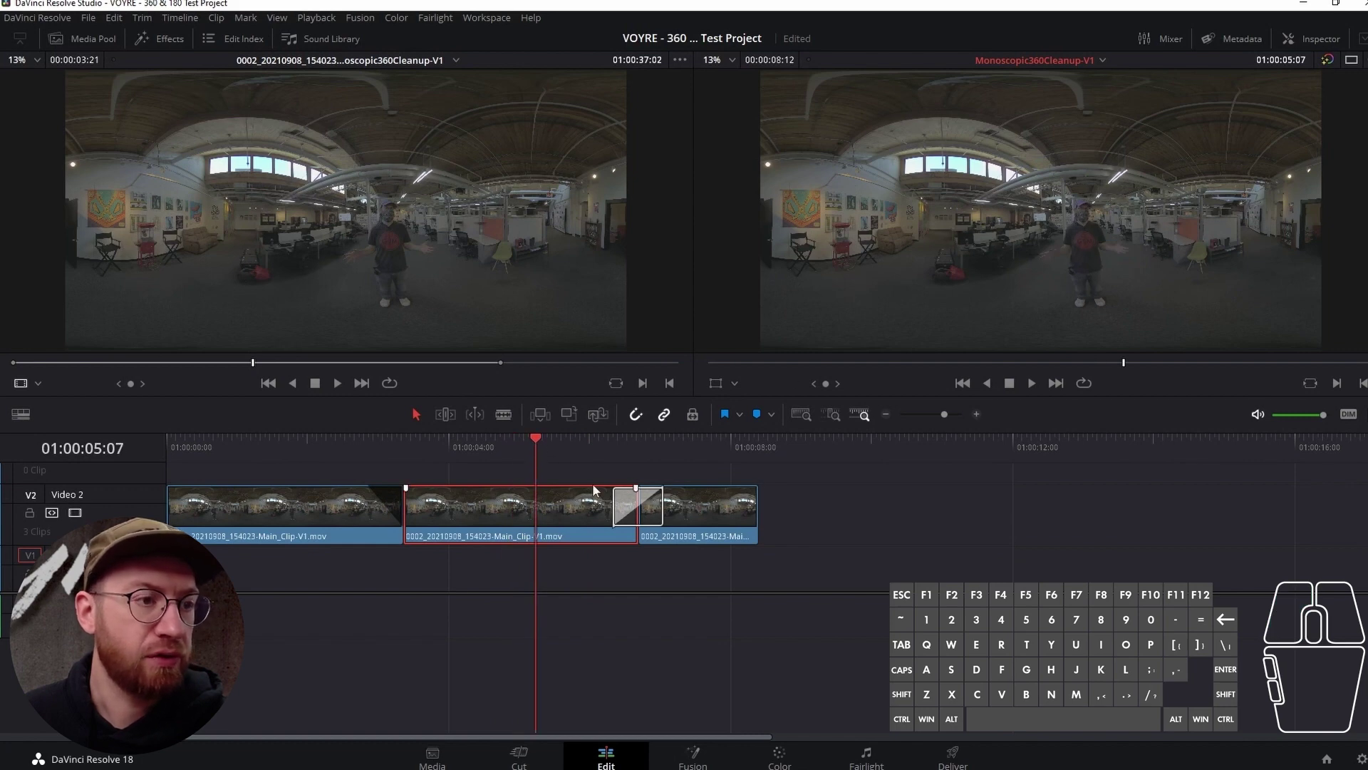
pyautogui.moveTo(543, 441); pyautogui.dragTo(395, 467)
pyautogui.moveTo(445, 444); pyautogui.dragTo(517, 443)
pyautogui.doubleClick(305, 516)
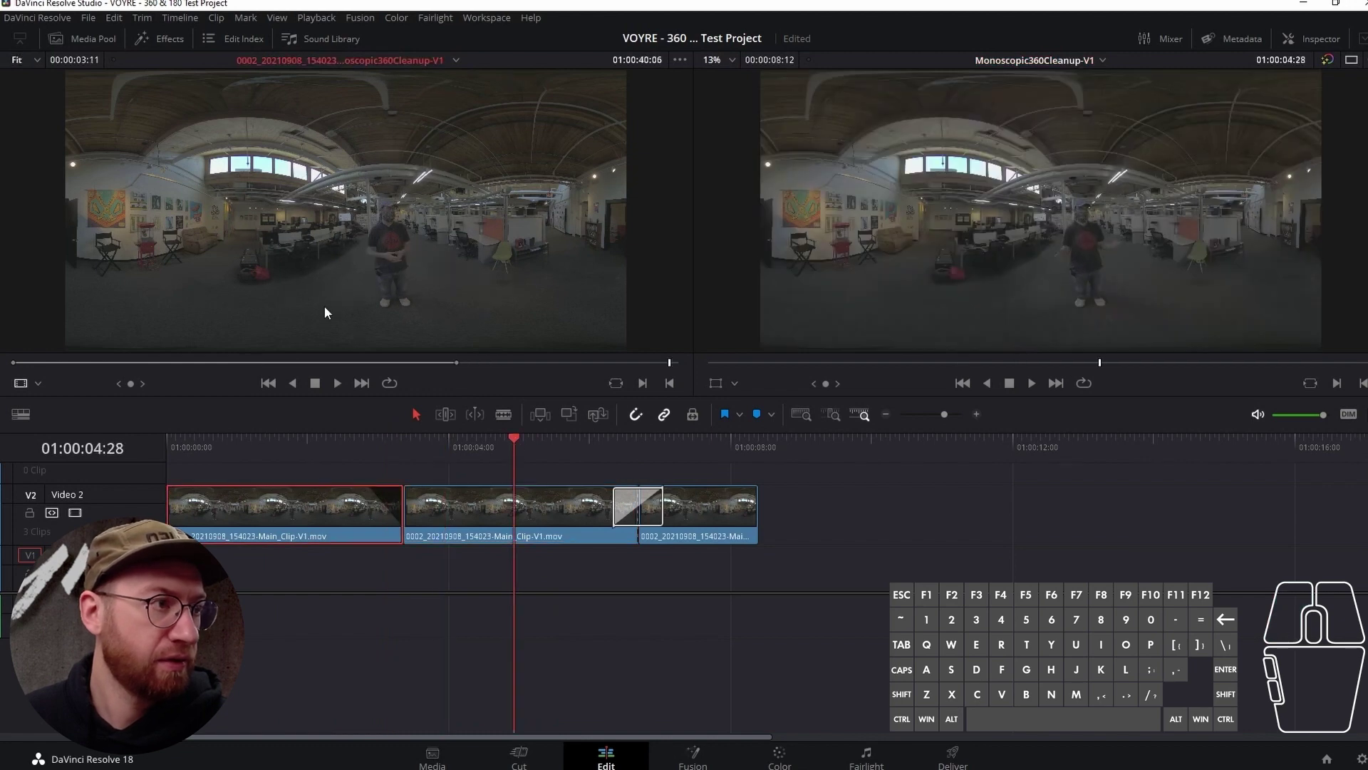
pyautogui.click(511, 496)
pyautogui.doubleClick(517, 511)
pyautogui.moveTo(527, 445); pyautogui.dragTo(547, 450)
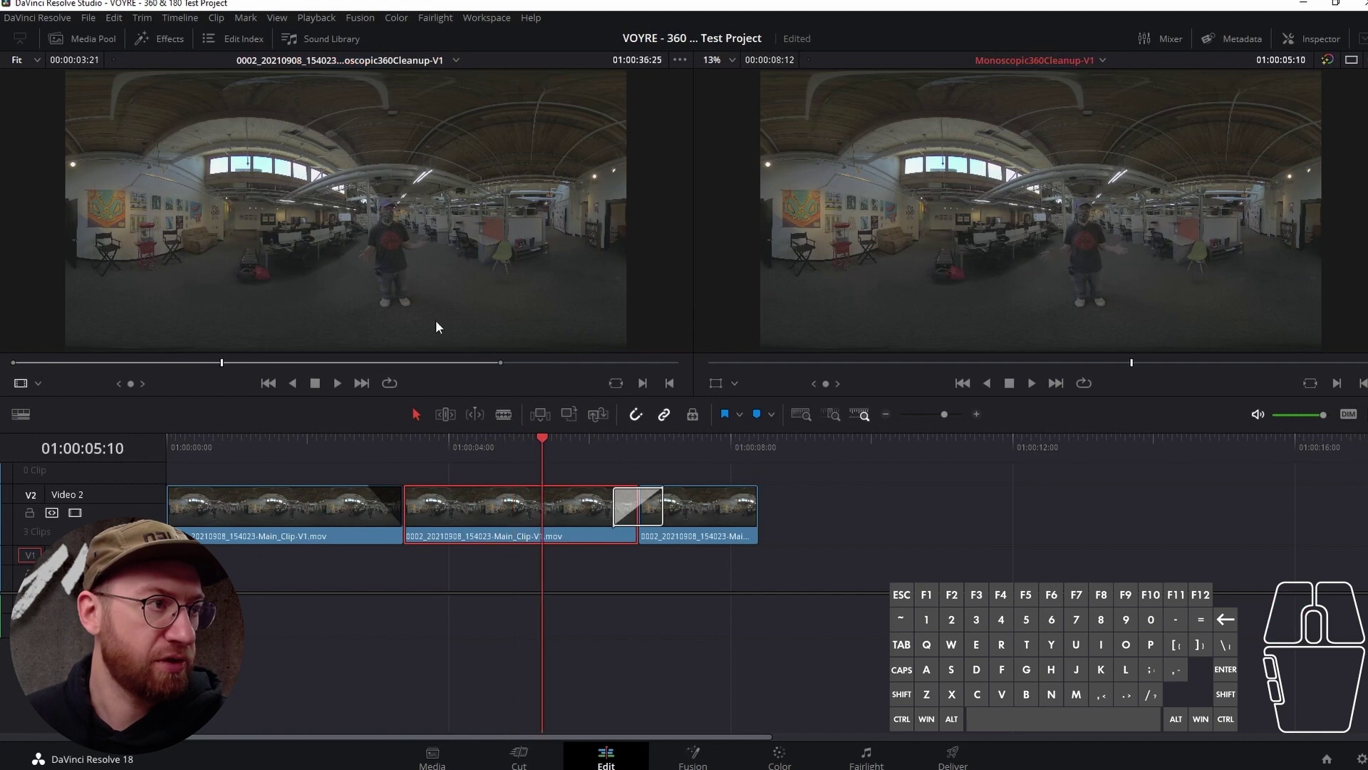
pyautogui.moveTo(545, 446); pyautogui.dragTo(522, 448)
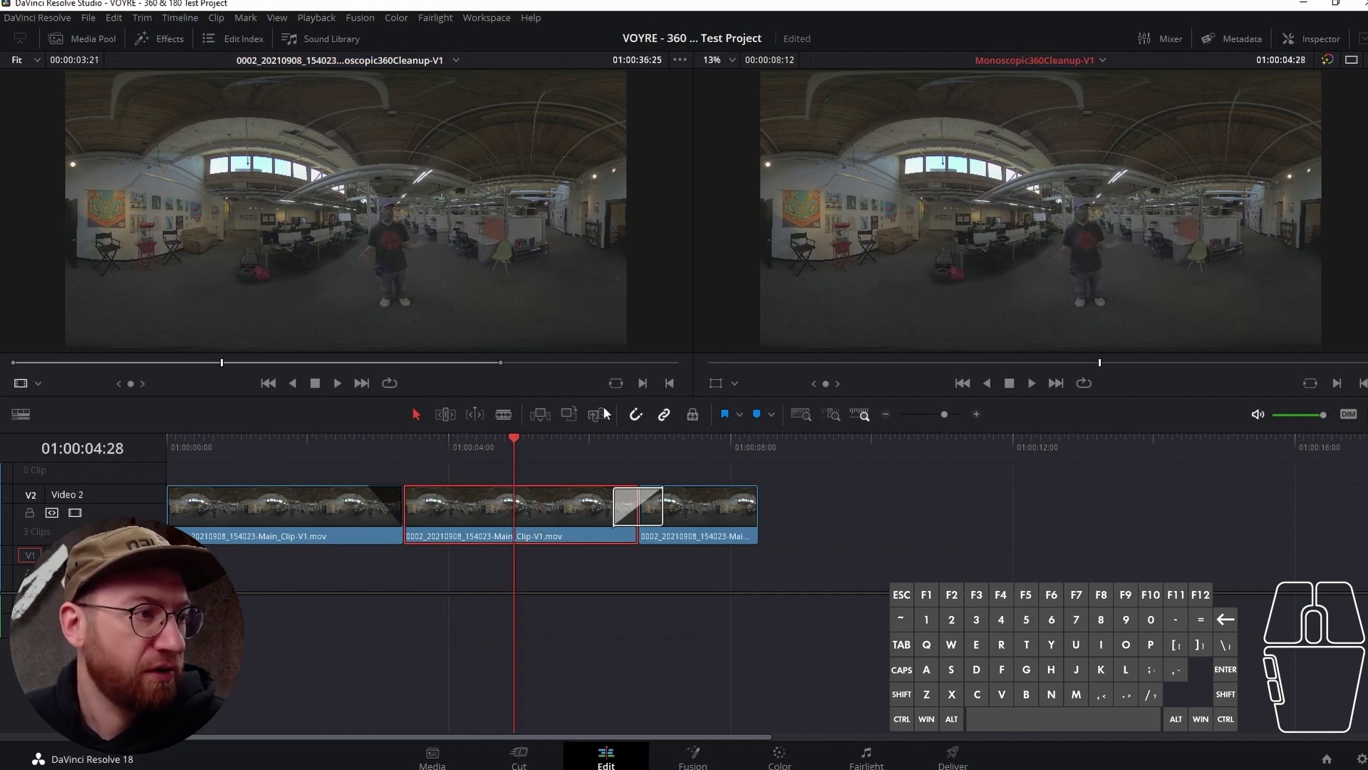
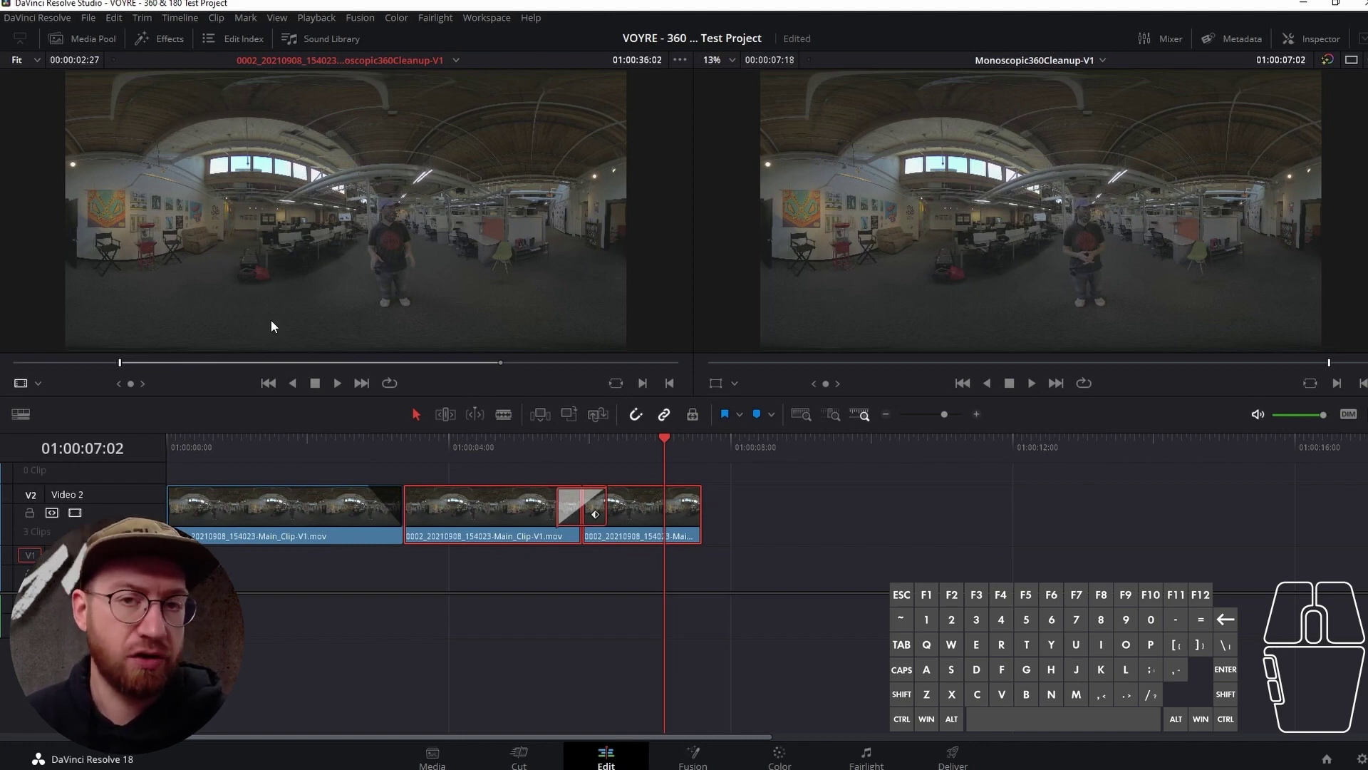
pyautogui.press('i')
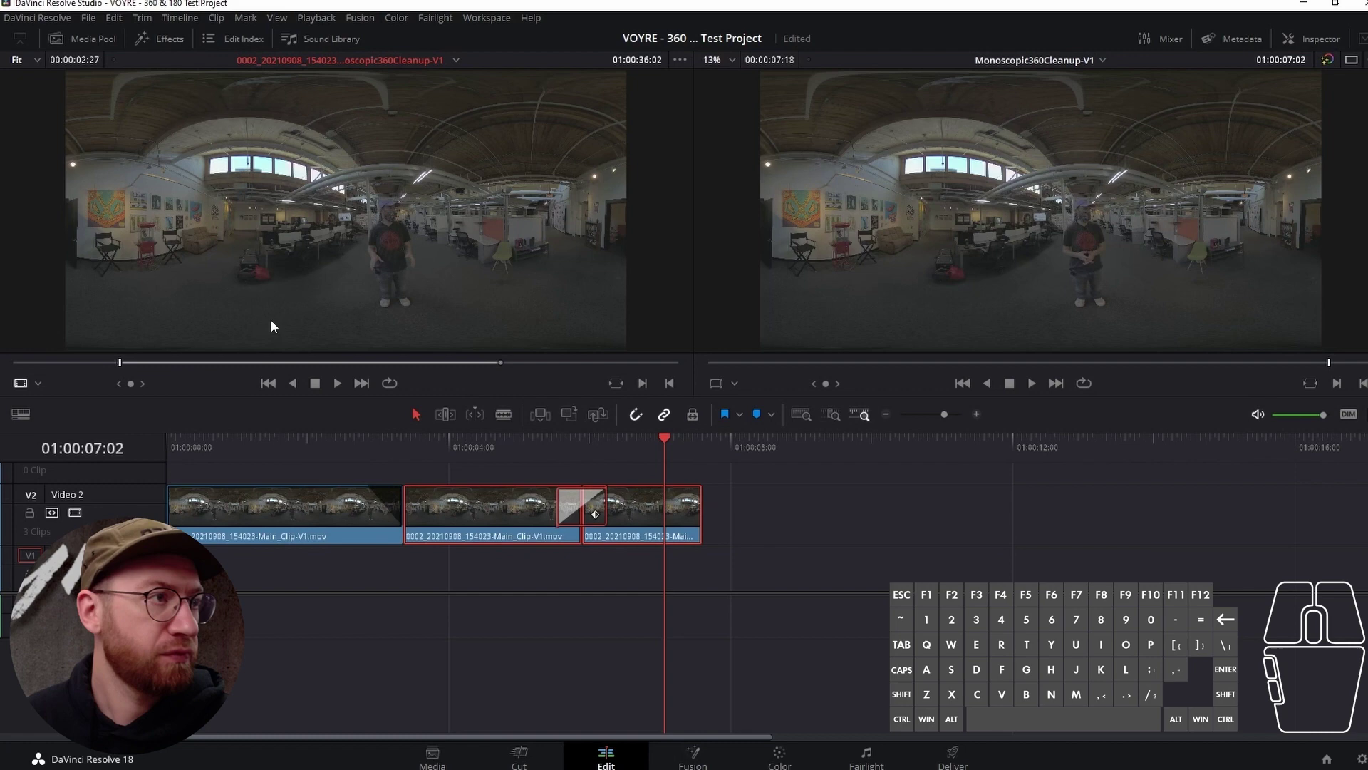
pyautogui.press('shift+i')
pyautogui.press('shift+o')
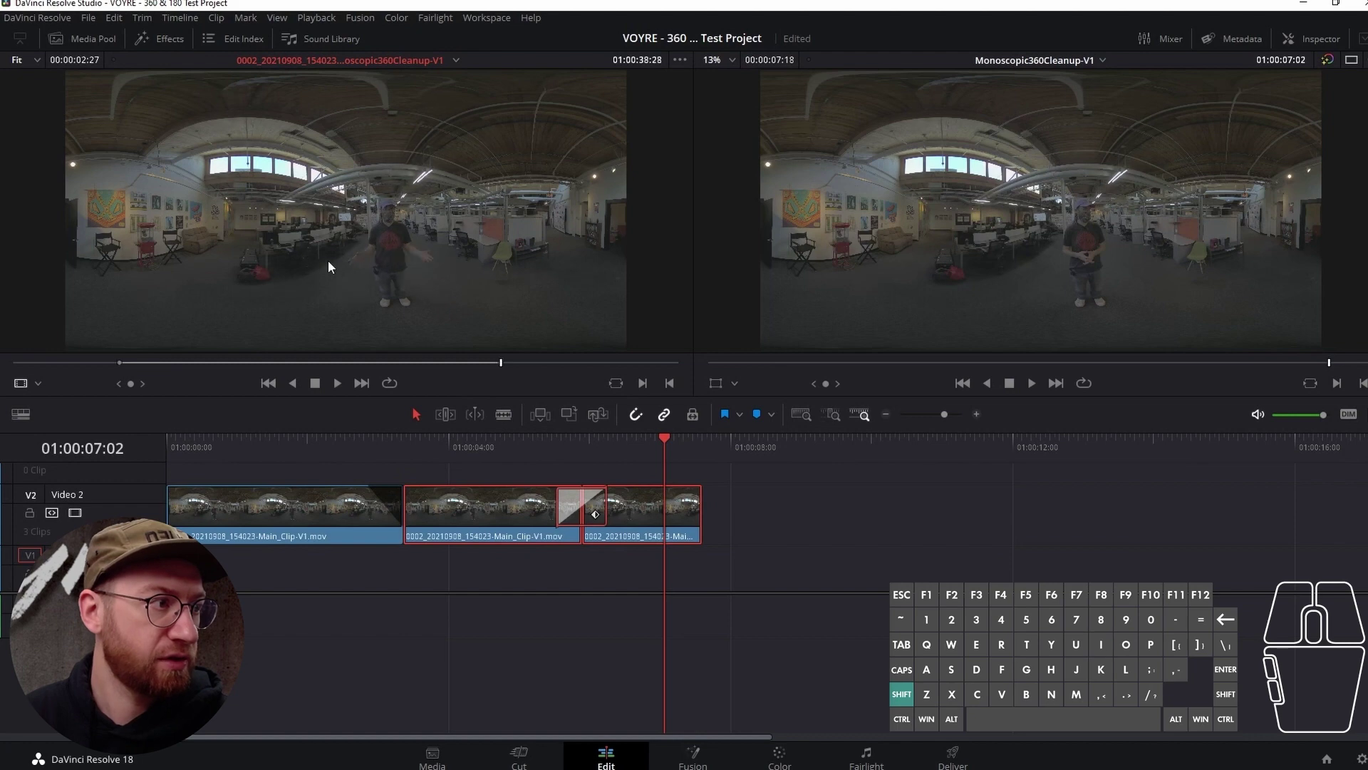
pyautogui.moveTo(139, 393); pyautogui.dragTo(122, 388)
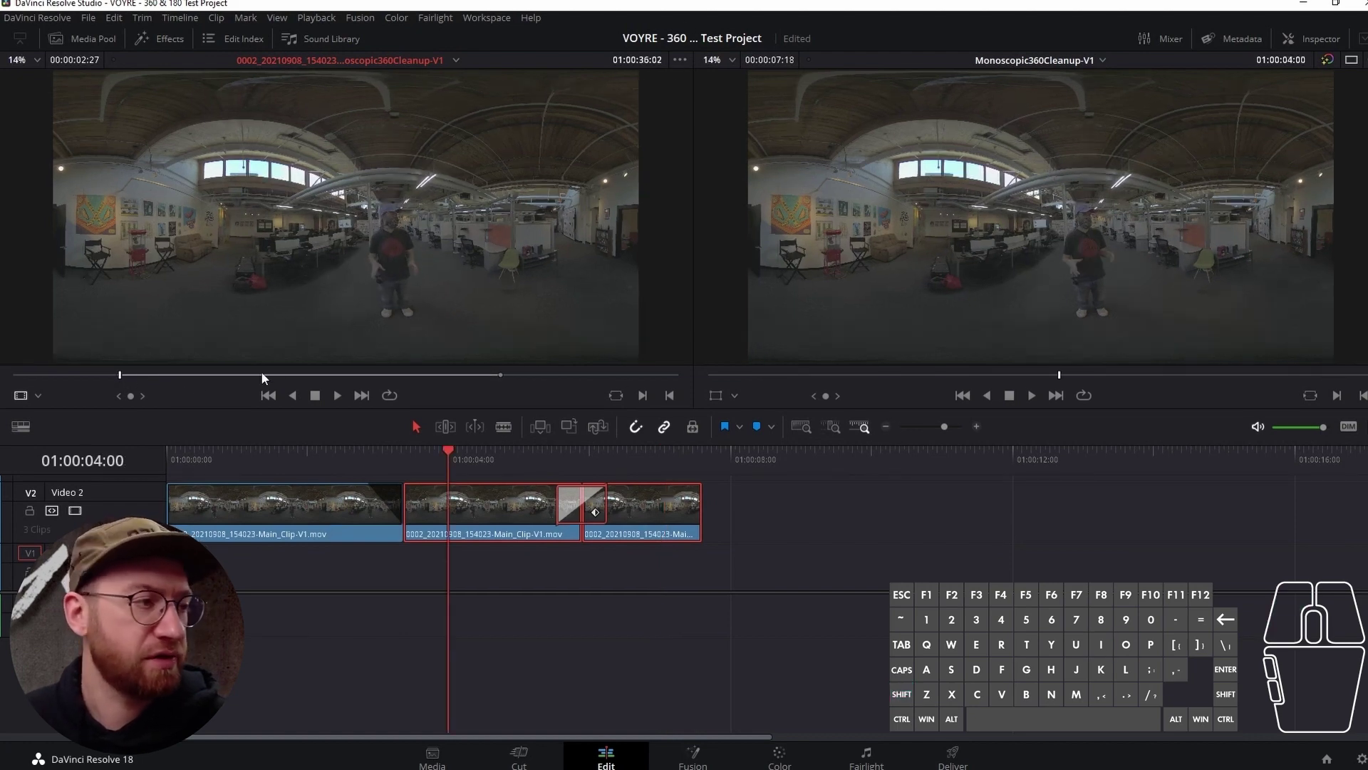
pyautogui.moveTo(154, 377); pyautogui.dragTo(178, 391)
pyautogui.press('shift+i')
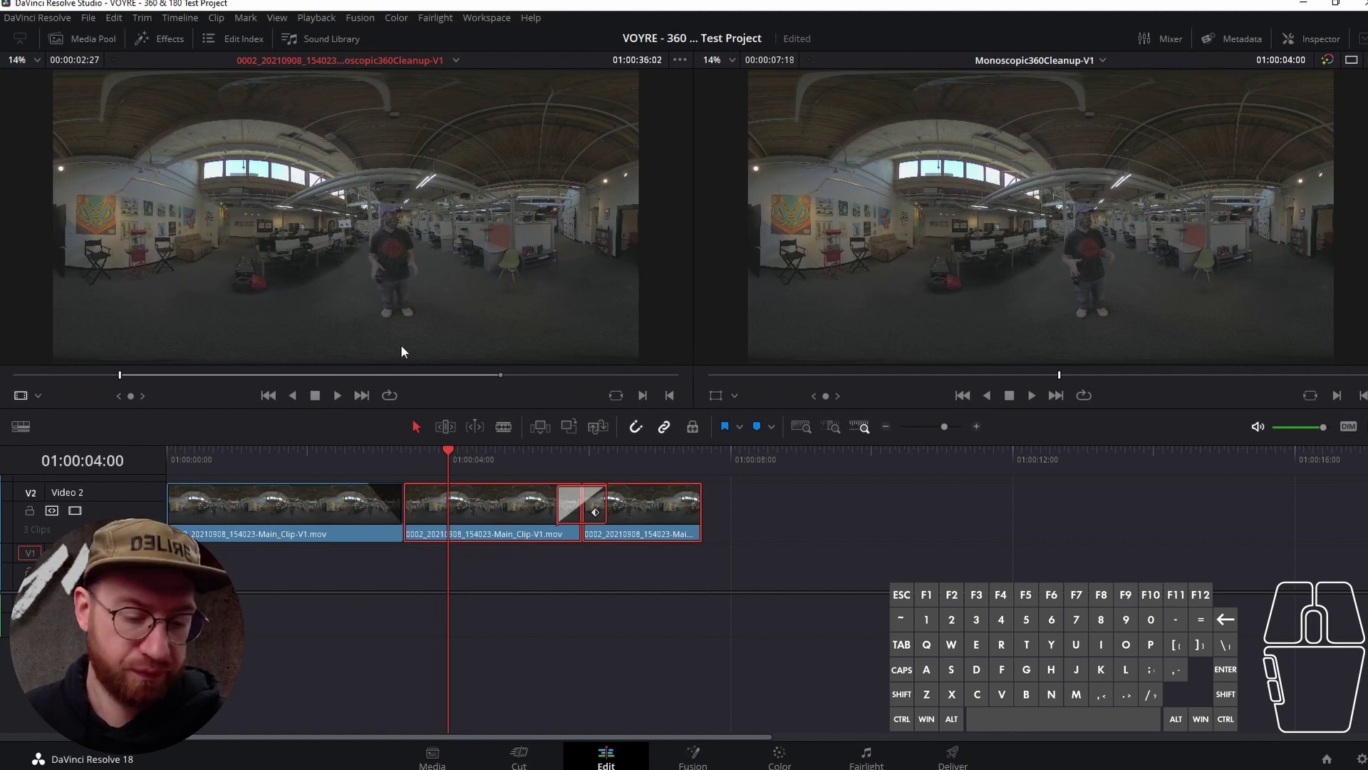
pyautogui.press('shift+o')
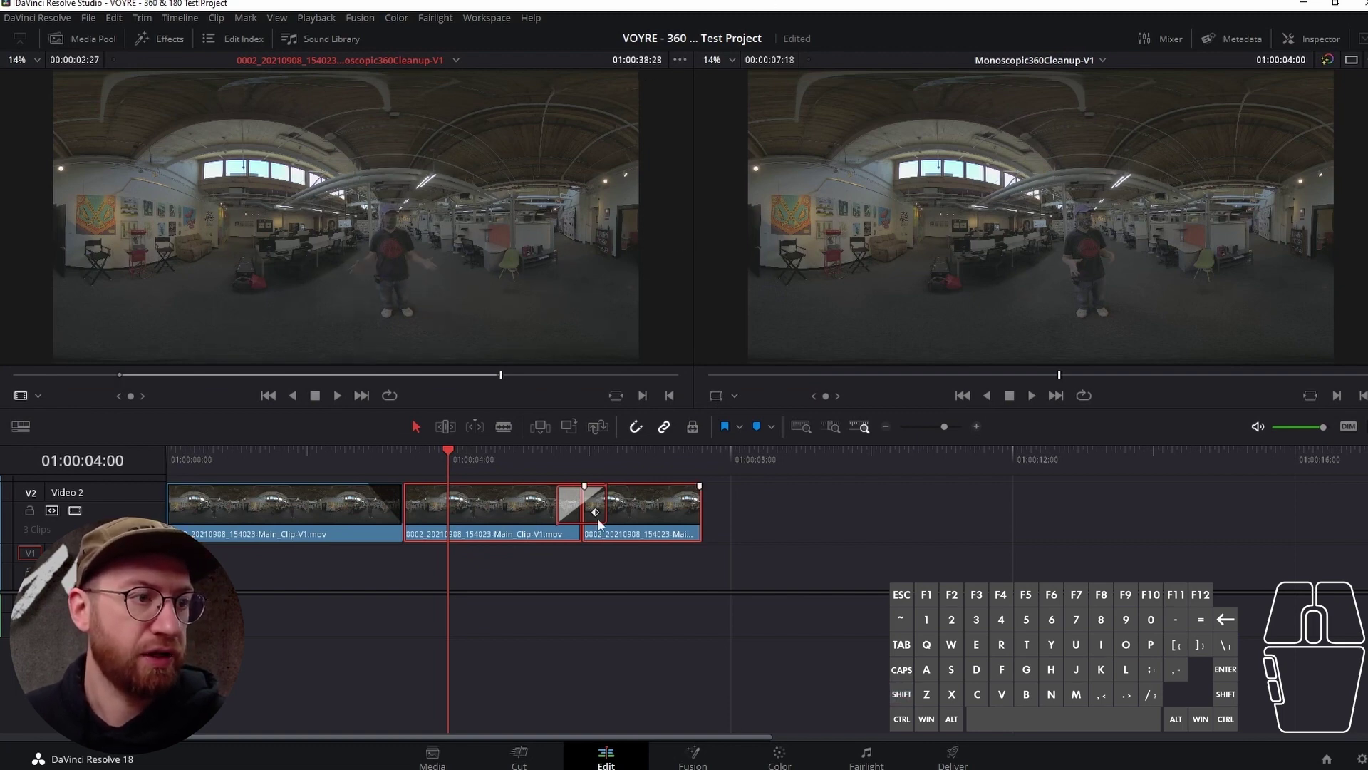
pyautogui.click(618, 558)
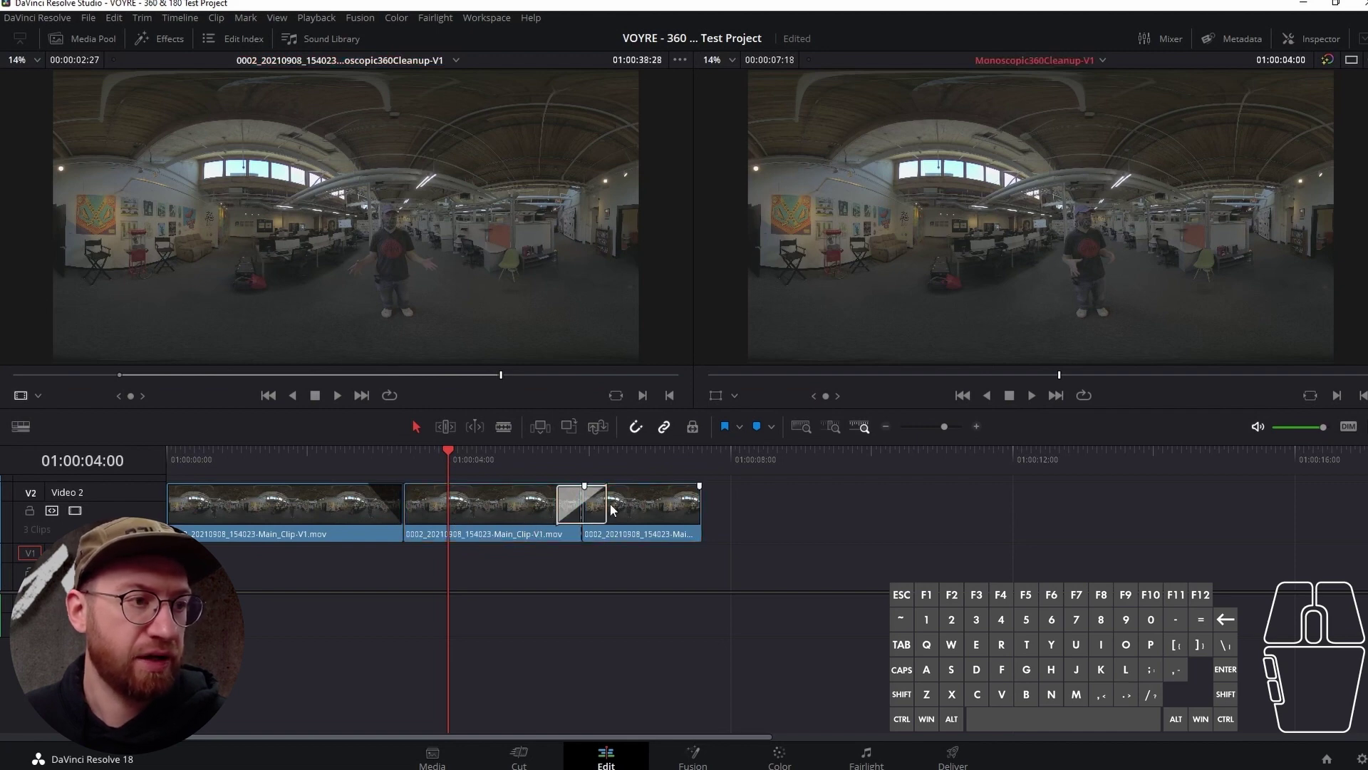
# - Park the playhead on the crossfade between the last clips and select it
pyautogui.moveTo(543, 456); pyautogui.dragTo(580, 460)
pyautogui.click(580, 455)
pyautogui.click(631, 429)
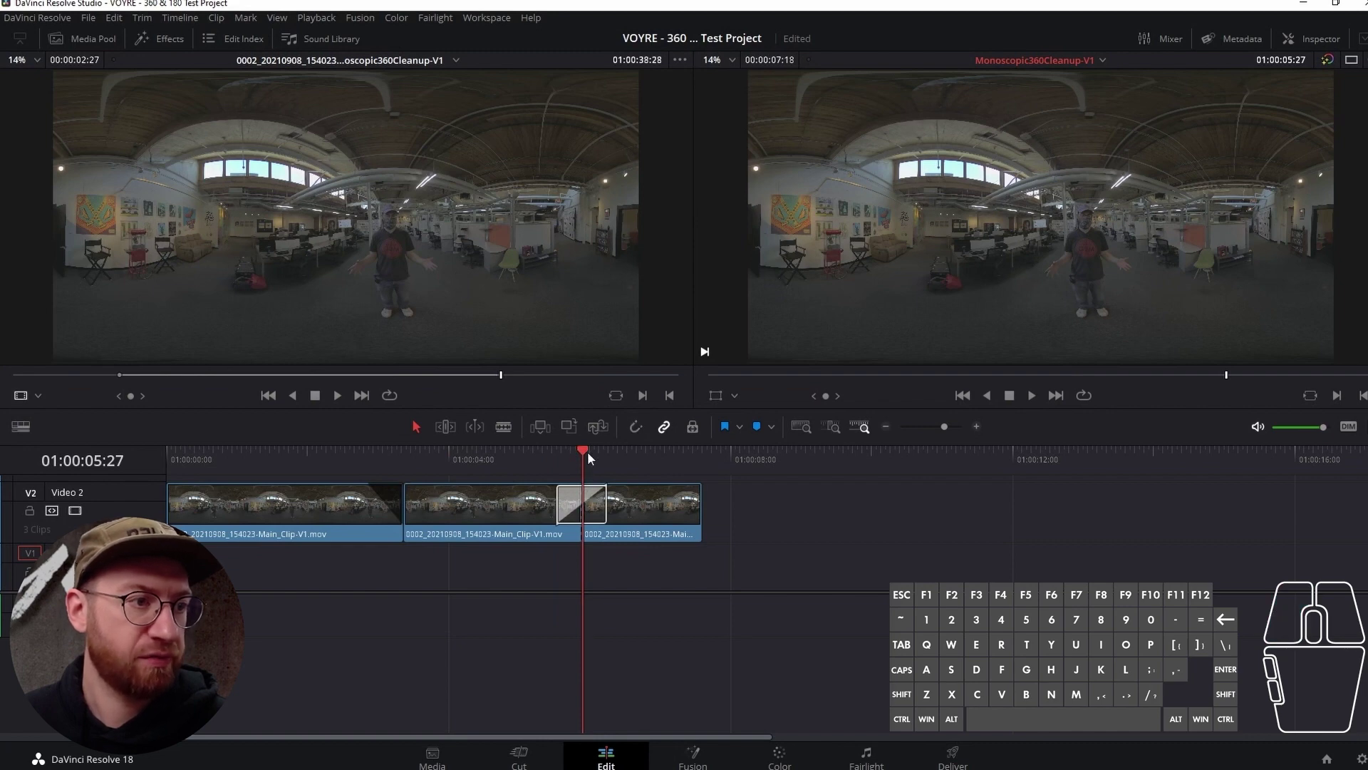
pyautogui.click(585, 455)
pyautogui.moveTo(581, 455); pyautogui.dragTo(607, 461)
# - Alt-drag the middle clip down onto V1 and delete the V2 original with its crossfade
pyautogui.click(509, 533)
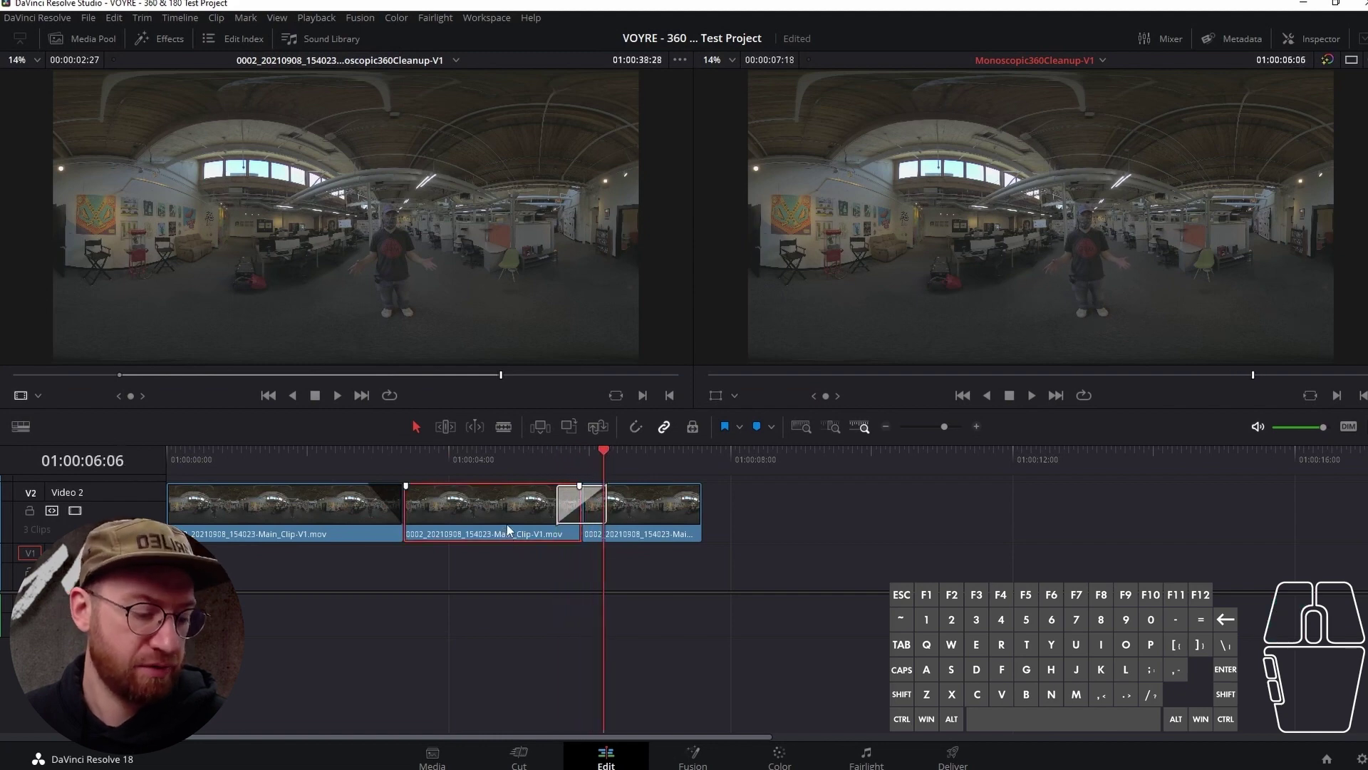
pyautogui.moveTo(513, 530); pyautogui.dragTo(506, 570)
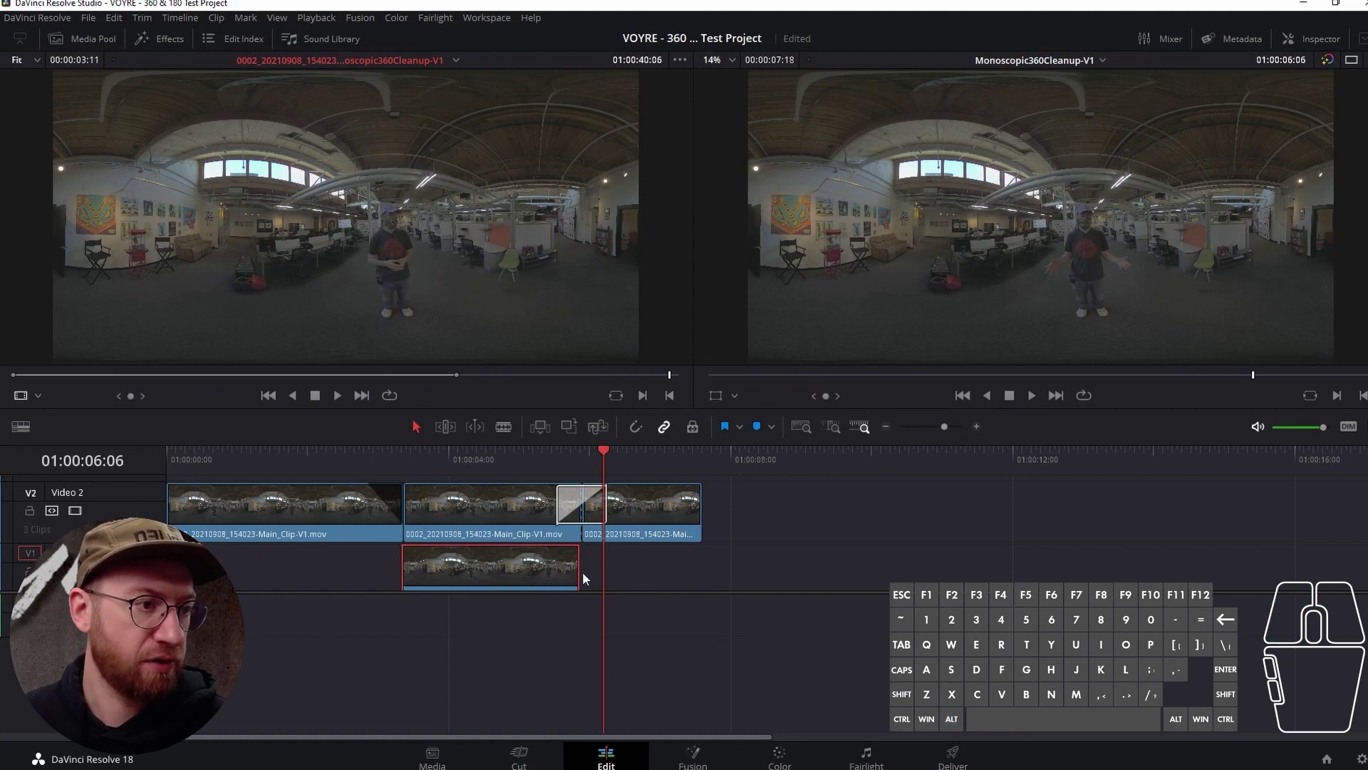
pyautogui.click(492, 516)
pyautogui.press('=')
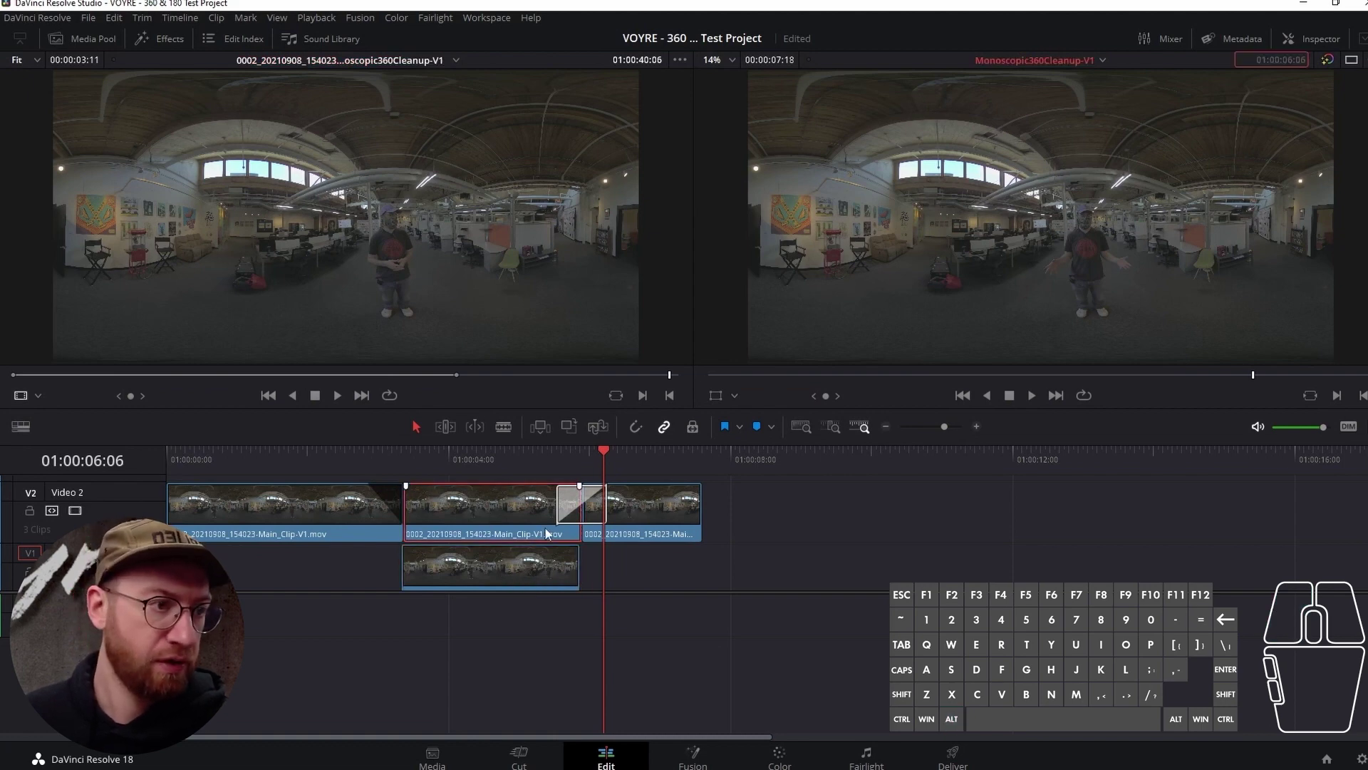
pyautogui.press('BackSpace')
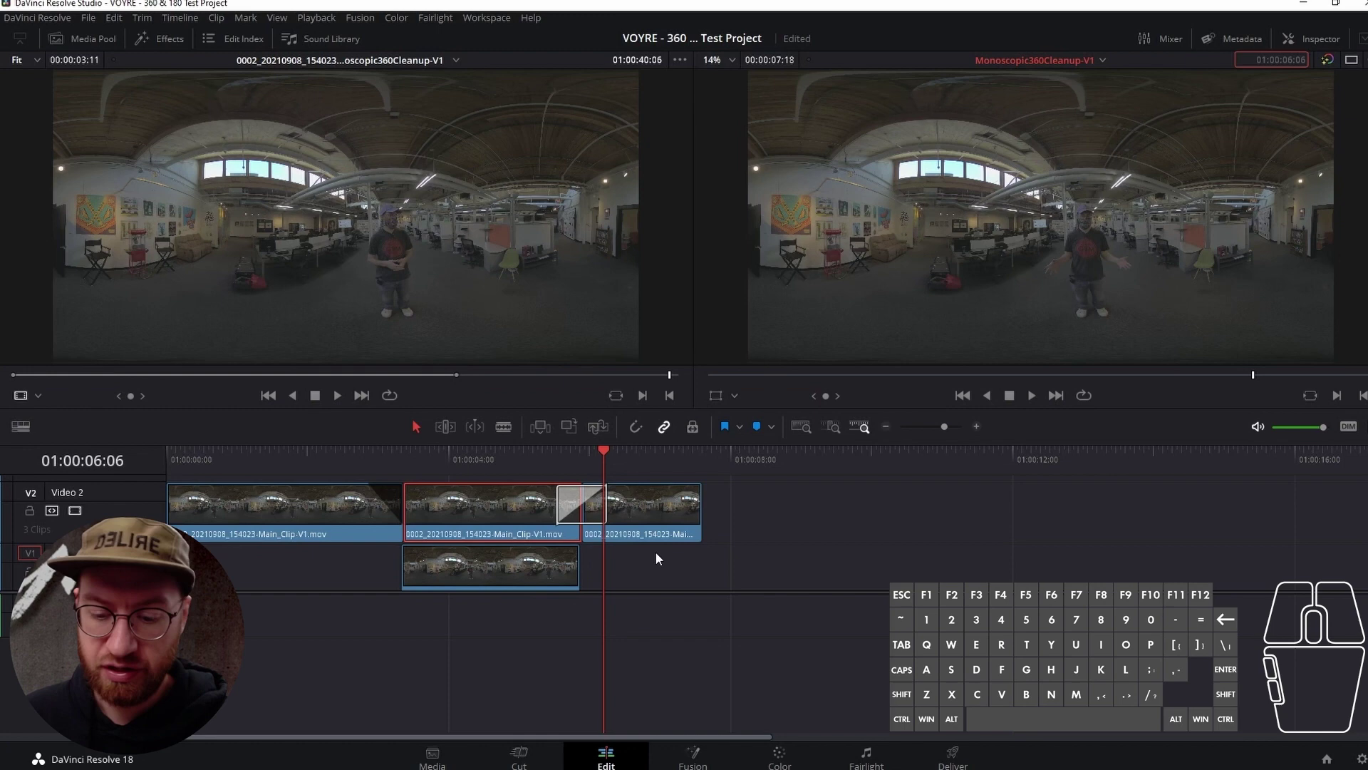
pyautogui.click(520, 512)
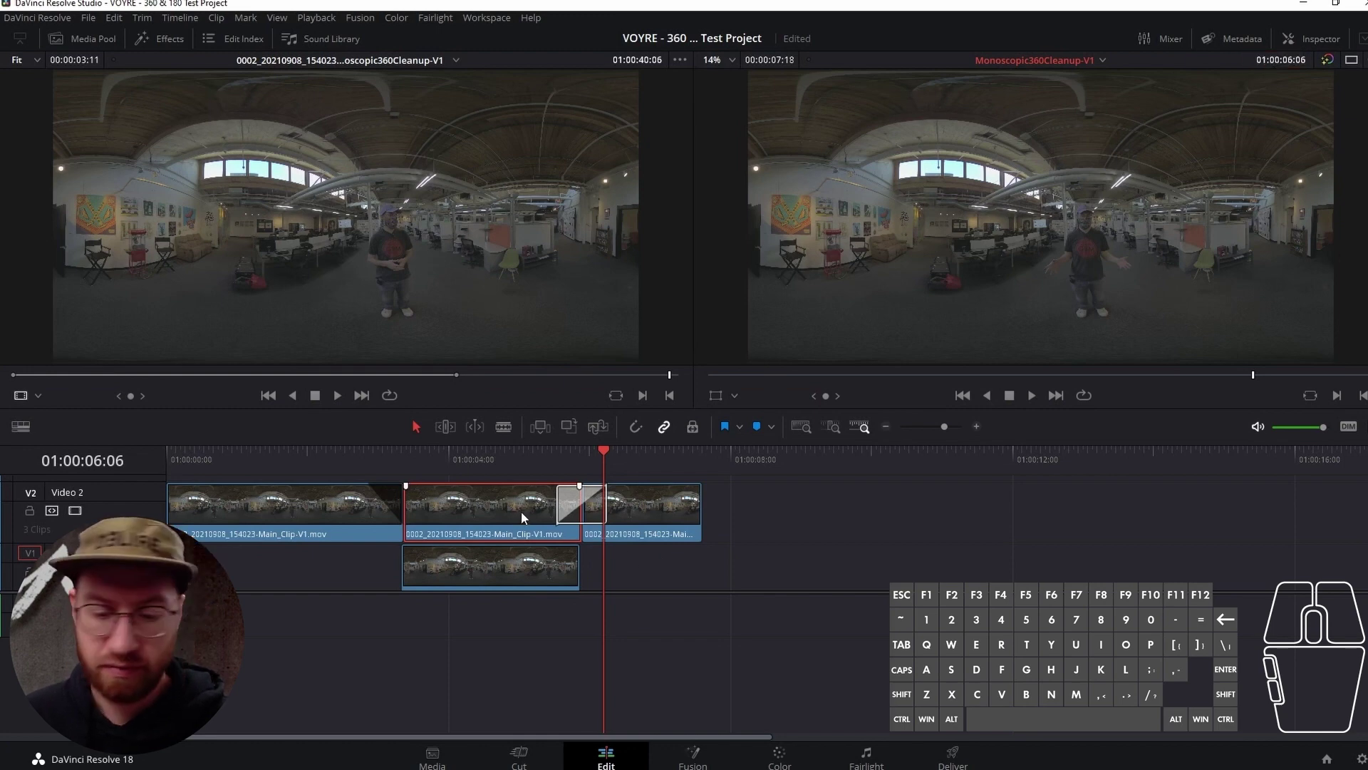
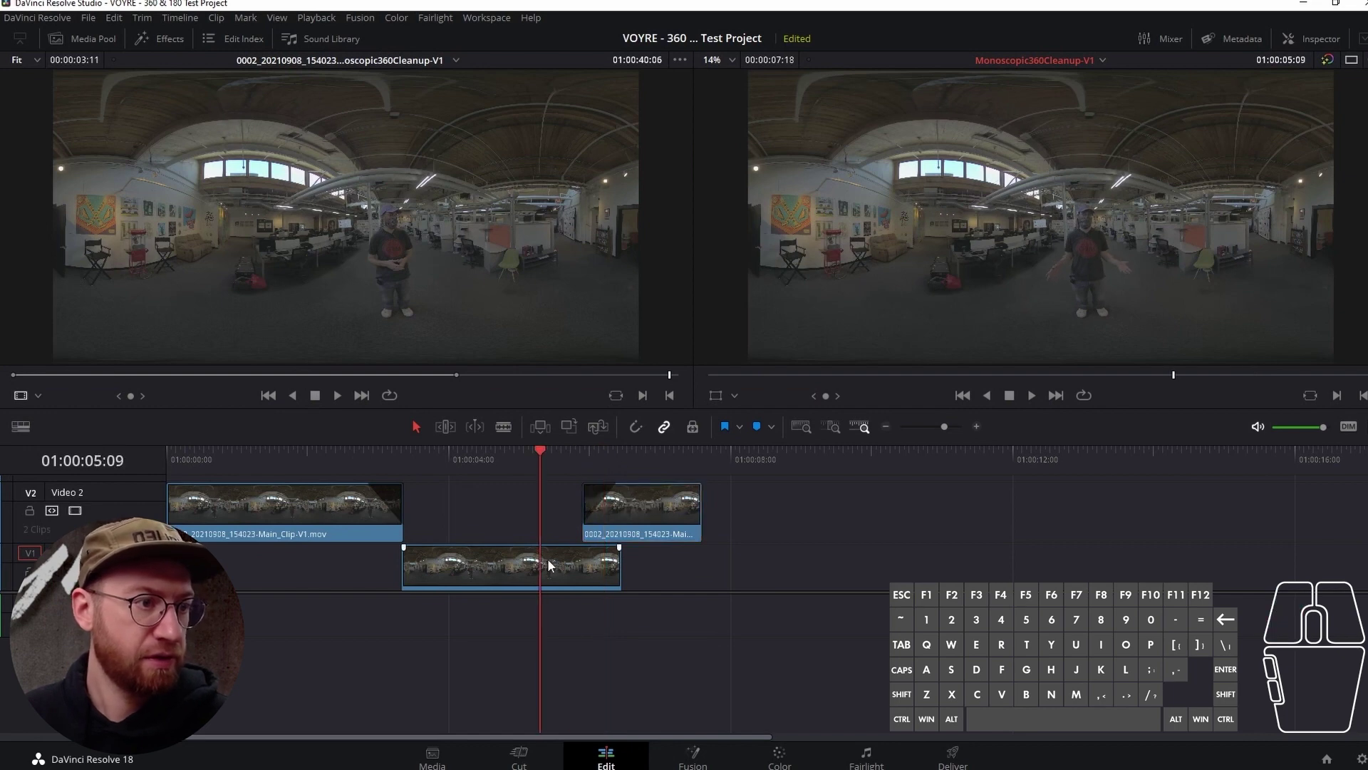
# - Open the V1 clip in the source viewer and review its in and out frames
pyautogui.click(550, 575)
pyautogui.doubleClick(550, 572)
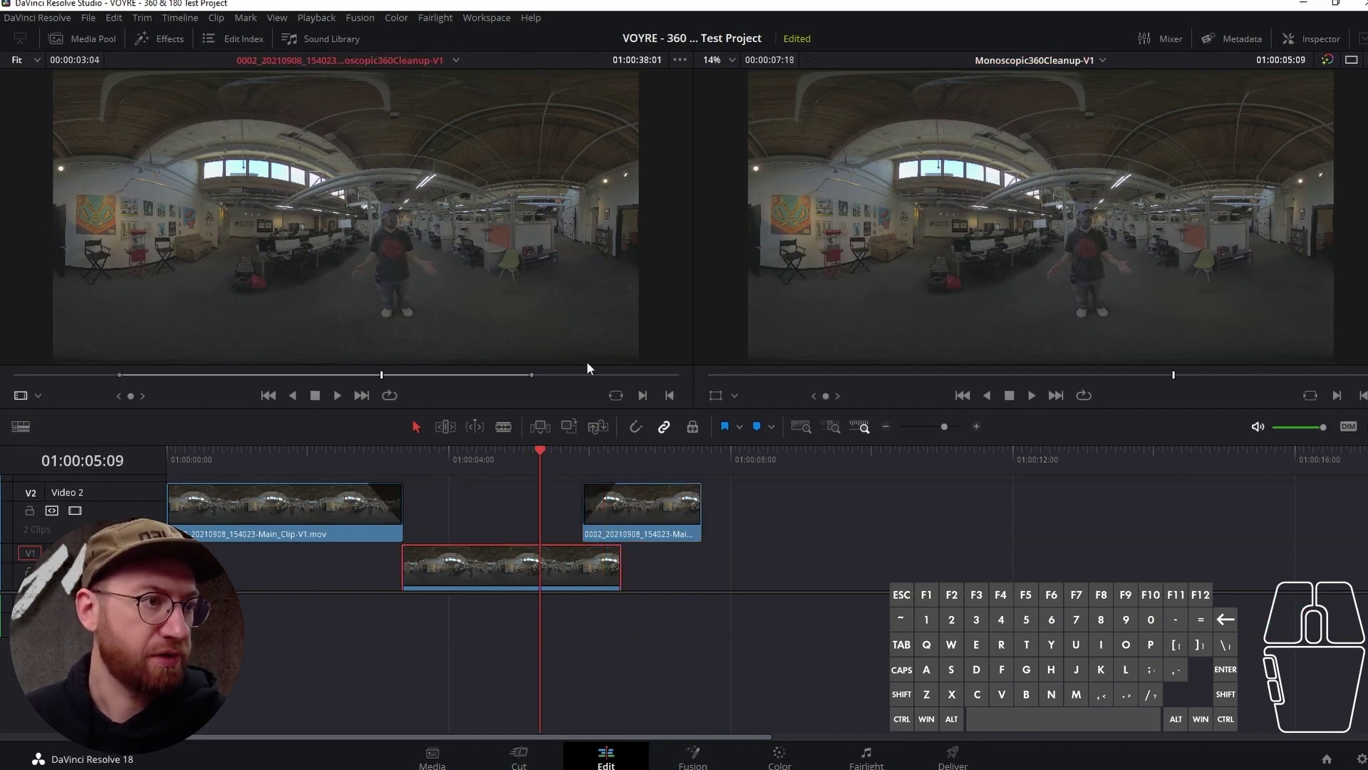
pyautogui.press('shift+i')
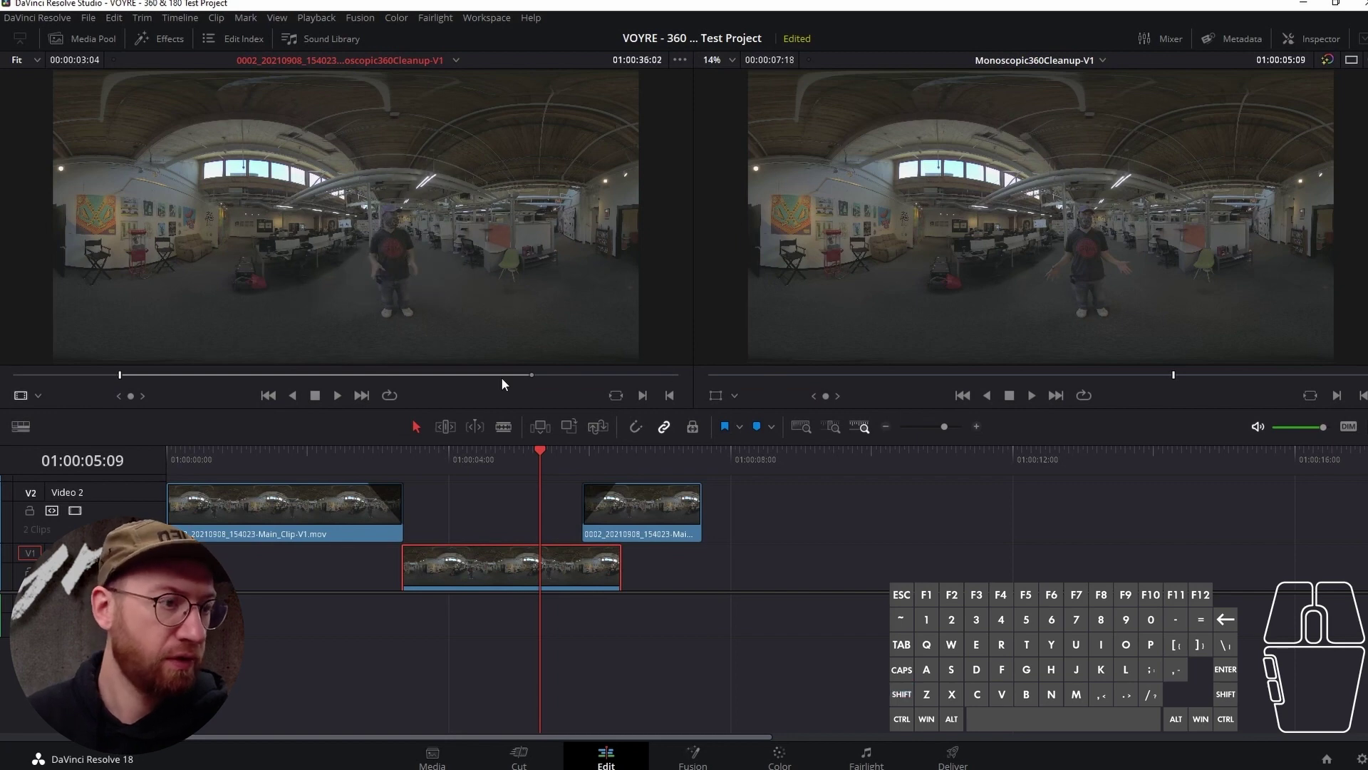
pyautogui.press('shift+i')
pyautogui.press('shift+o')
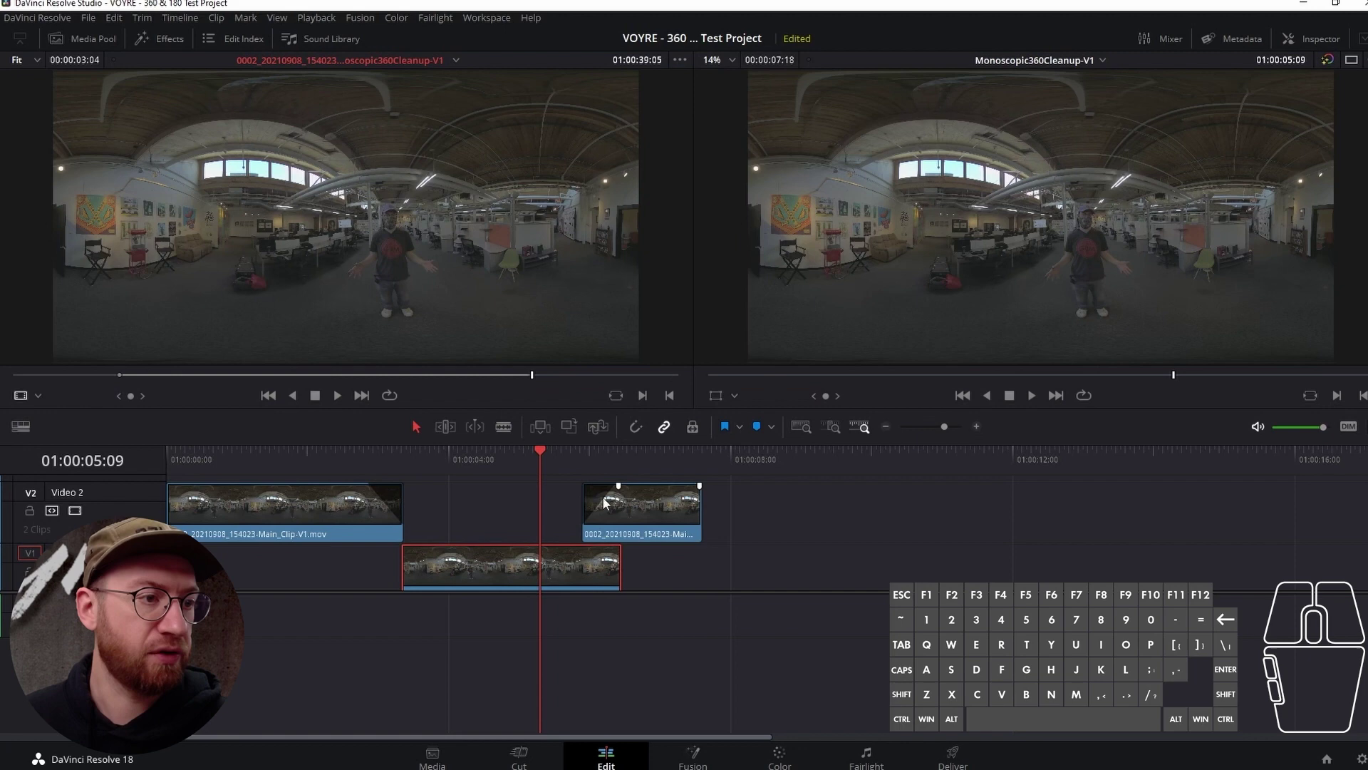
# - Extend the V1 clip's start leftward under the first V2 clip, then scrub through the overlap to about five seconds
pyautogui.moveTo(554, 453); pyautogui.dragTo(459, 491)
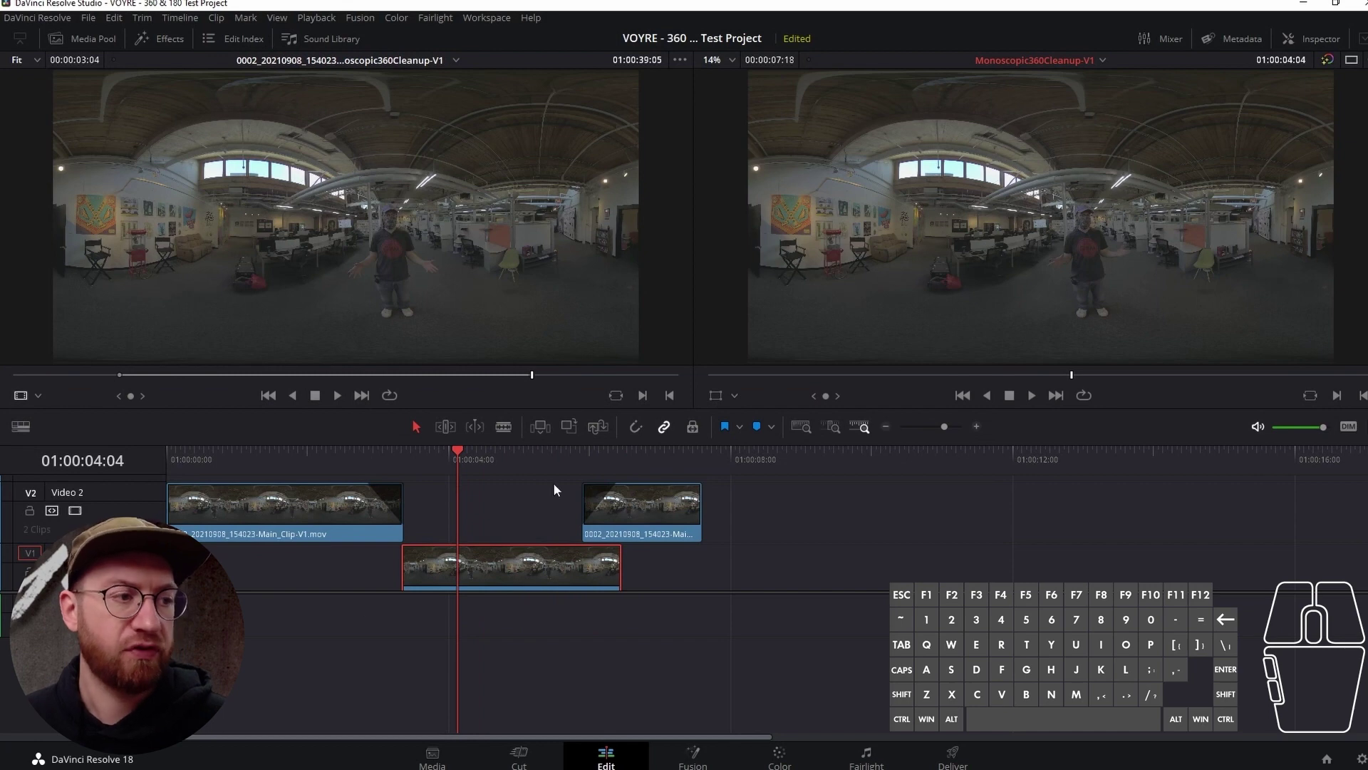
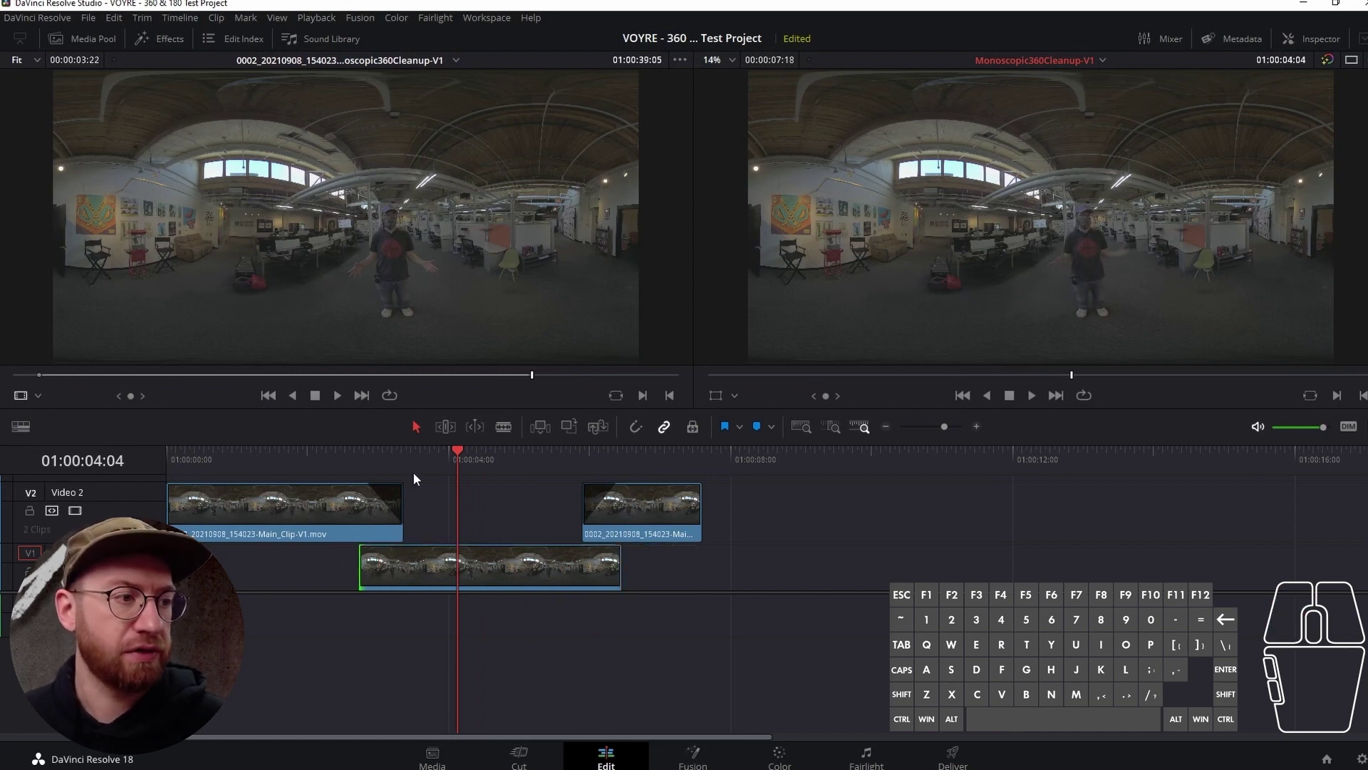
pyautogui.moveTo(418, 451); pyautogui.dragTo(428, 457)
pyautogui.click(360, 552)
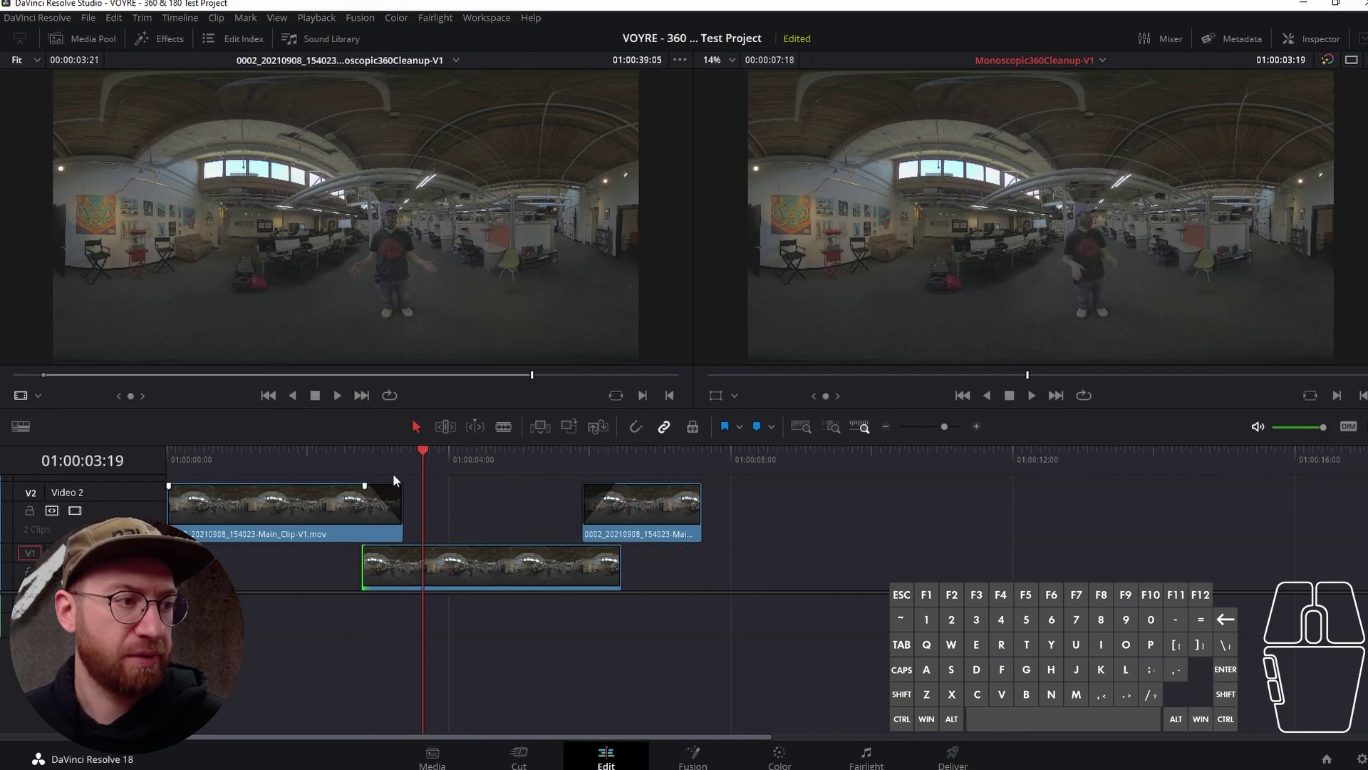
pyautogui.moveTo(409, 454); pyautogui.dragTo(481, 505)
pyautogui.moveTo(528, 459); pyautogui.dragTo(542, 512)
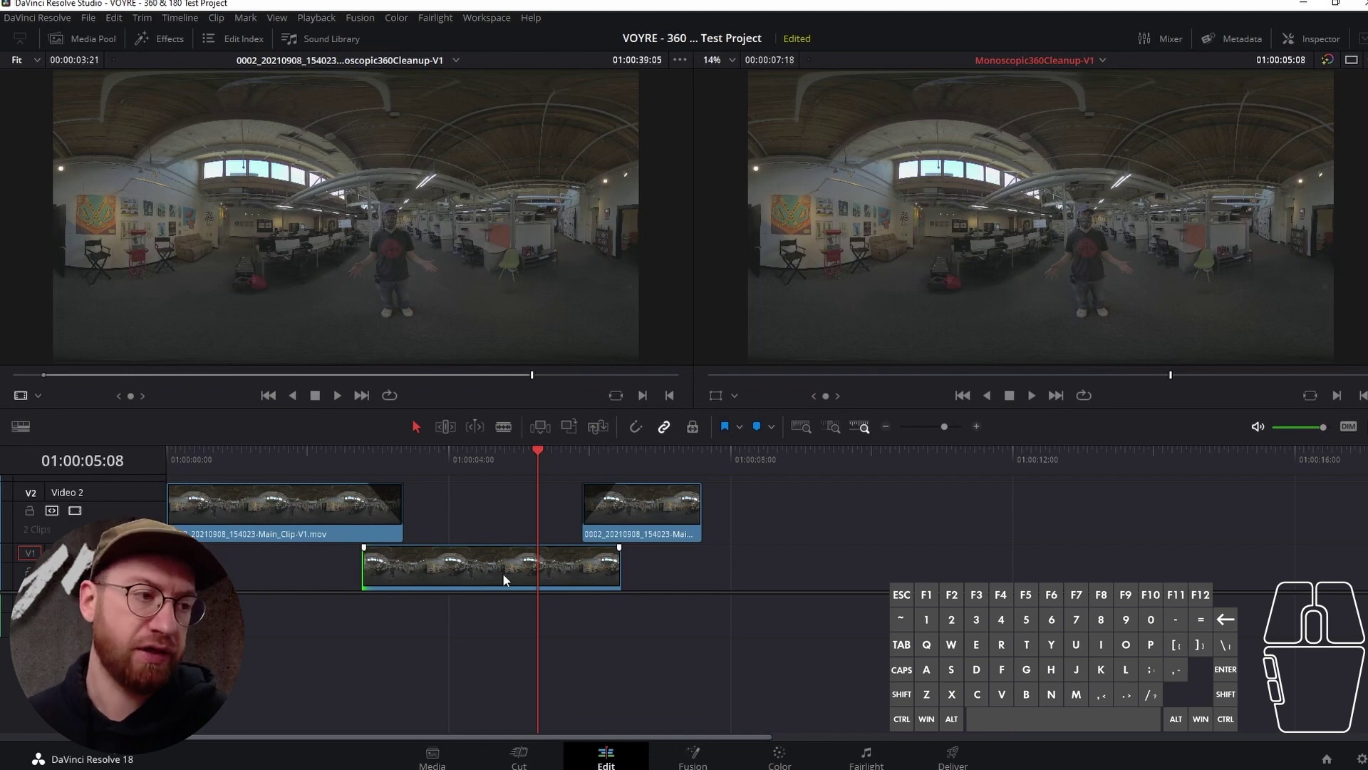
pyautogui.scroll(-3)
pyautogui.scroll(3)
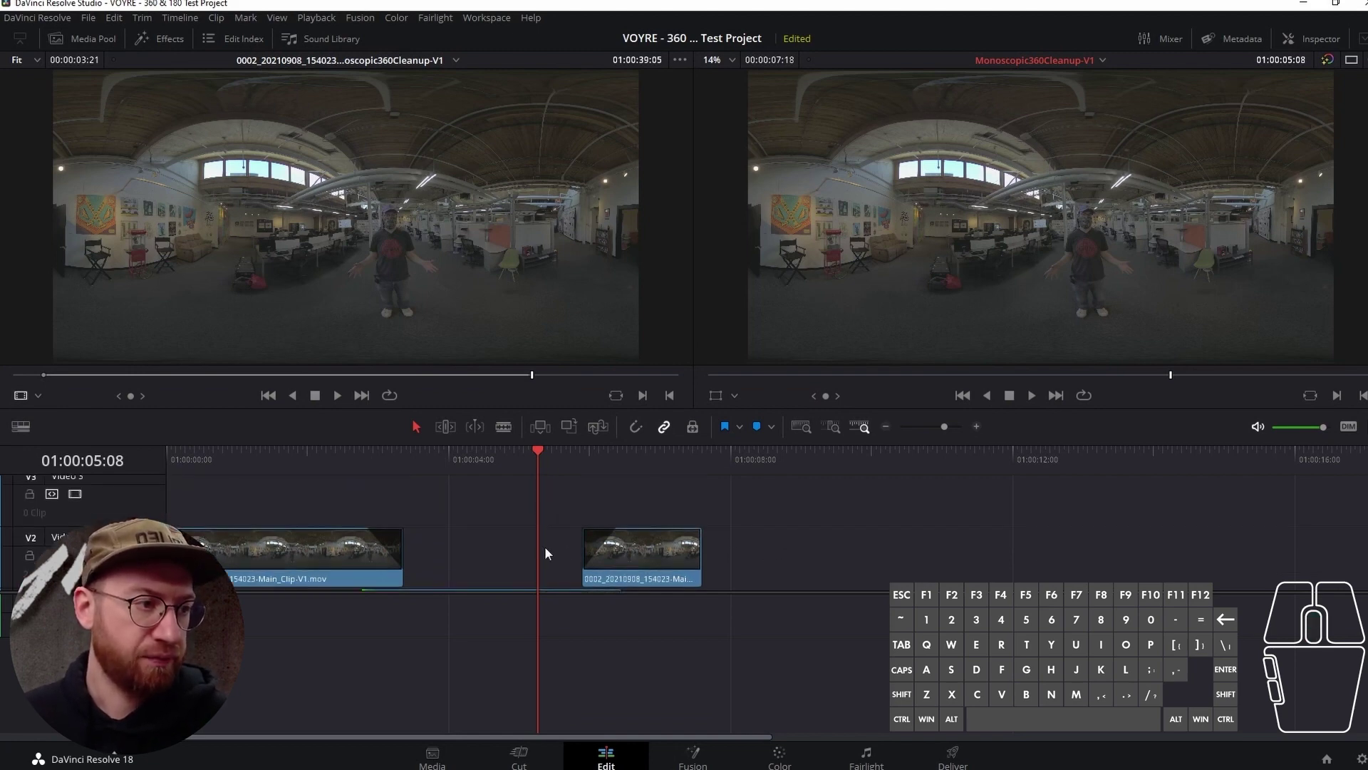
pyautogui.moveTo(306, 556); pyautogui.dragTo(307, 525)
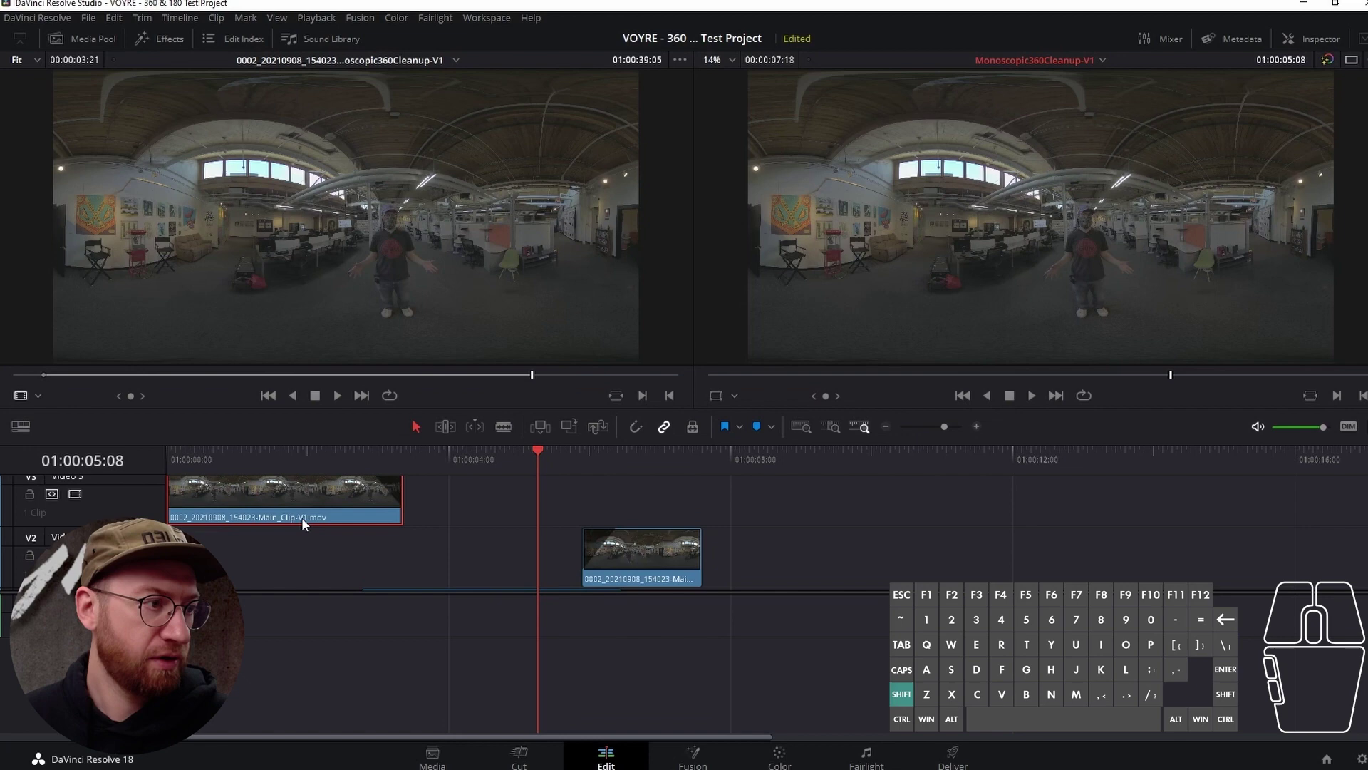
pyautogui.moveTo(309, 517); pyautogui.dragTo(305, 551)
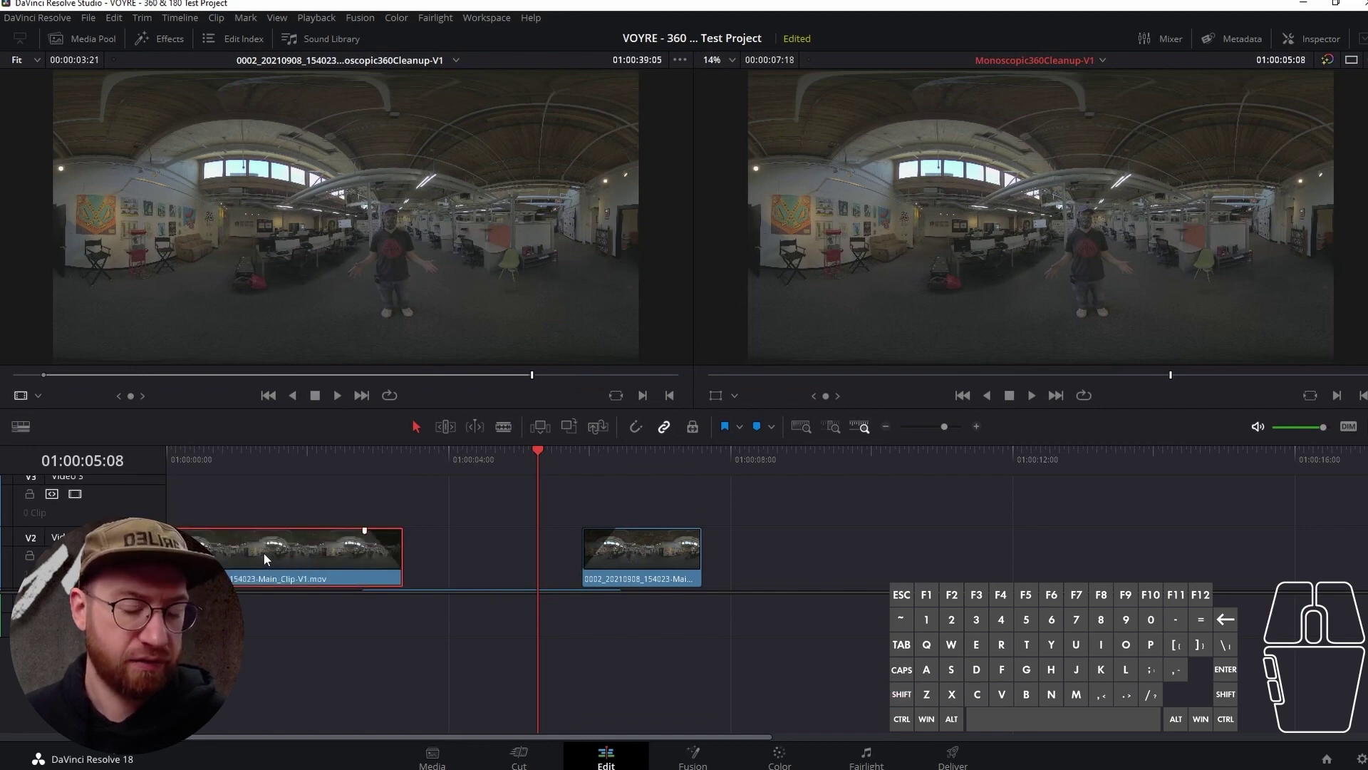
pyautogui.moveTo(340, 464); pyautogui.dragTo(299, 469)
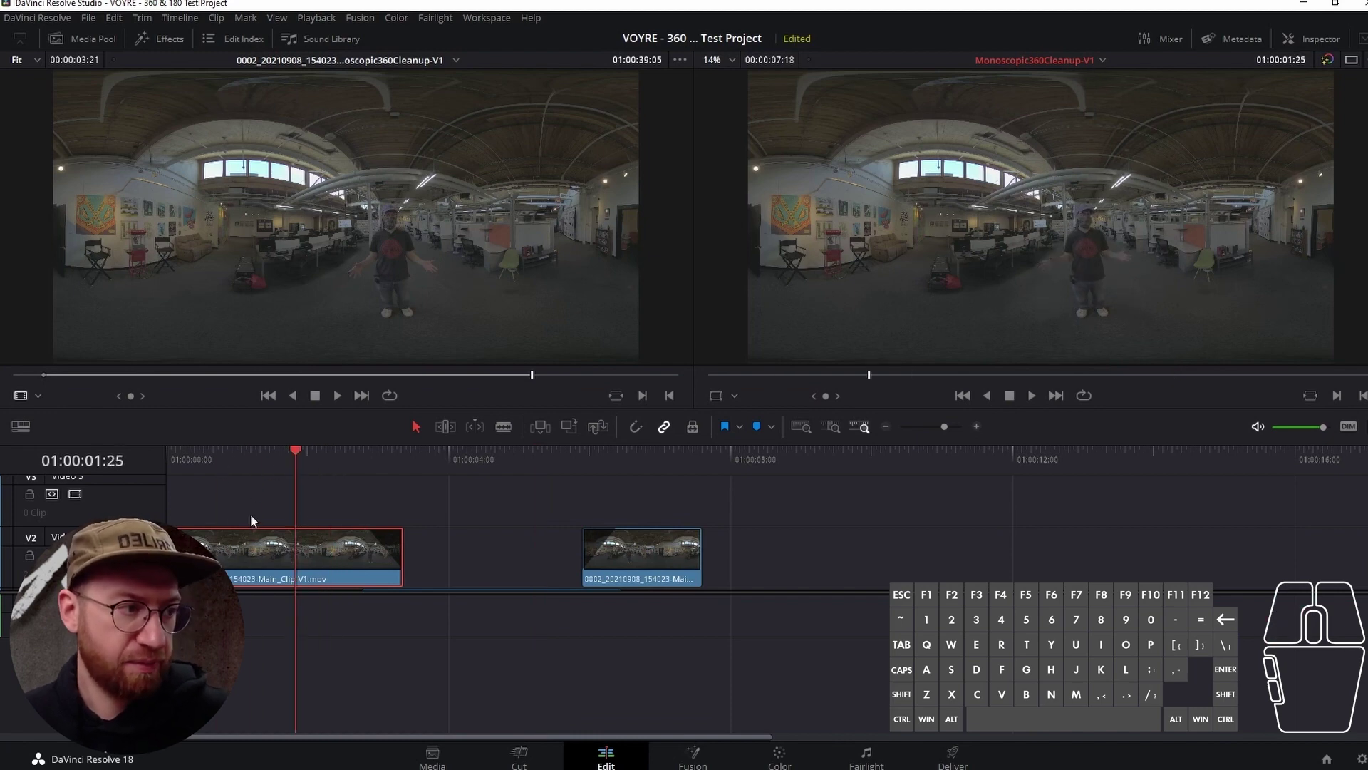